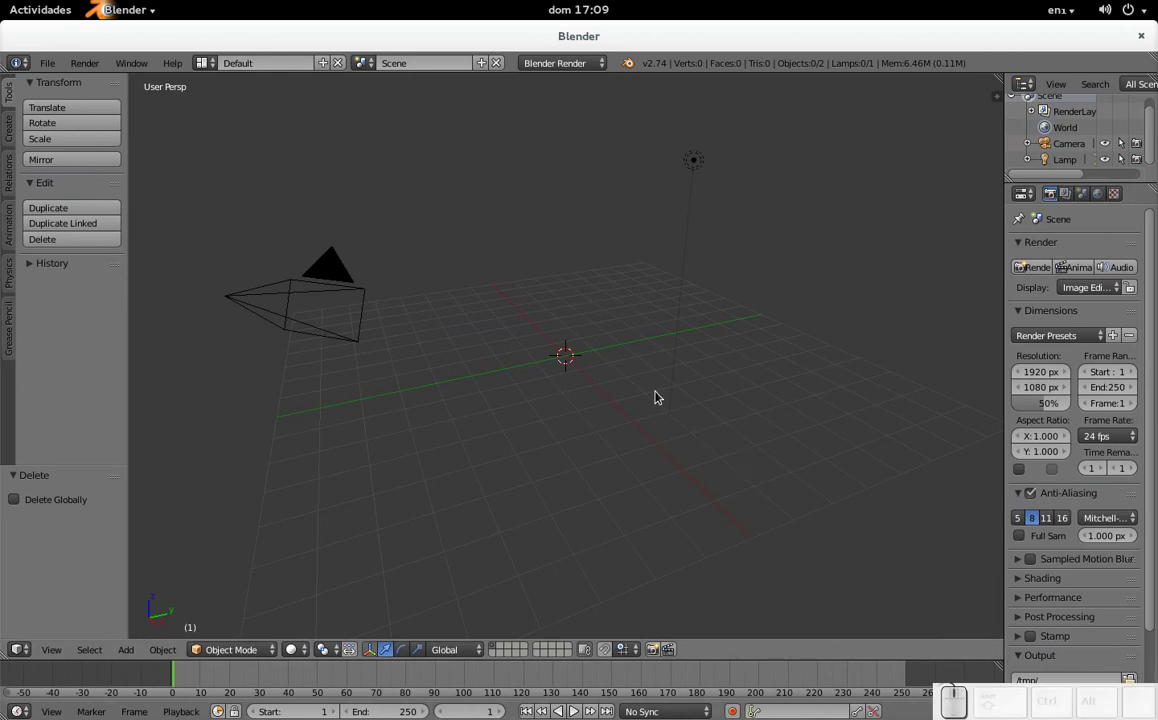
Step: Add a mesh circle (32 vertices, radius 1) at the origin of the empty scene
key("shift+a")
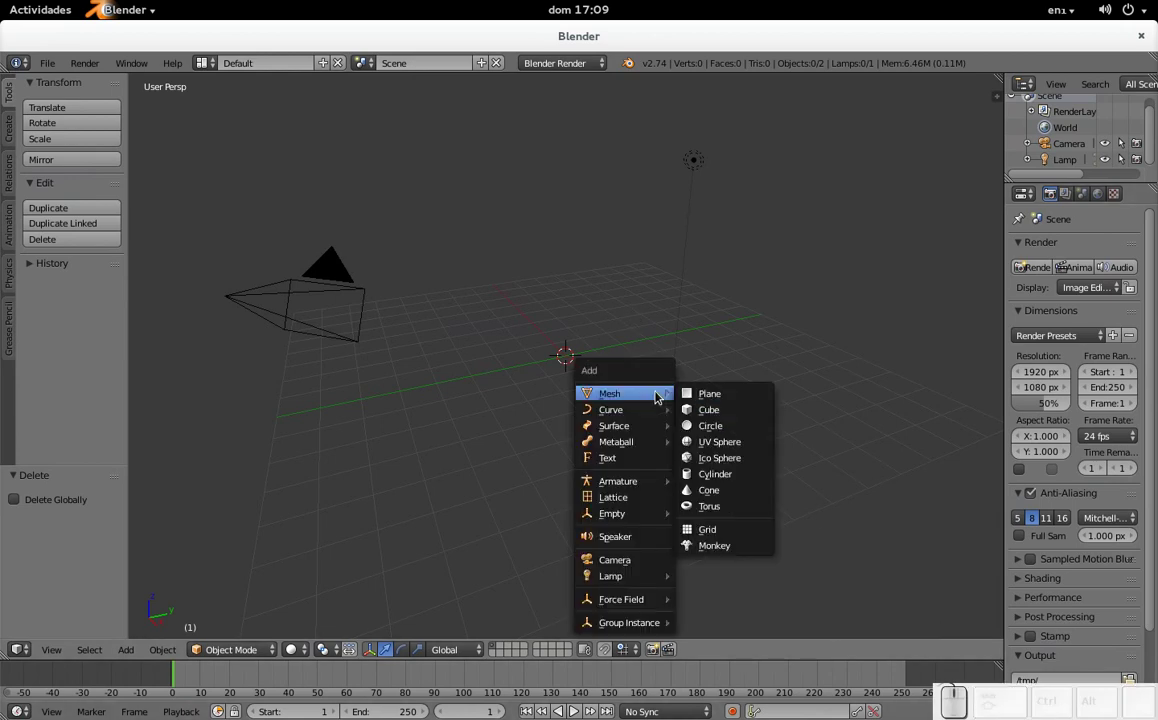
left_click(720, 430)
scroll("up", 3)
scroll("down", 3)
Step: Switch the render engine to Cycles Render
left_click(579, 66)
left_click(567, 114)
scroll("up", 3)
scroll("down", 3)
scroll("up", 3)
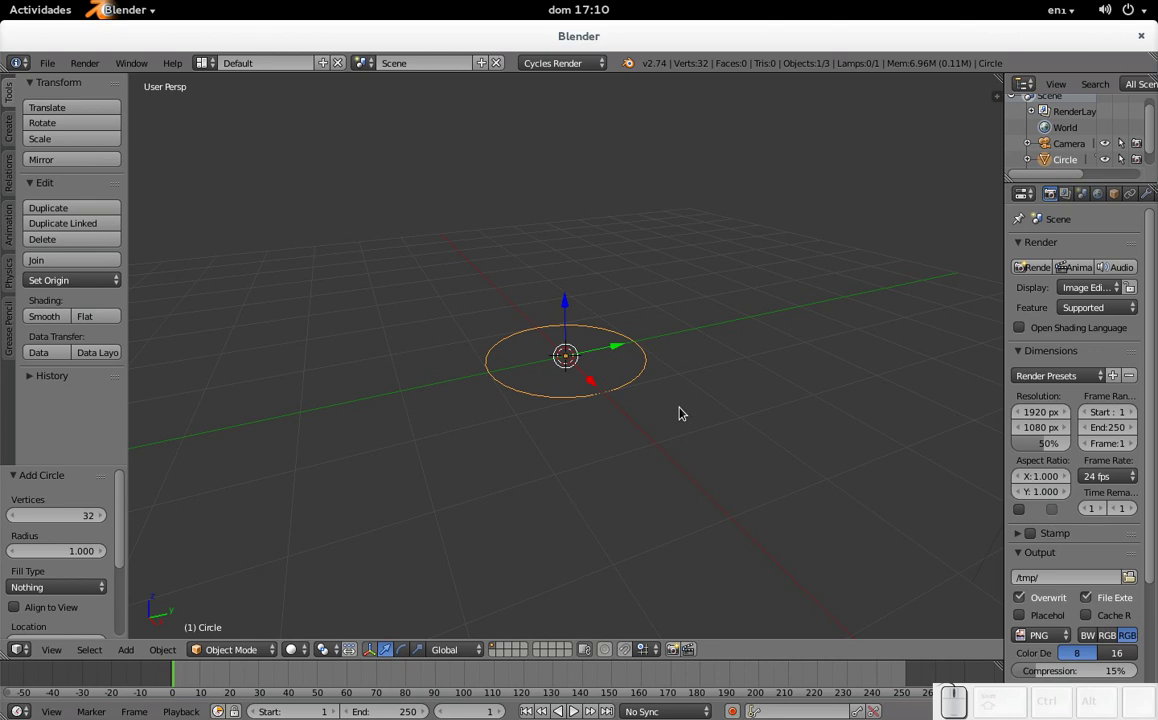
Step: In Edit Mode, shrink the circle, extrude a flat bottom ring and raise a short flared wall
key("Tab")
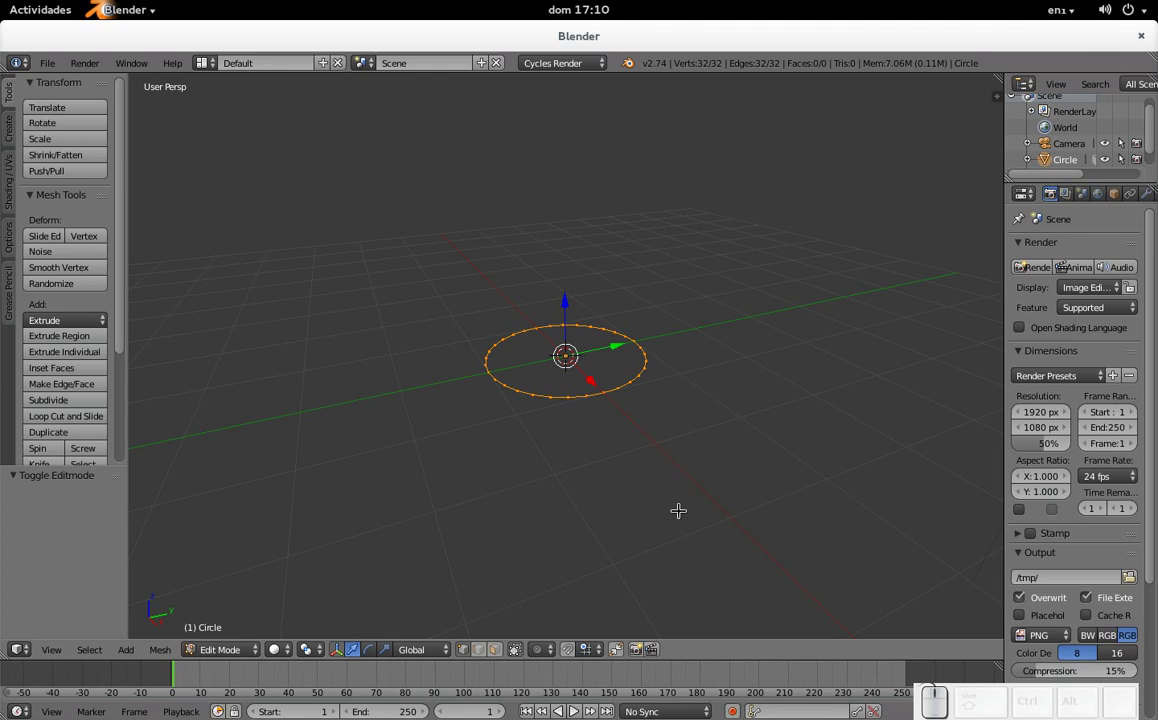
key("s")
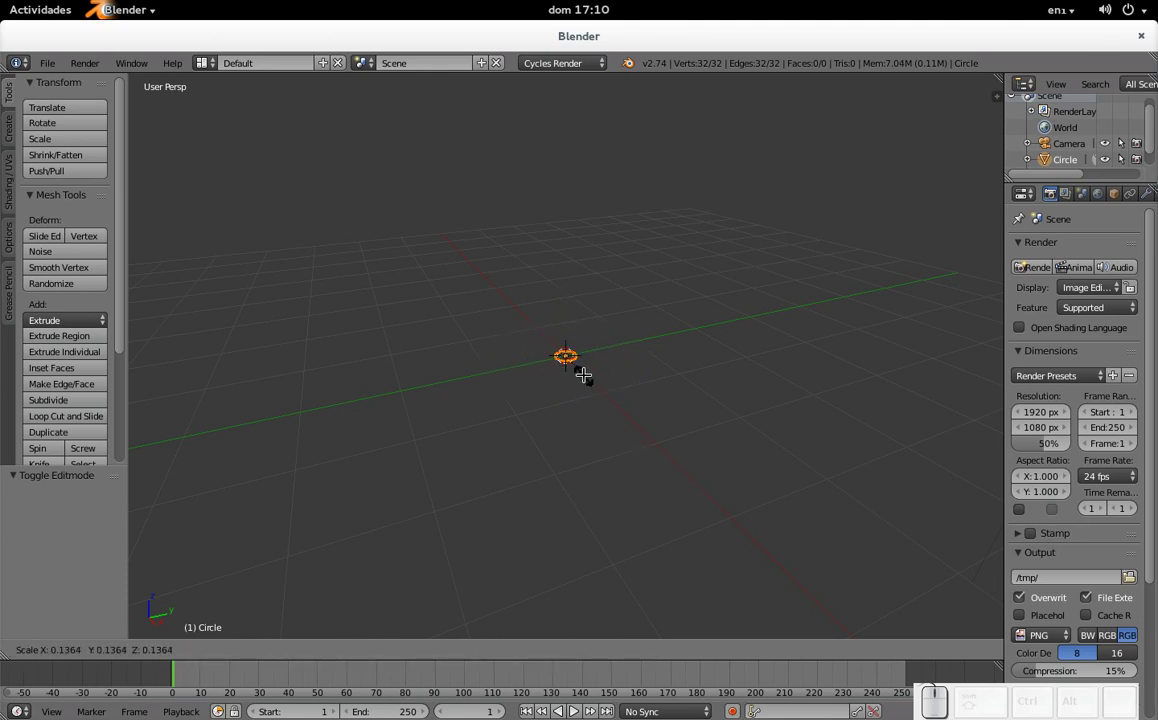
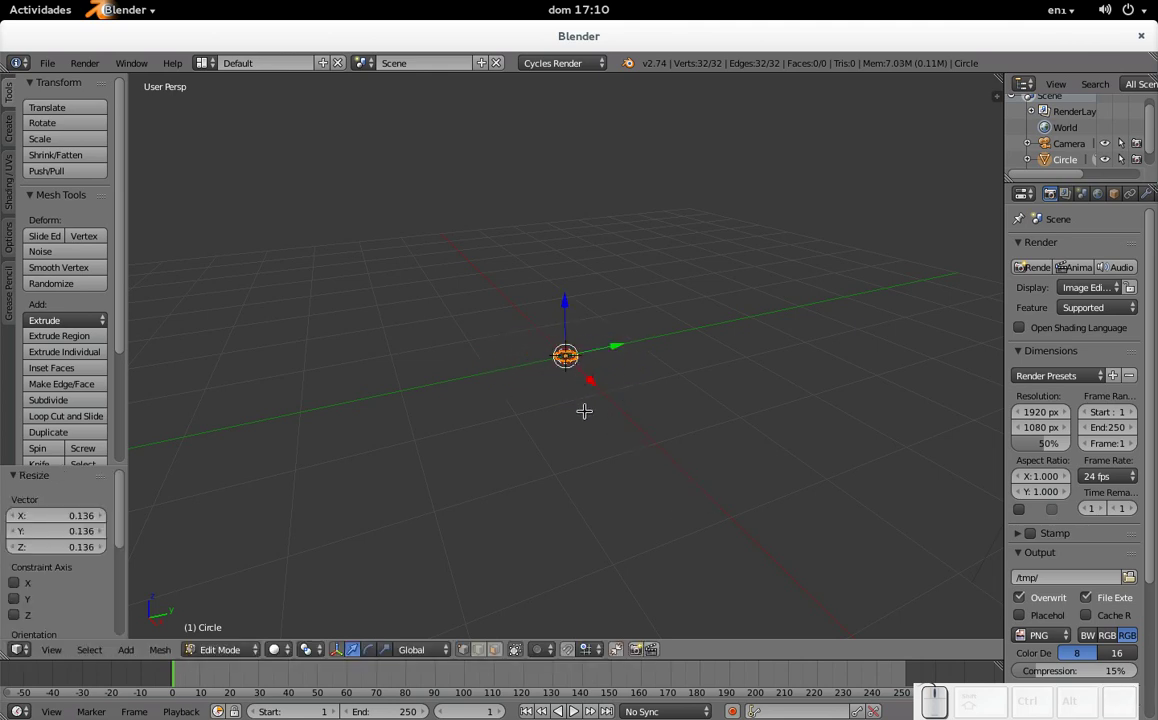
key("e")
key("s")
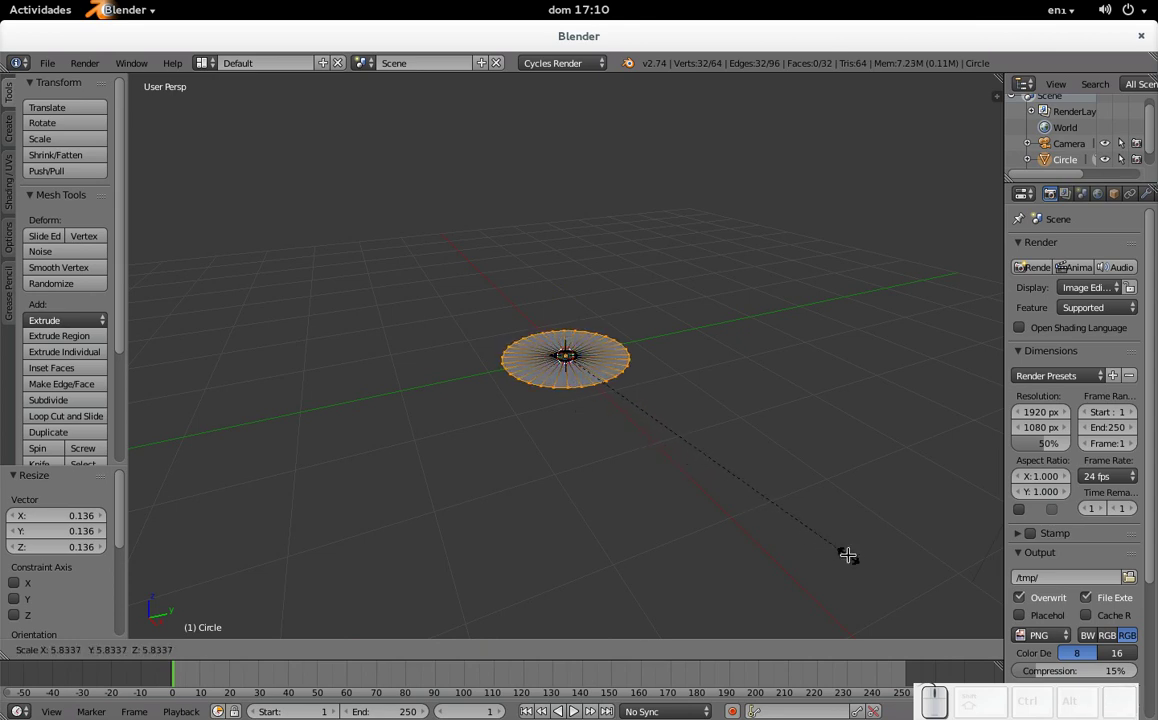
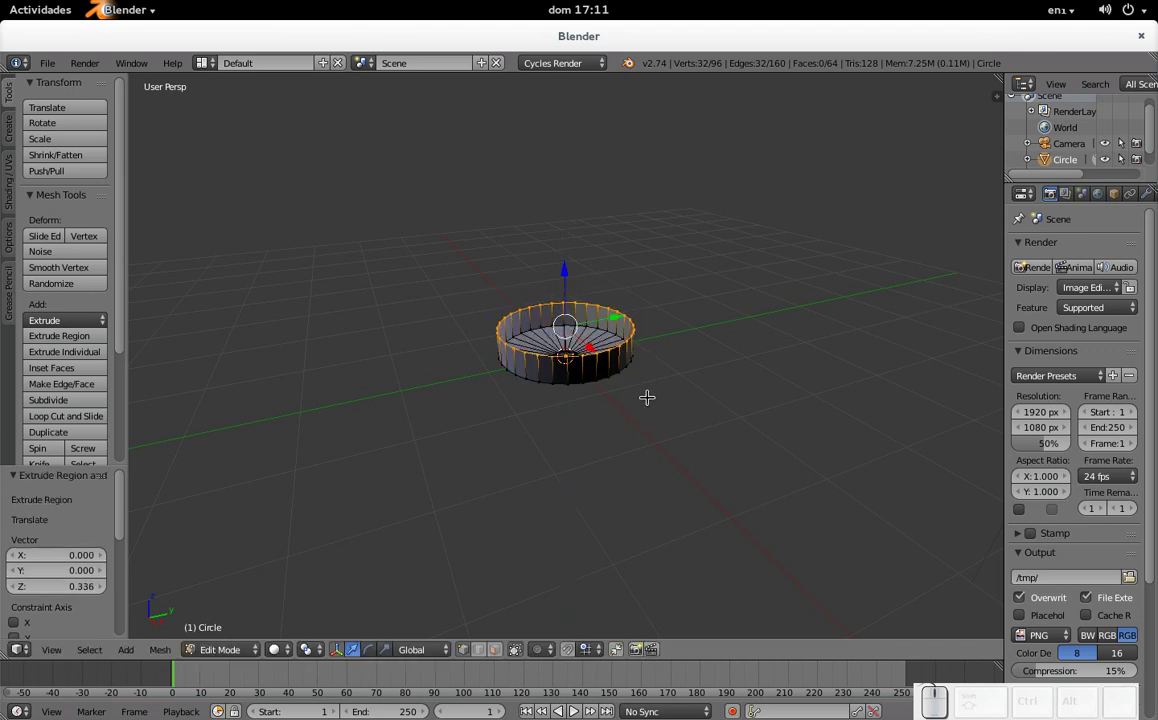
key("s")
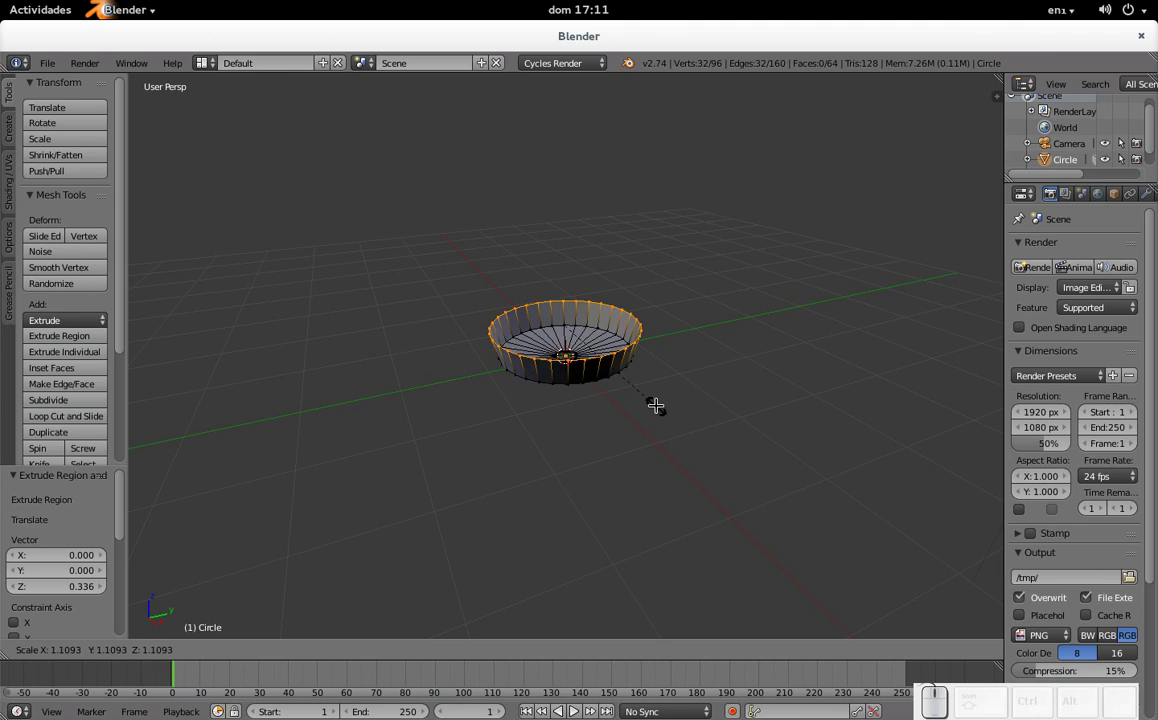
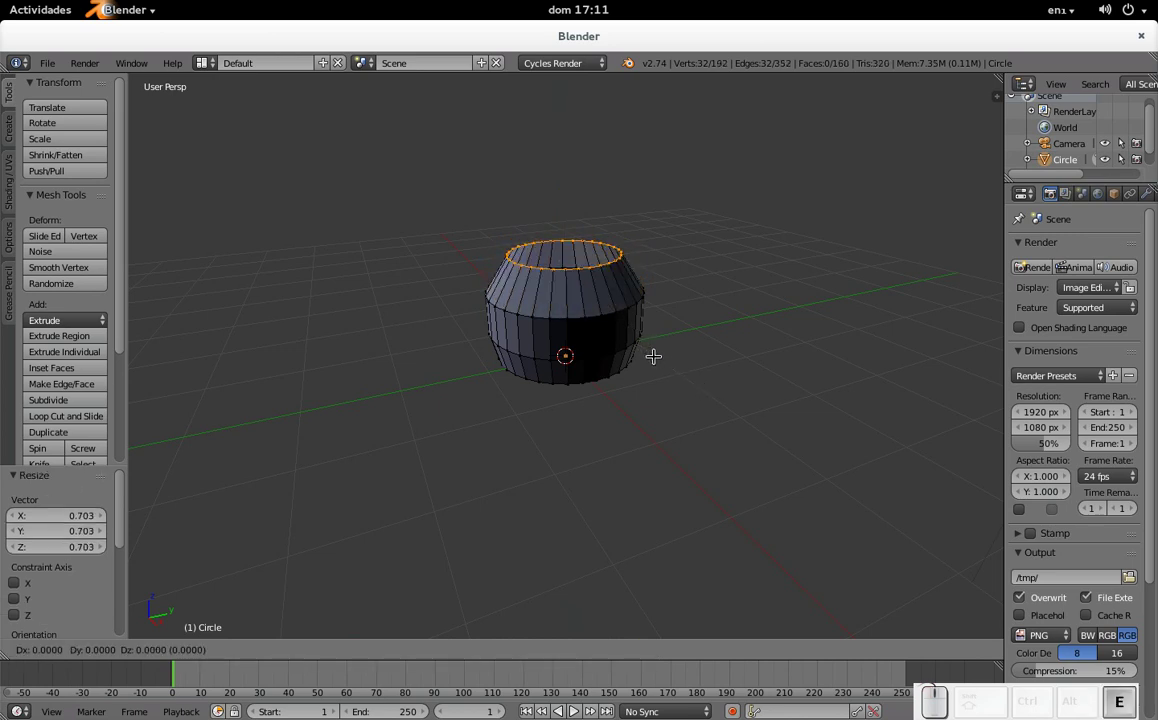
Step: Scale the top edge loop inward to round off the vase shoulder toward a narrow opening
key("s")
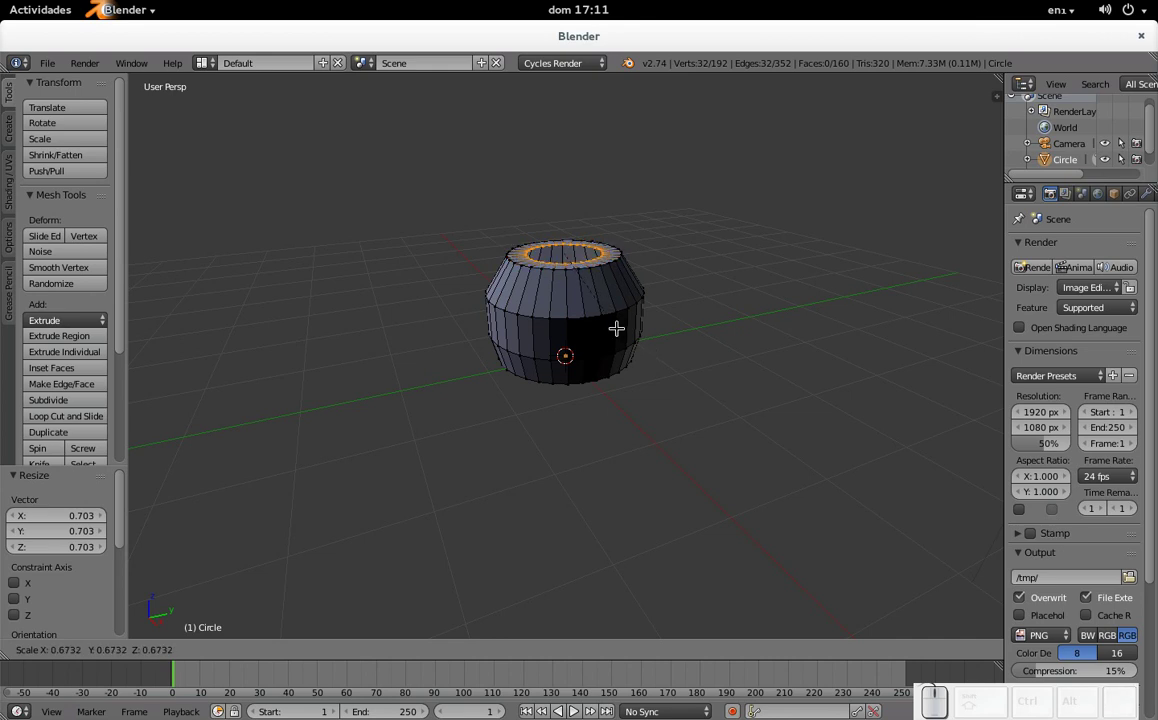
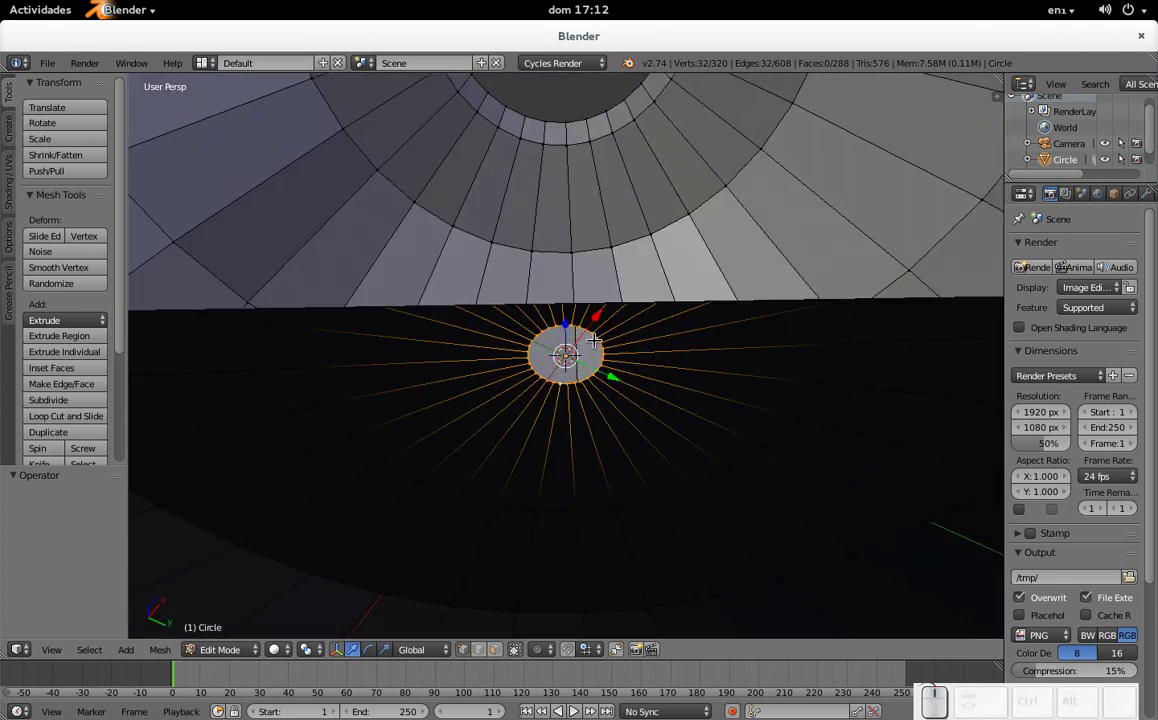
Step: In orthographic view, extrude and shrink the top loop into a narrow neck
key("KP_5")
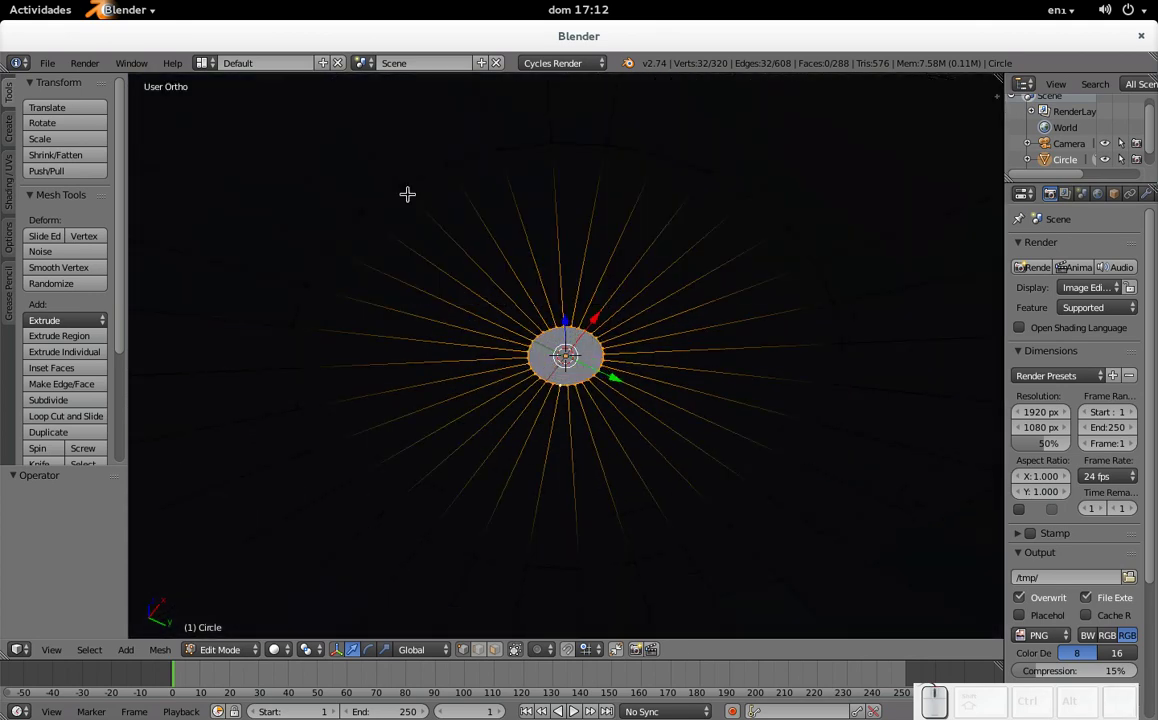
scroll("up", 3)
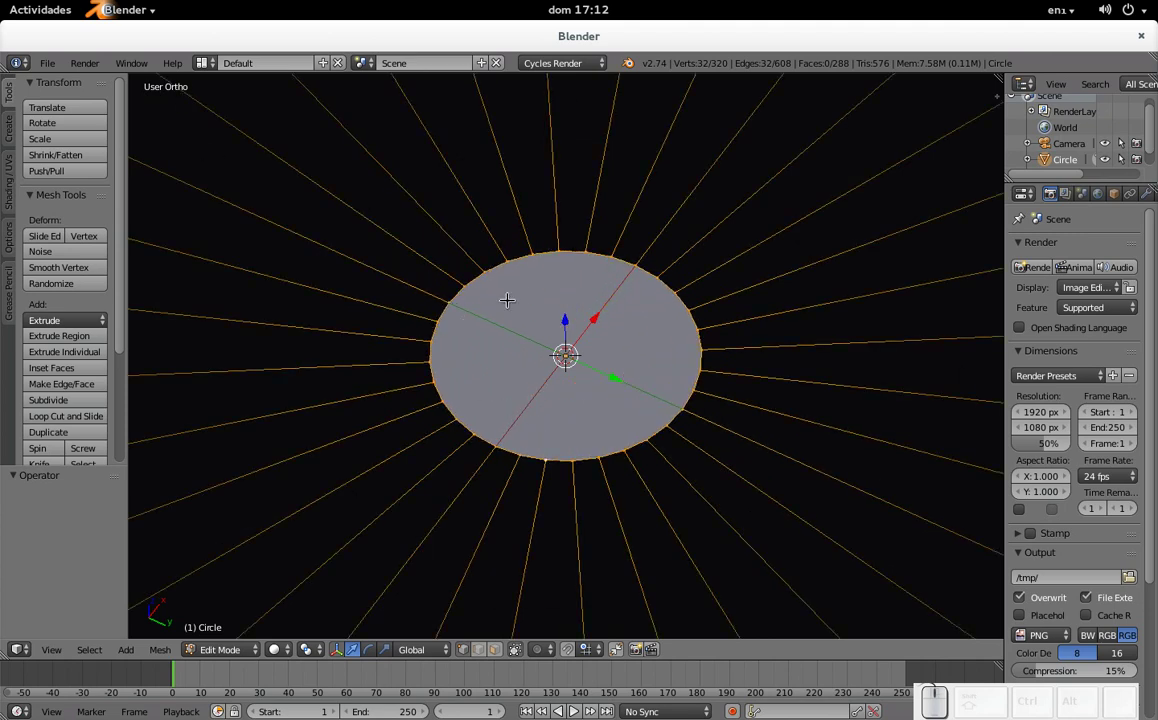
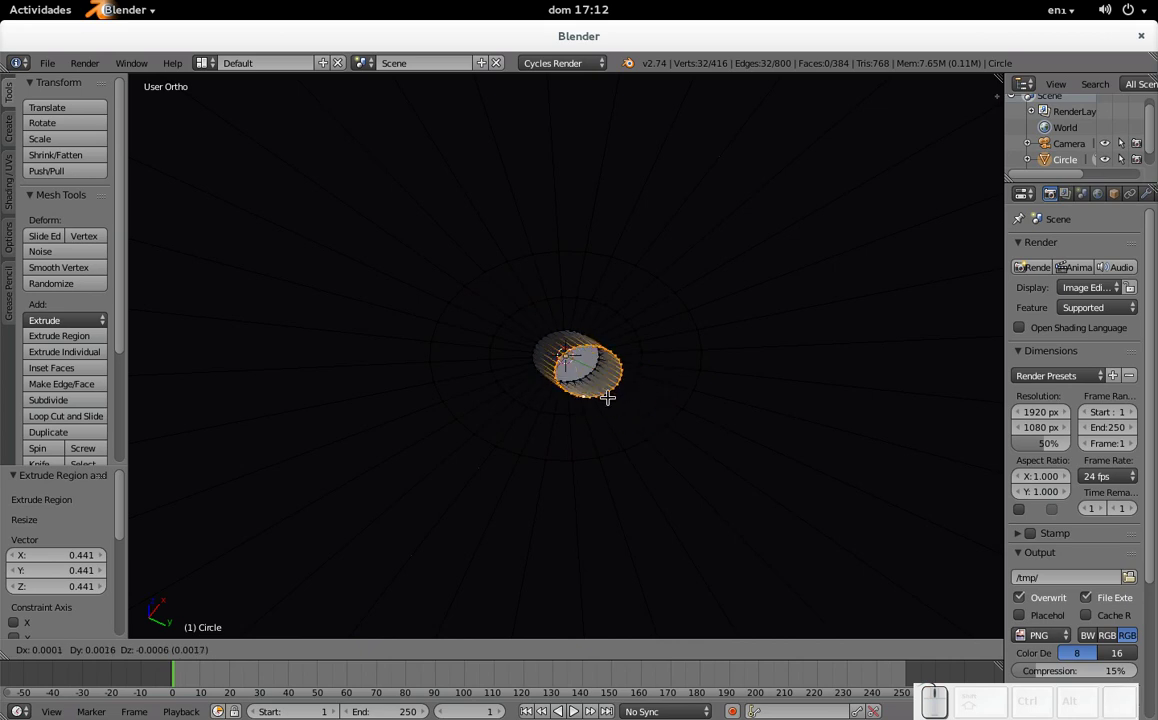
key("Escape")
key("s")
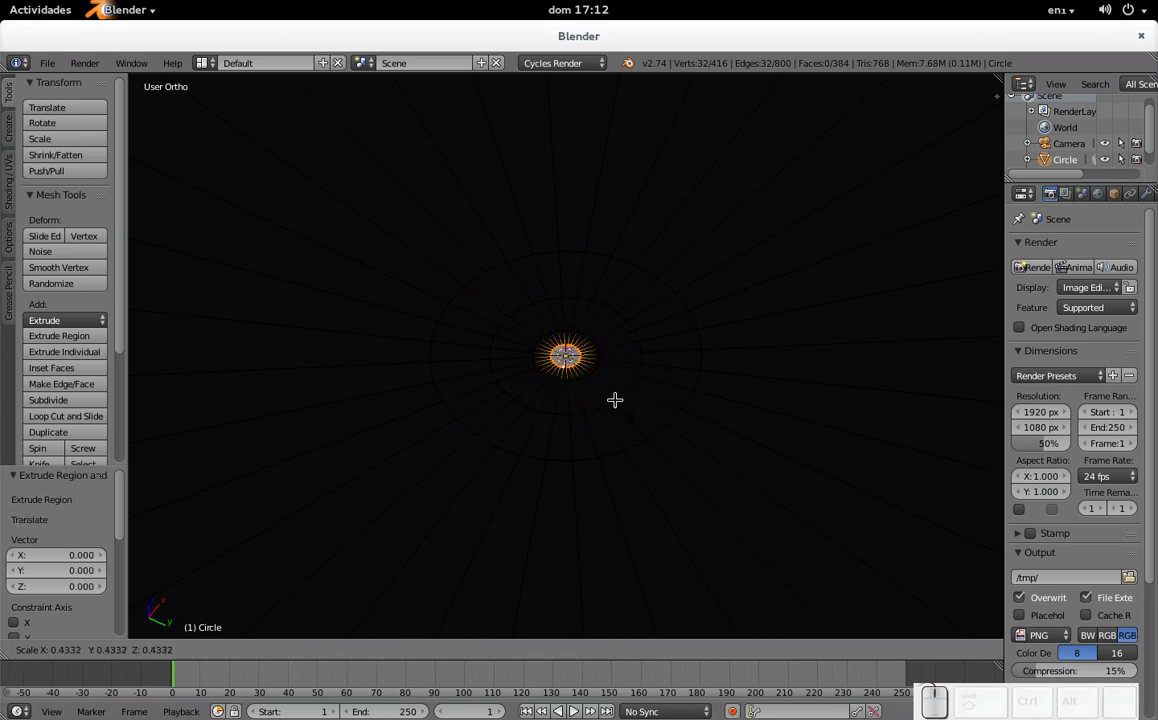
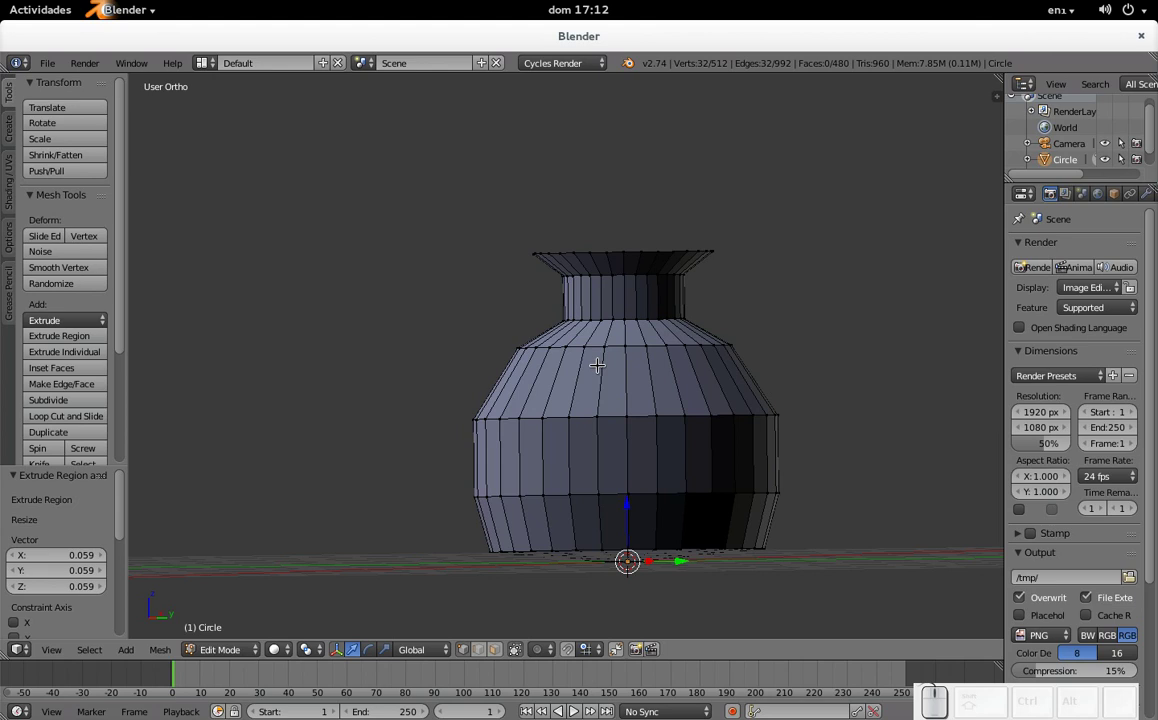
Step: Zoom around the vase while choosing the edge line down its sides and across the base
scroll("down", 3)
scroll("up", 3)
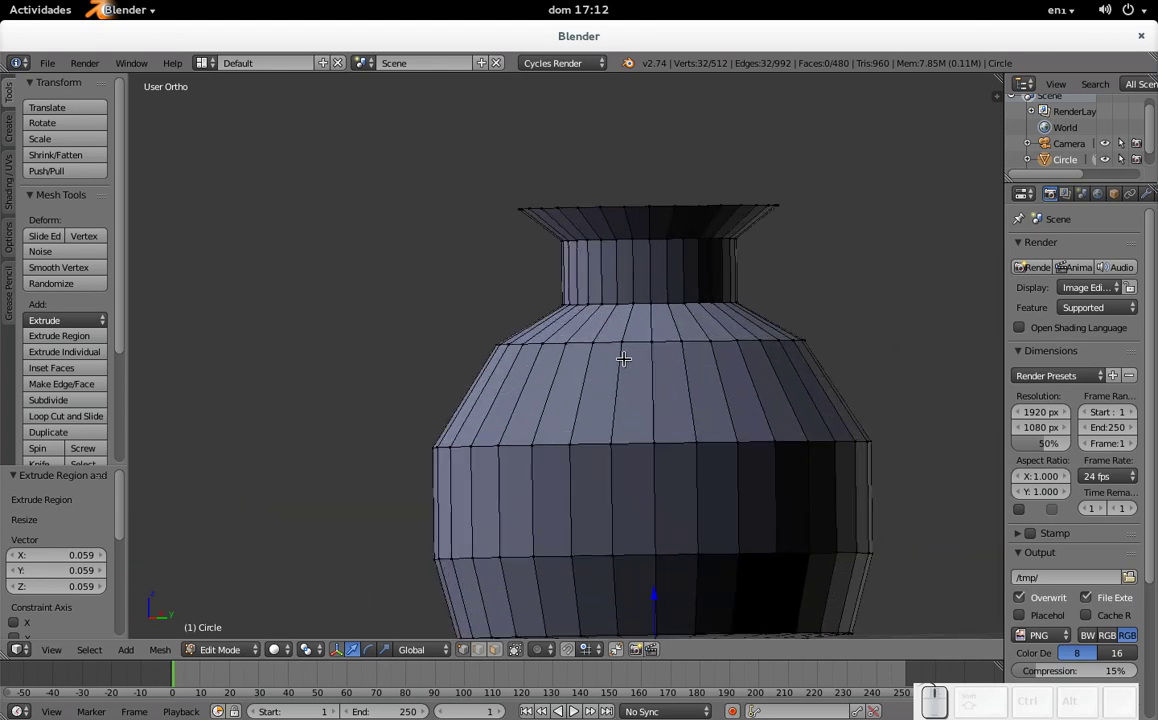
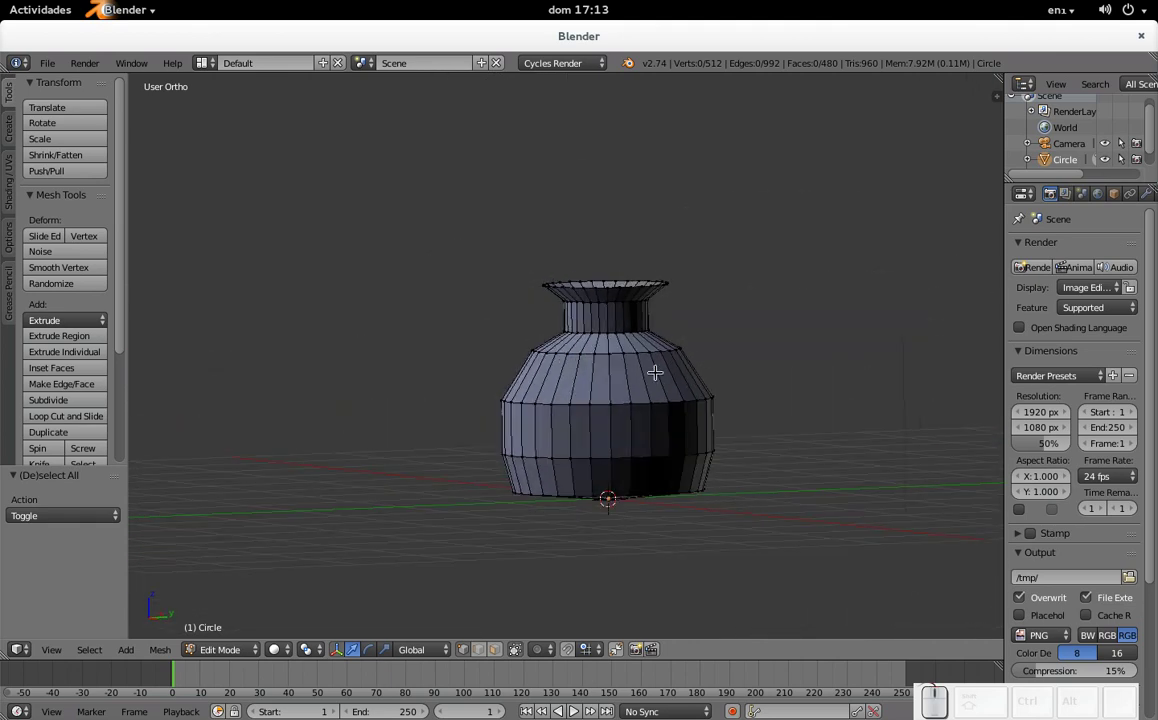
scroll("down", 3)
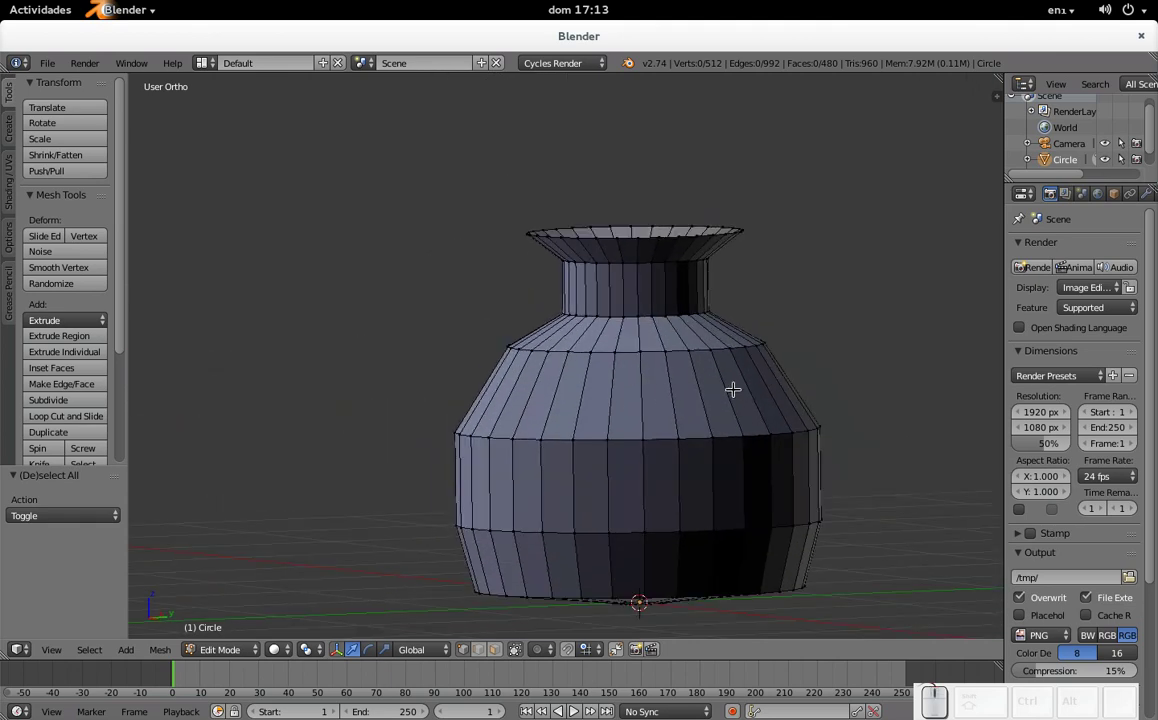
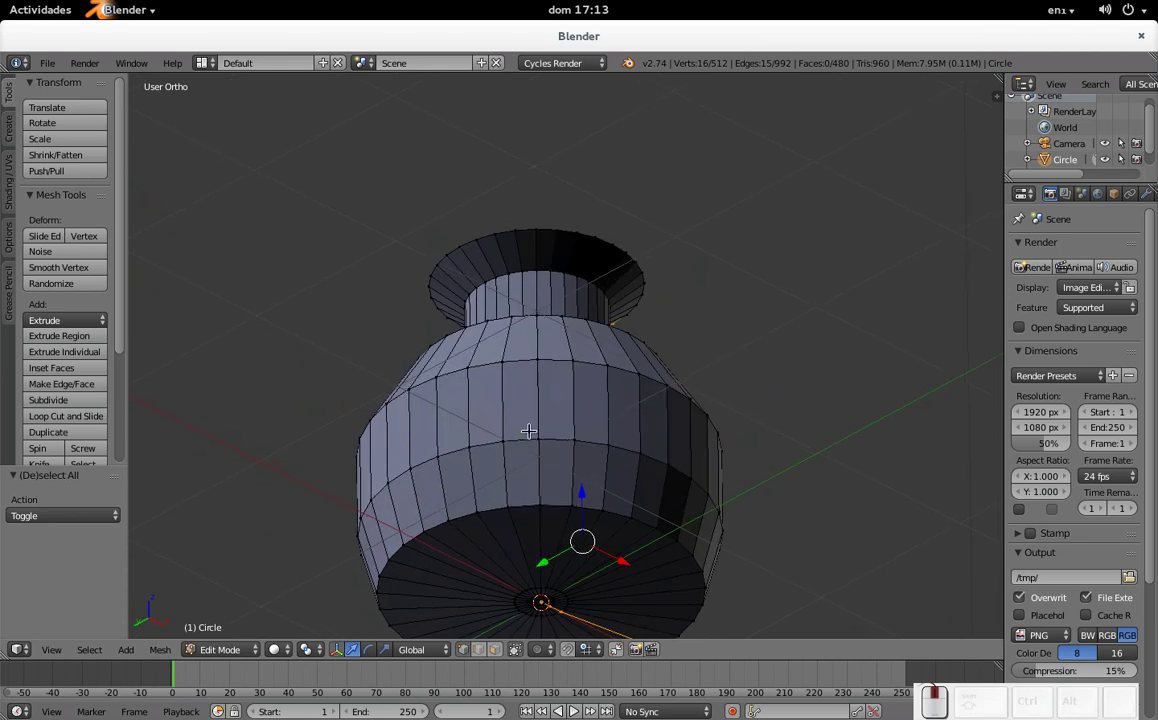
scroll("up", 3)
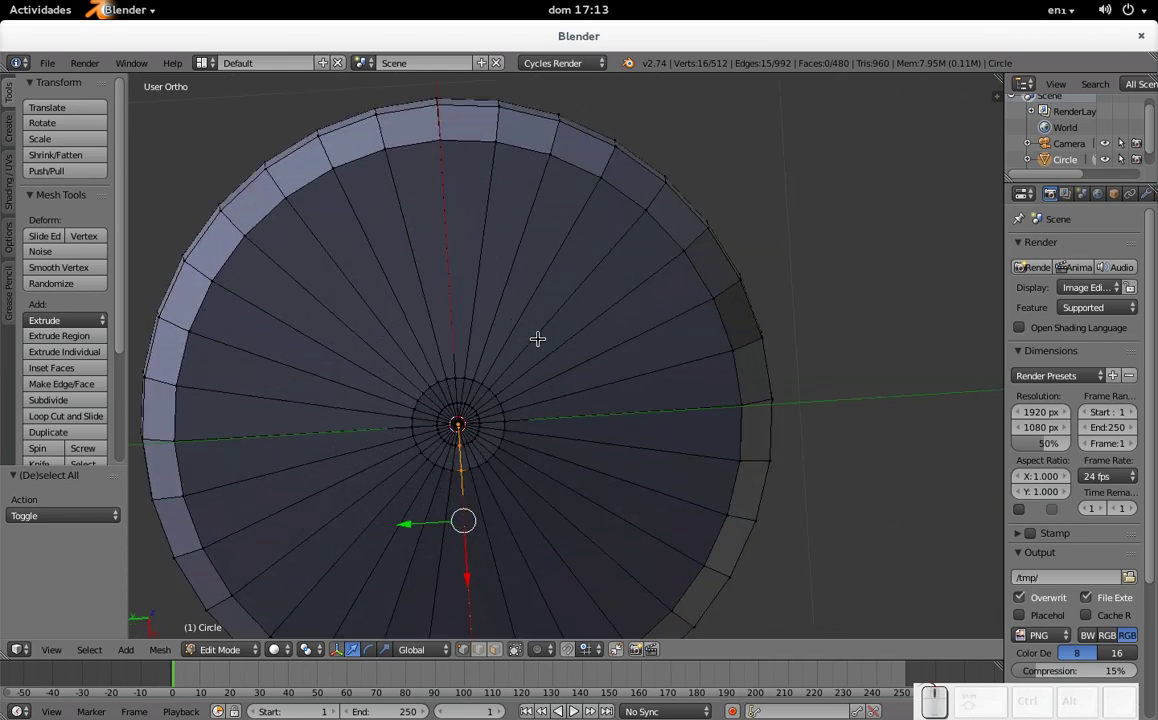
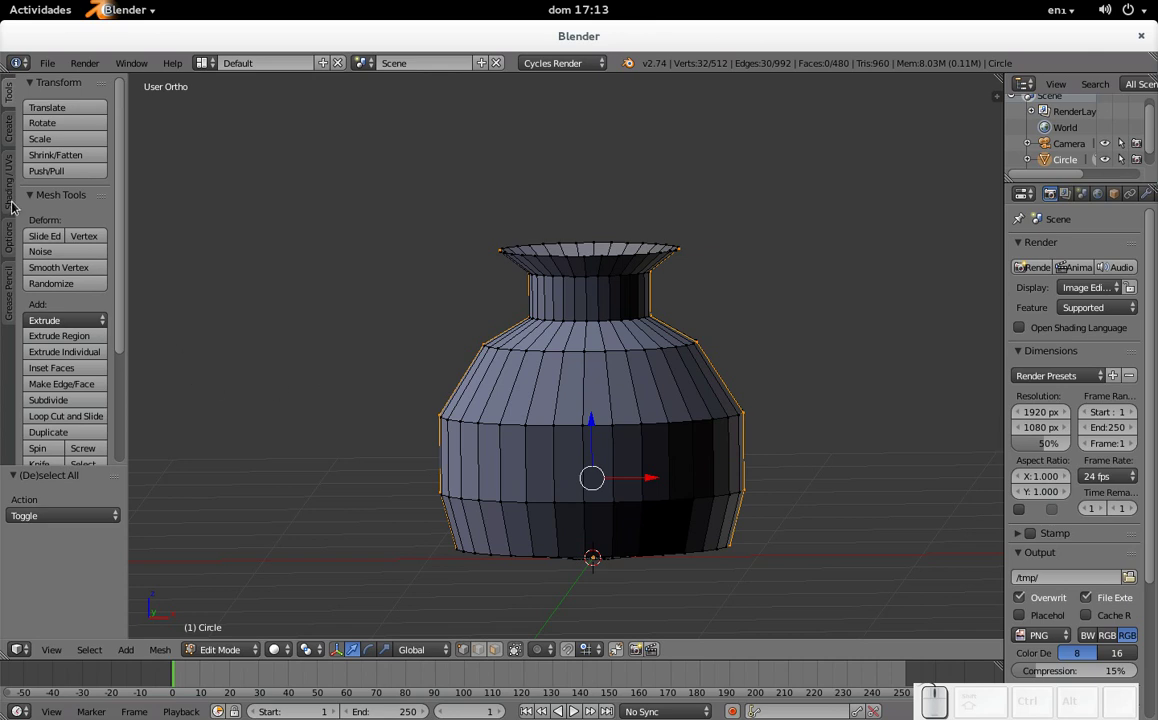
Step: Mark the selected edge line as a UV seam from the Shading/UVs tools
left_click(14, 201)
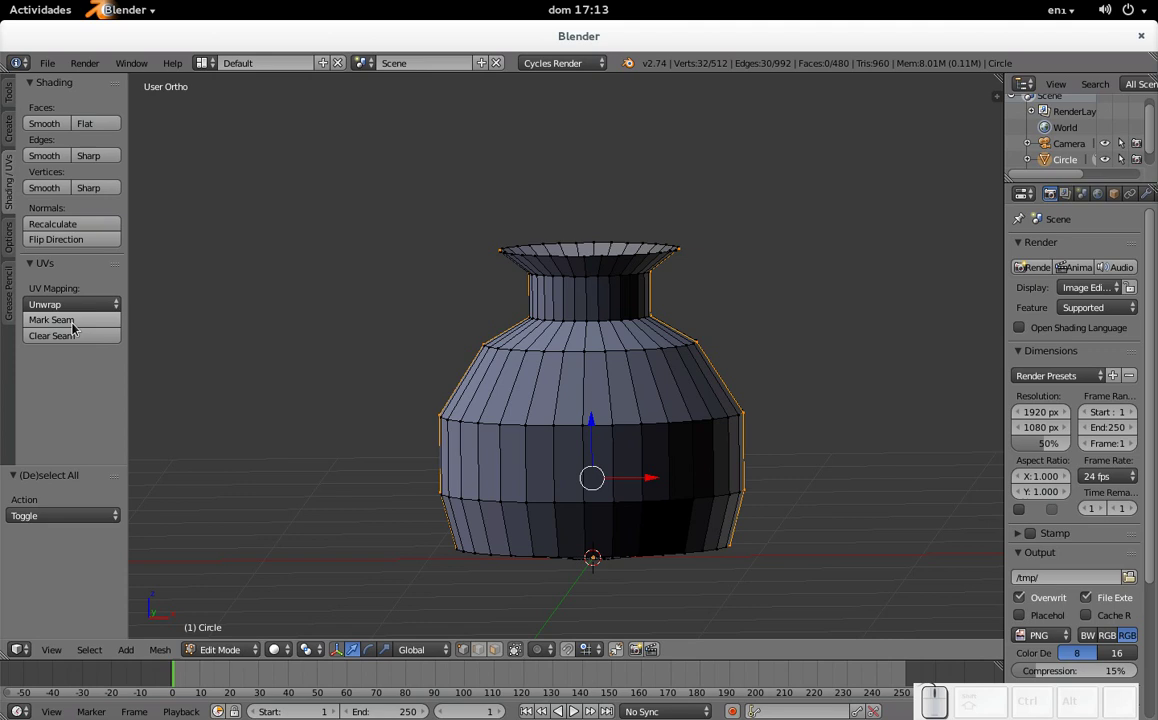
left_click(105, 326)
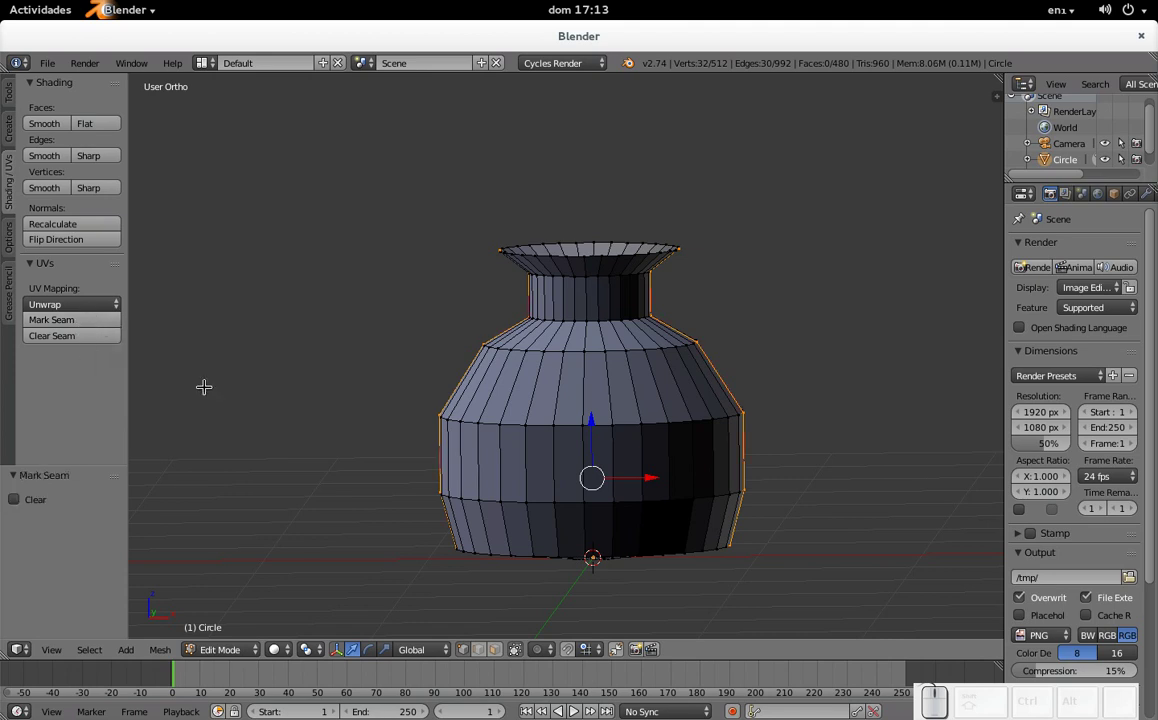
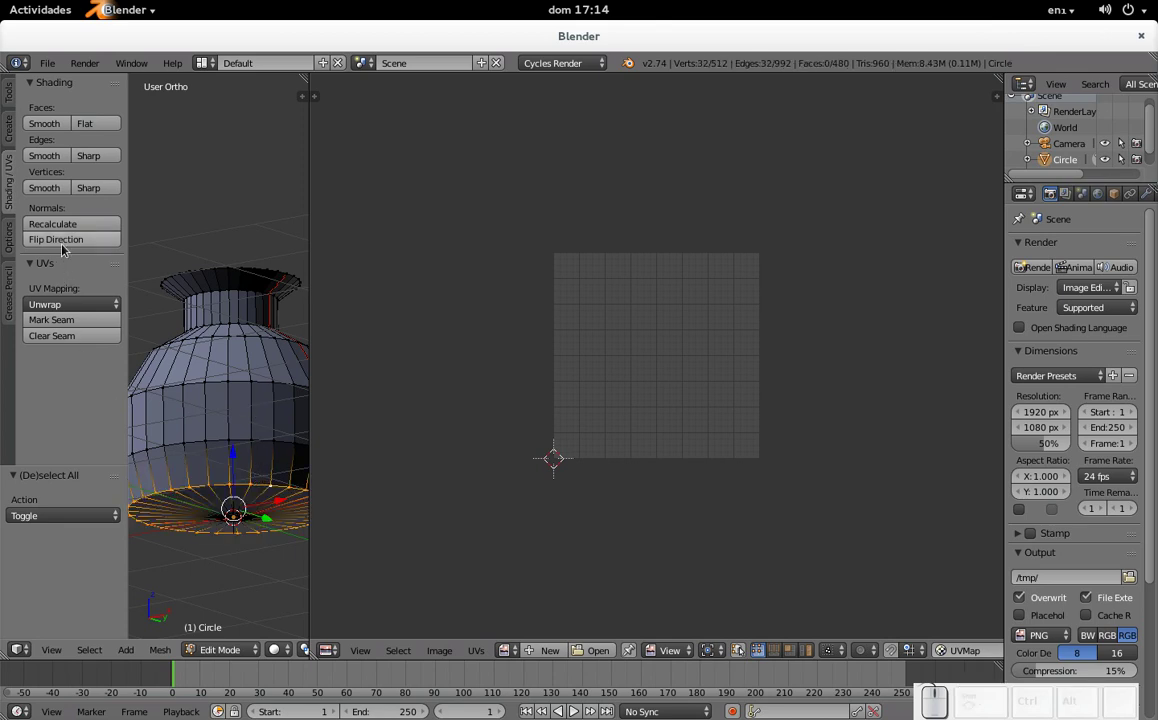
Step: Select the whole vase mesh and unwrap it into UV islands
left_click(73, 324)
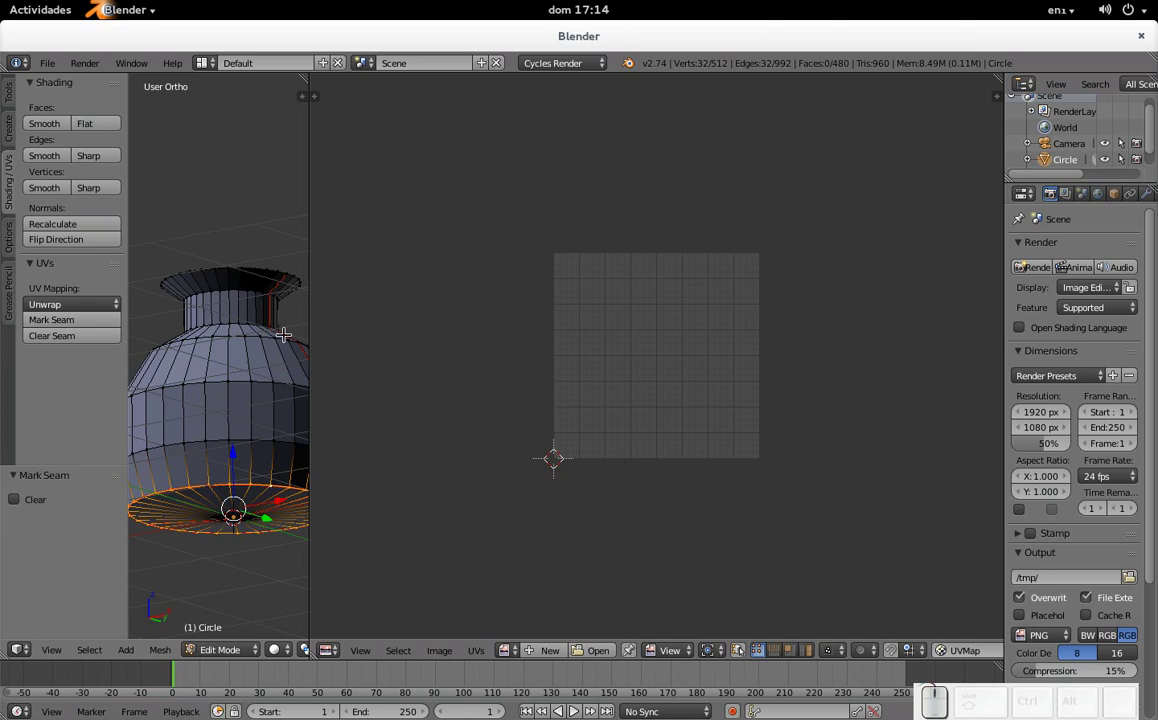
key("a")
key("a")
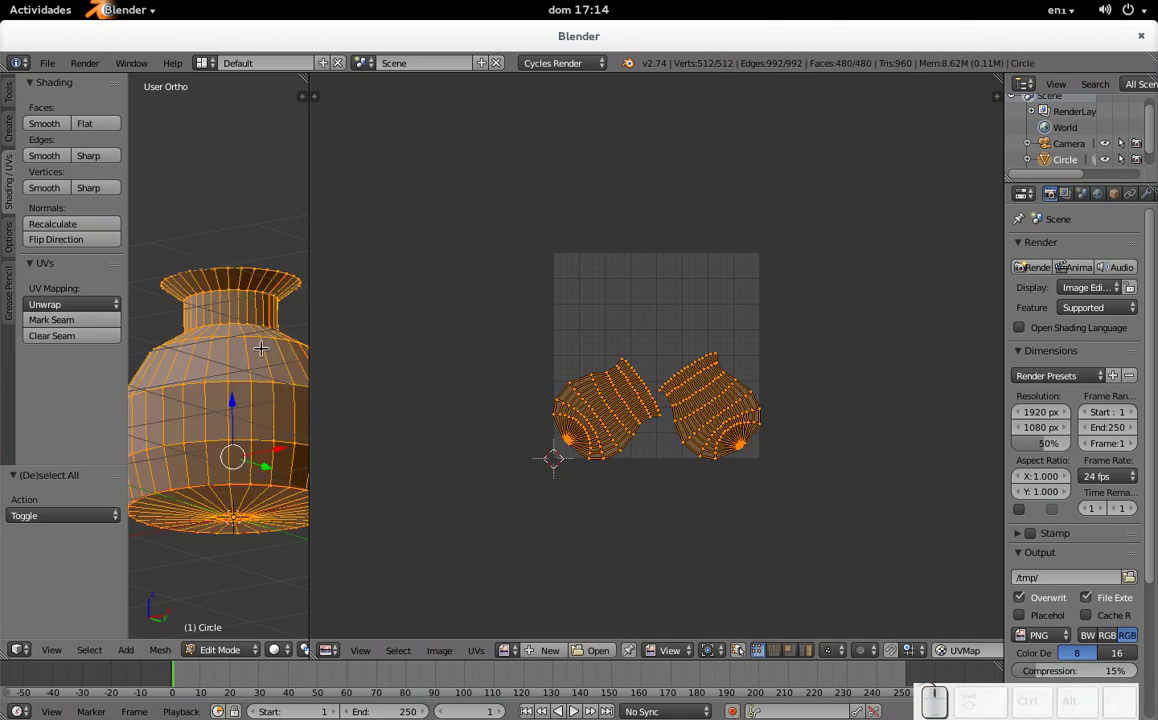
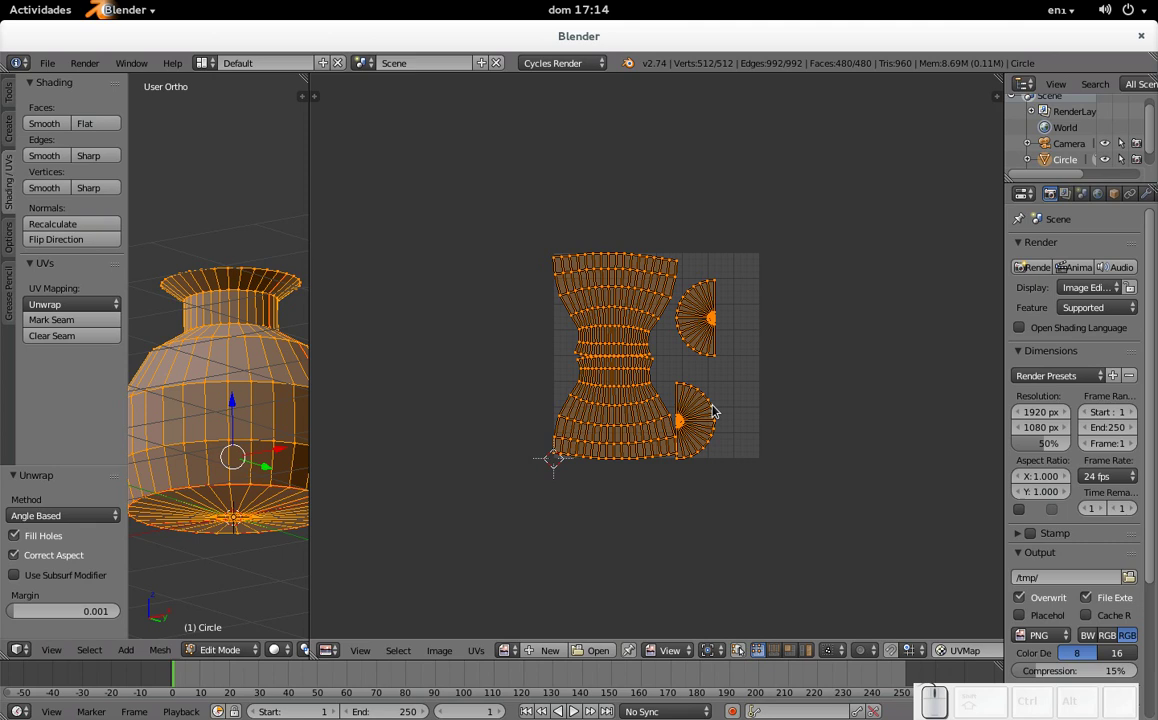
Step: Move the two half-disc base islands to the right edge so nothing overlaps the body strip
right_click(716, 406)
key("l")
right_click(708, 323)
key("shift+l")
key("g")
left_click(750, 312)
right_click(715, 412)
key("l")
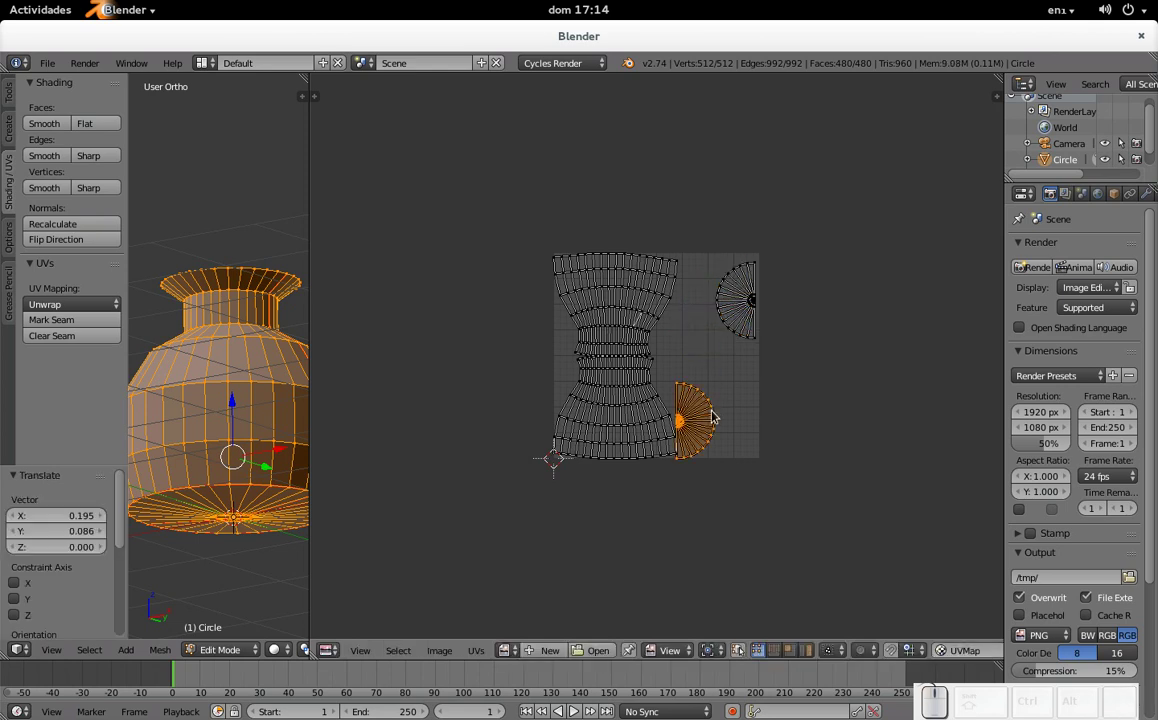
key("g")
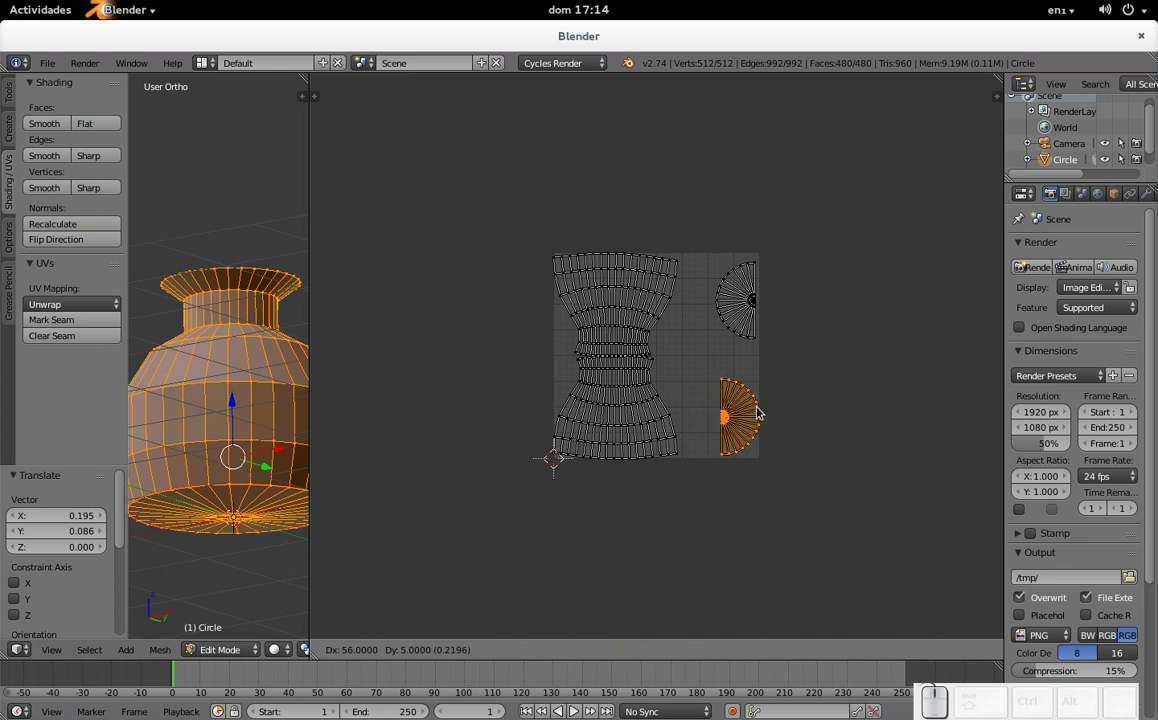
left_click(758, 408)
scroll("up", 3)
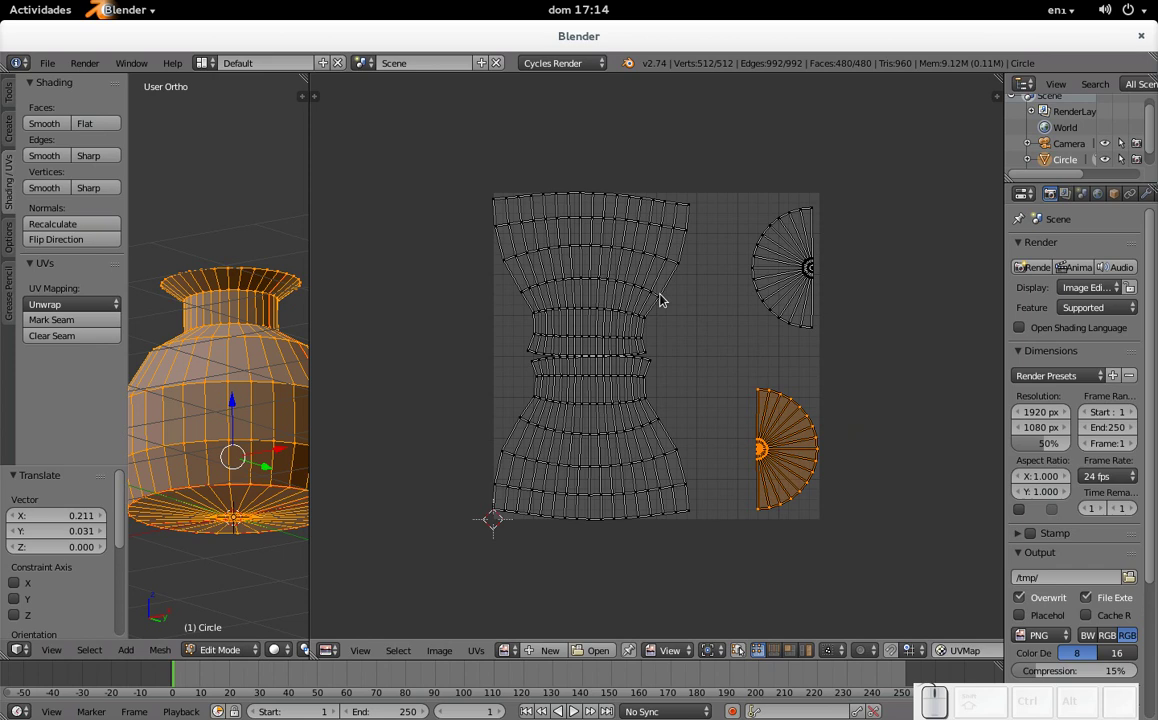
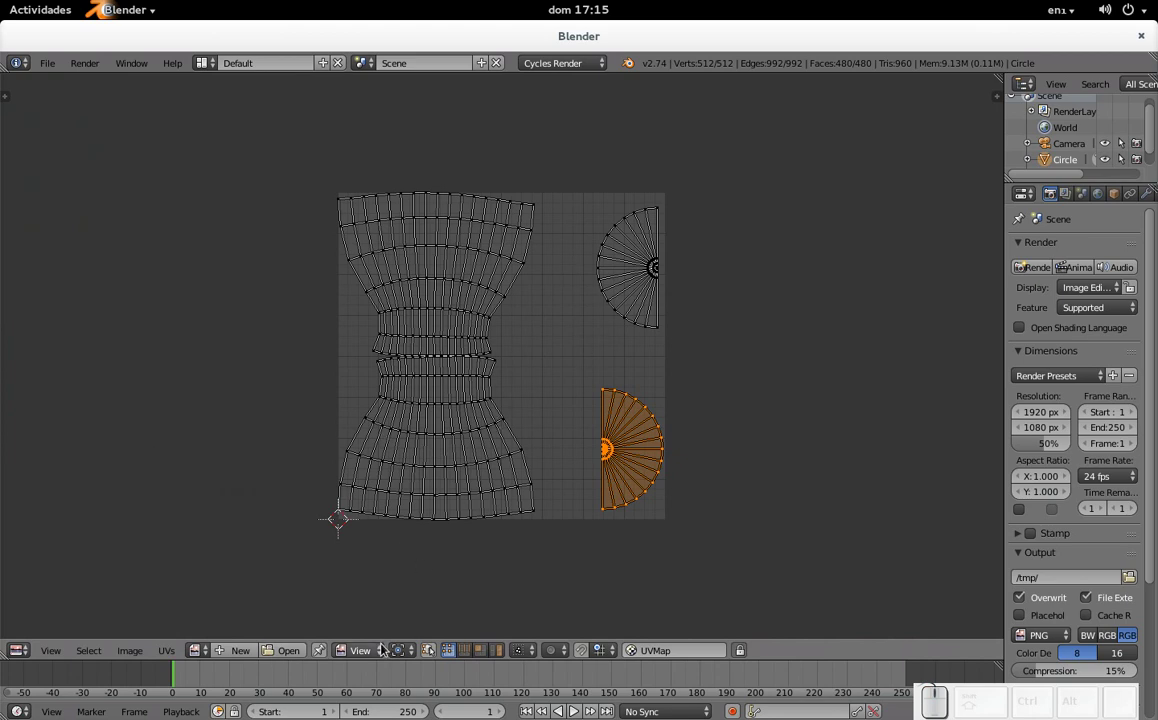
Step: Set the UV/Image Editor to Paint mode with the brush tool shelf showing
left_click(374, 658)
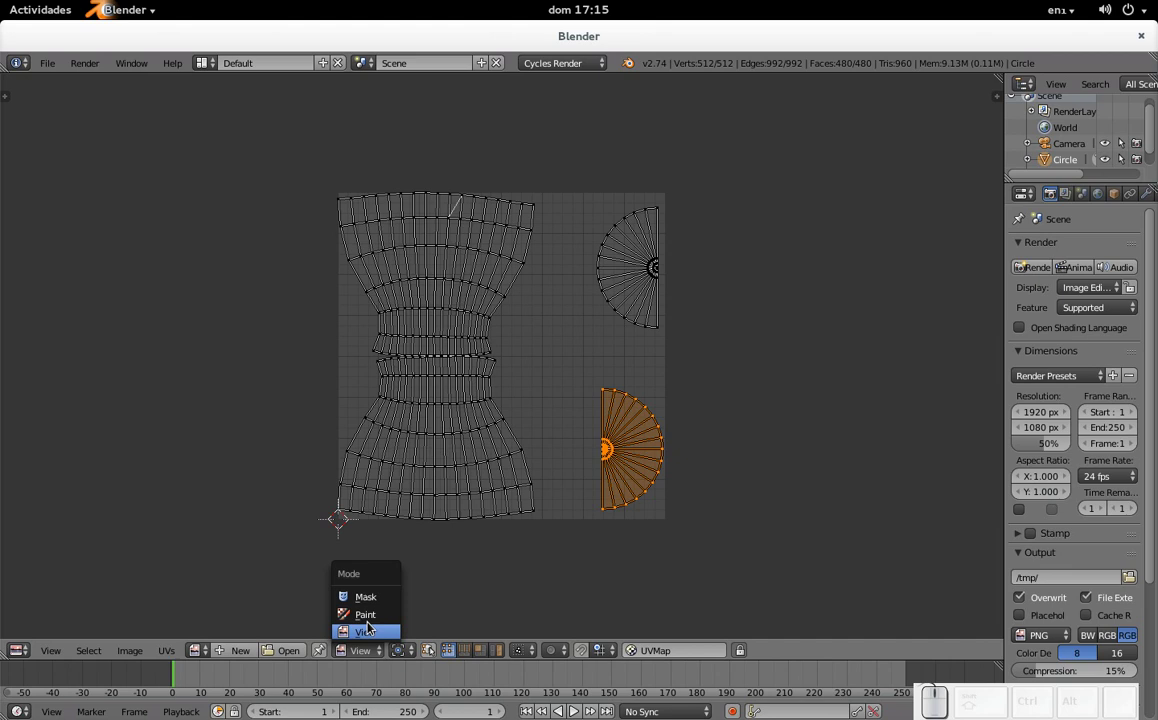
left_click(372, 619)
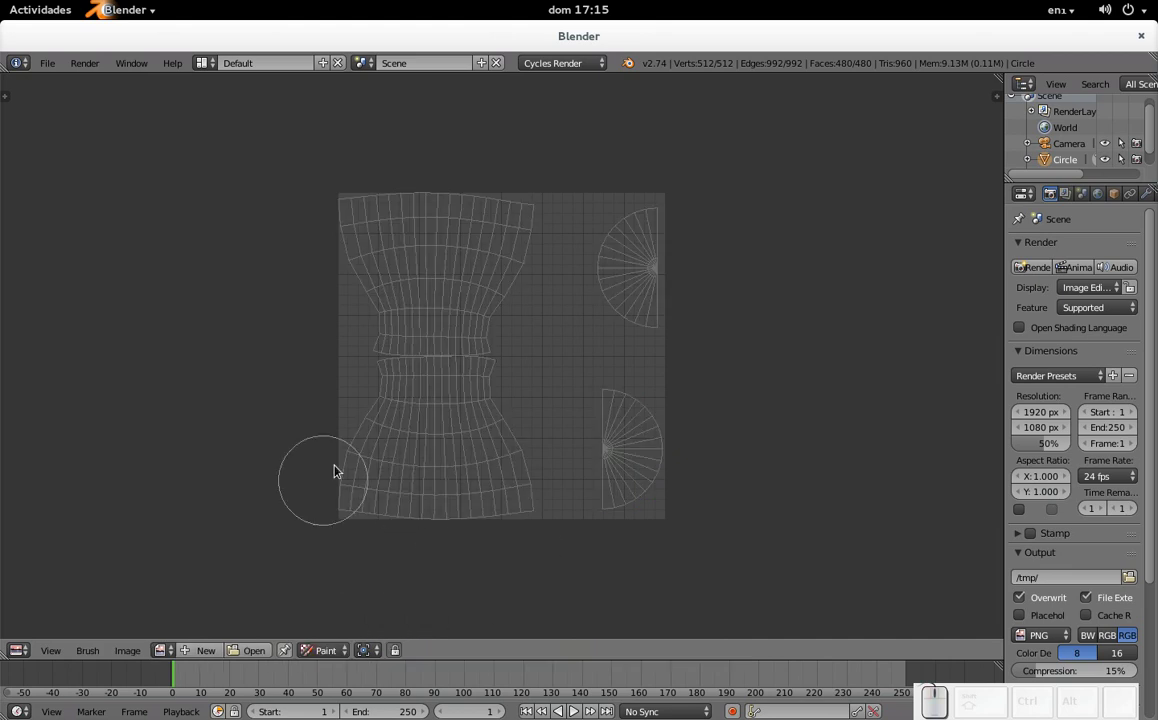
key("t")
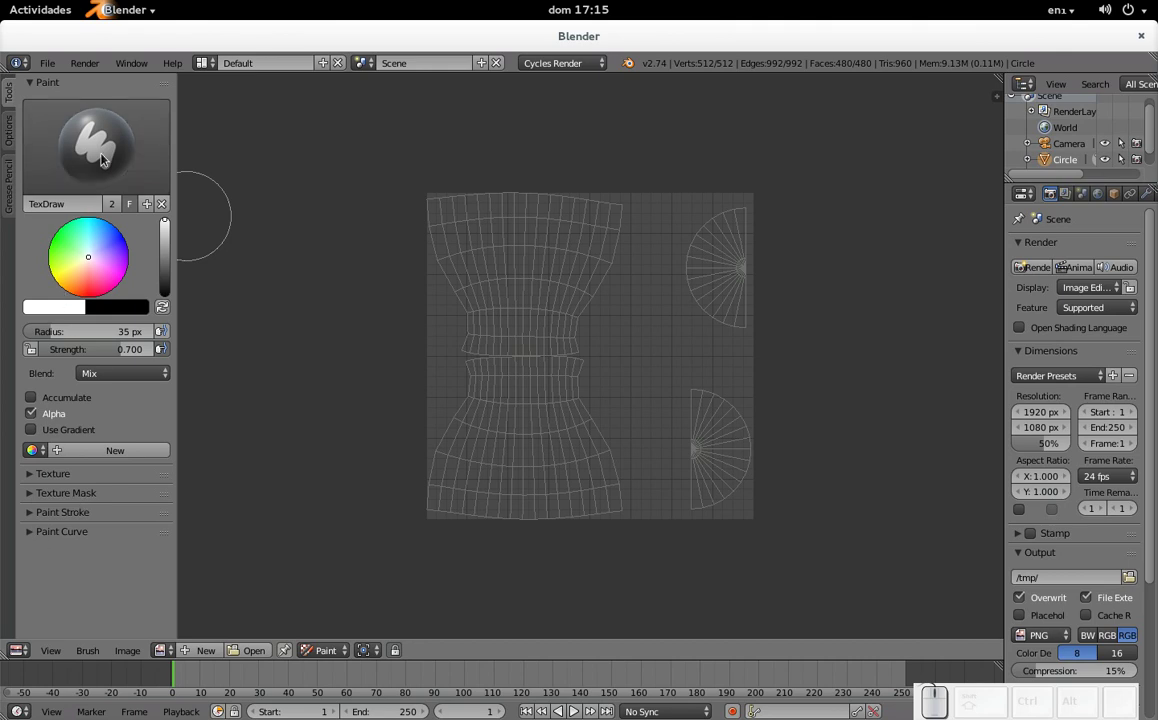
Step: Choose the Fill brush and pick an orange paint colour on the wheel
left_click(104, 157)
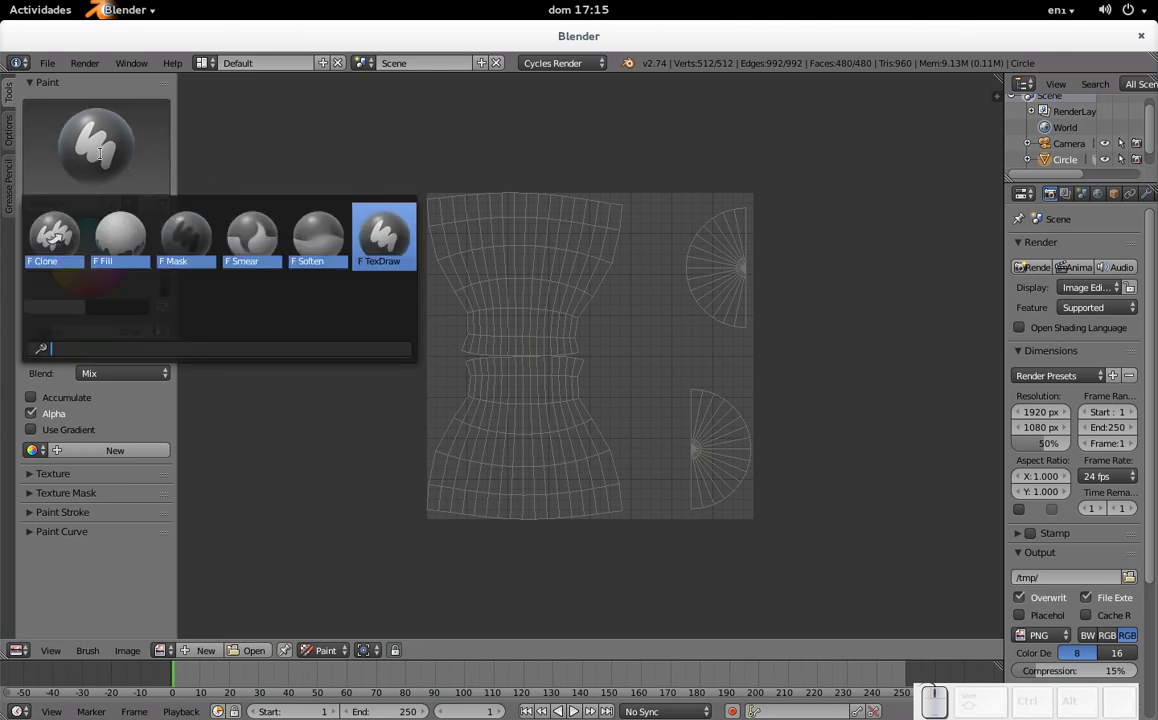
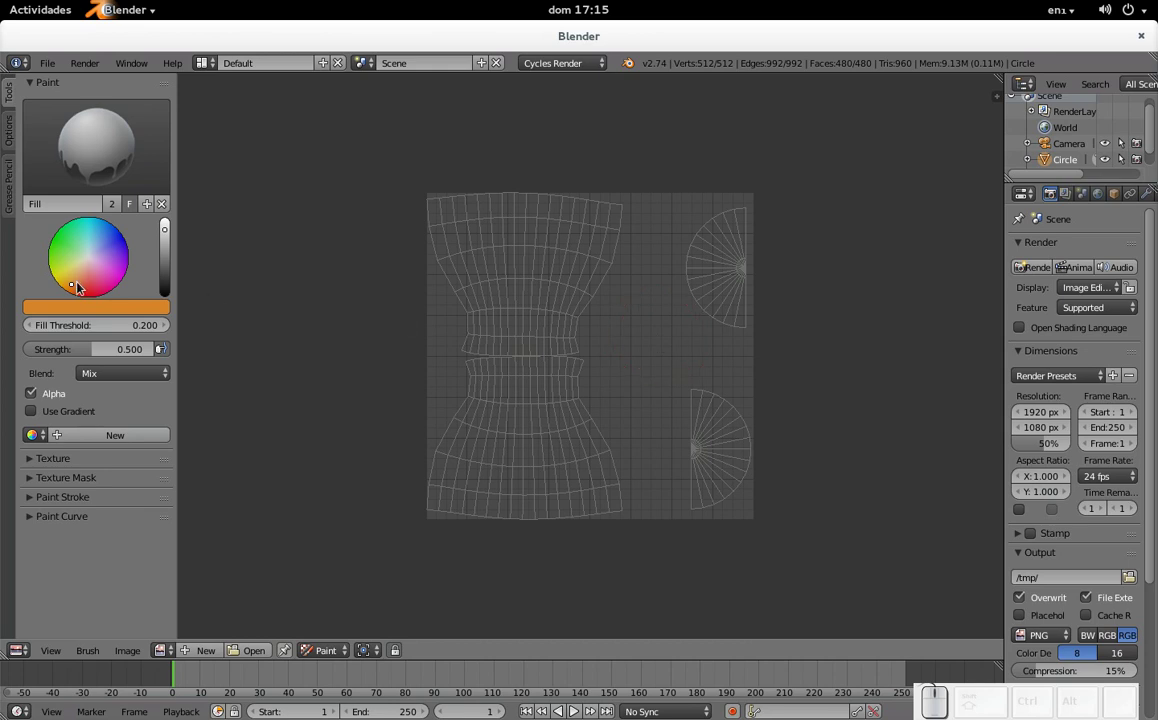
left_click(80, 289)
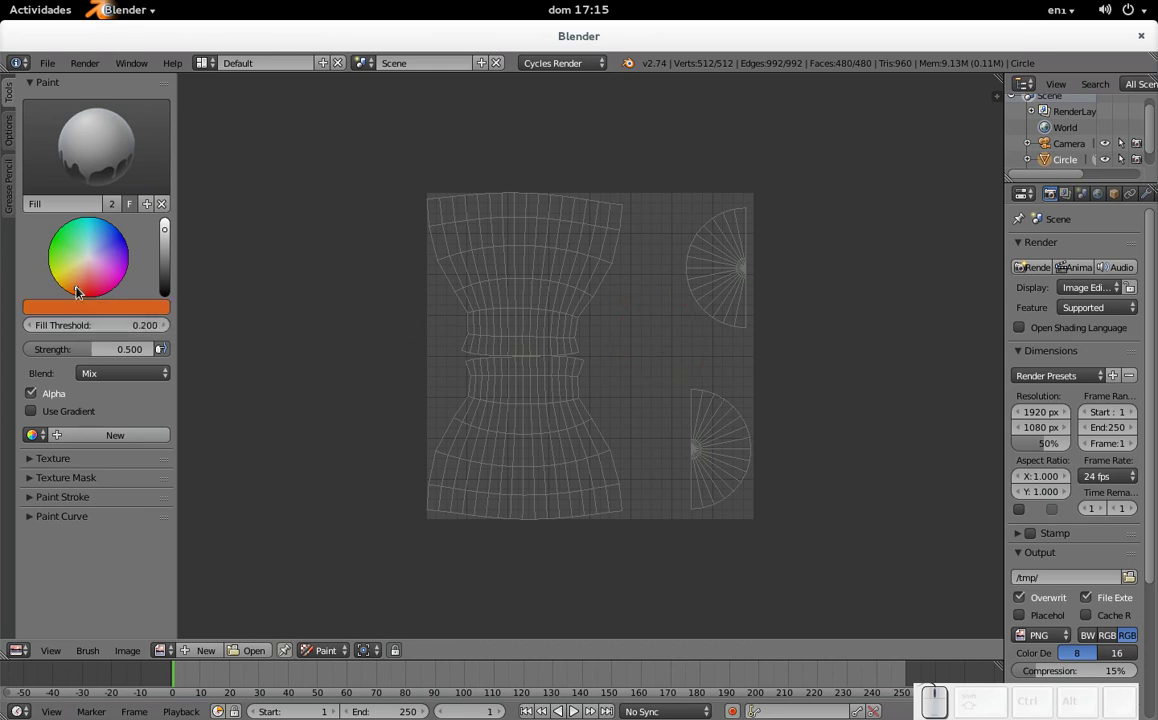
left_click(80, 285)
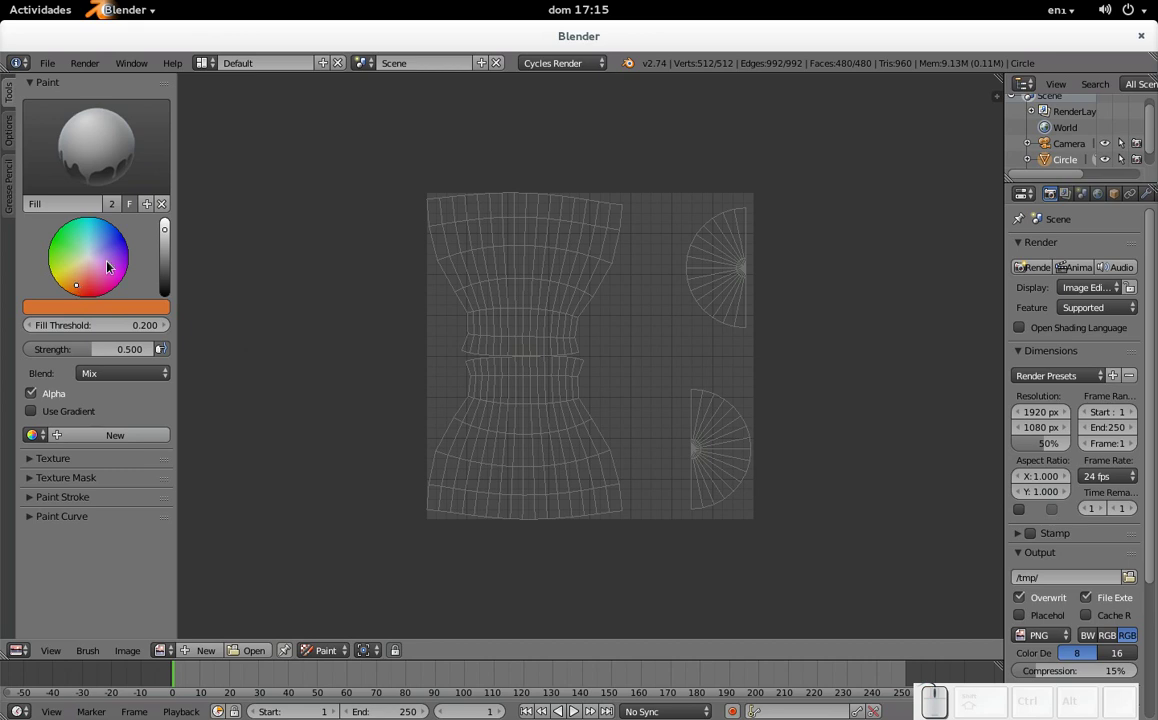
Step: Create a new blank 1024 px texture image for the vase
left_click(654, 322)
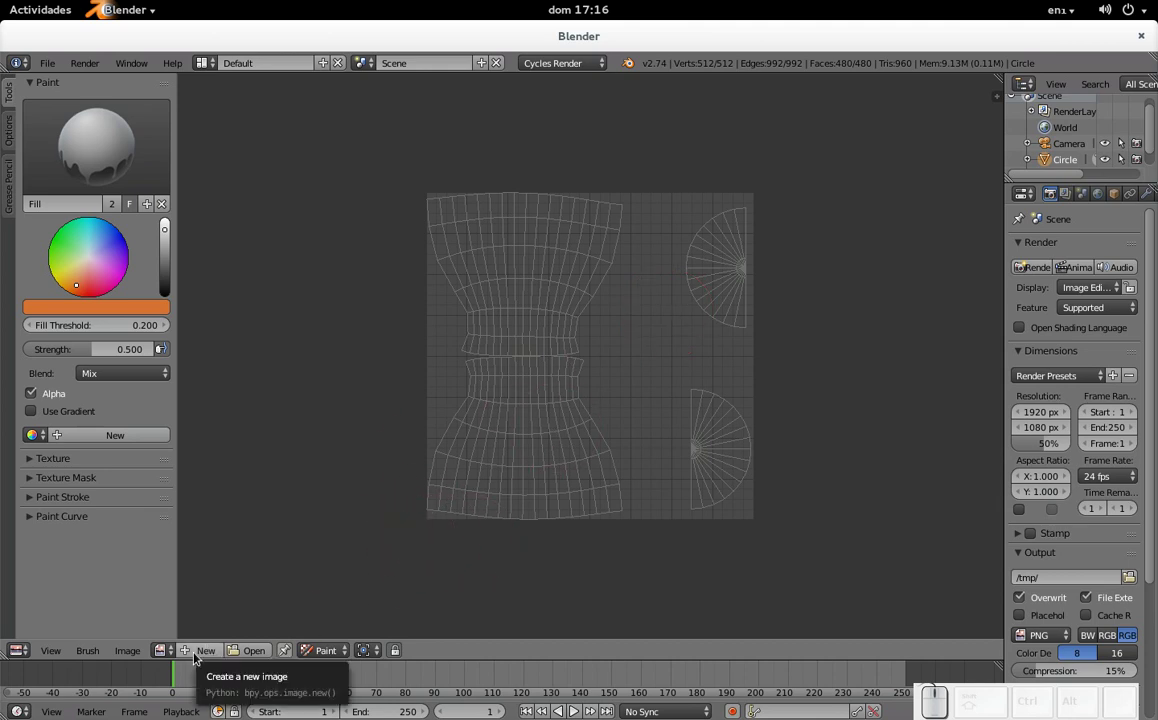
left_click(197, 653)
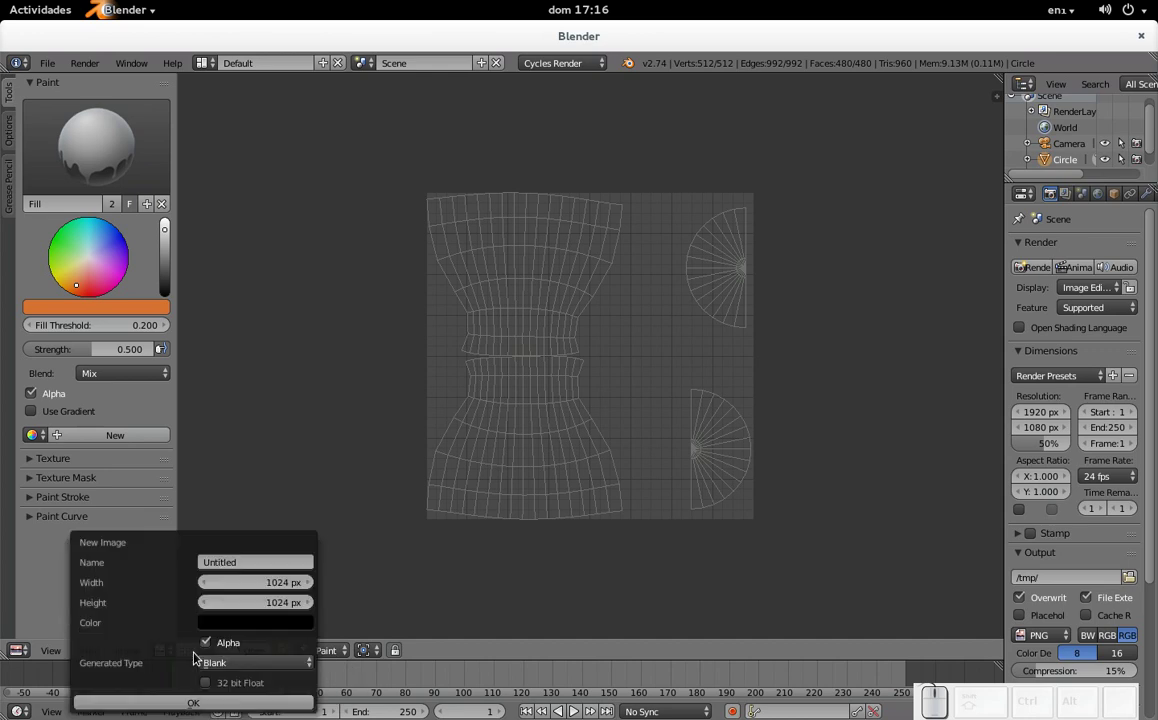
left_click(211, 705)
scroll("down", 3)
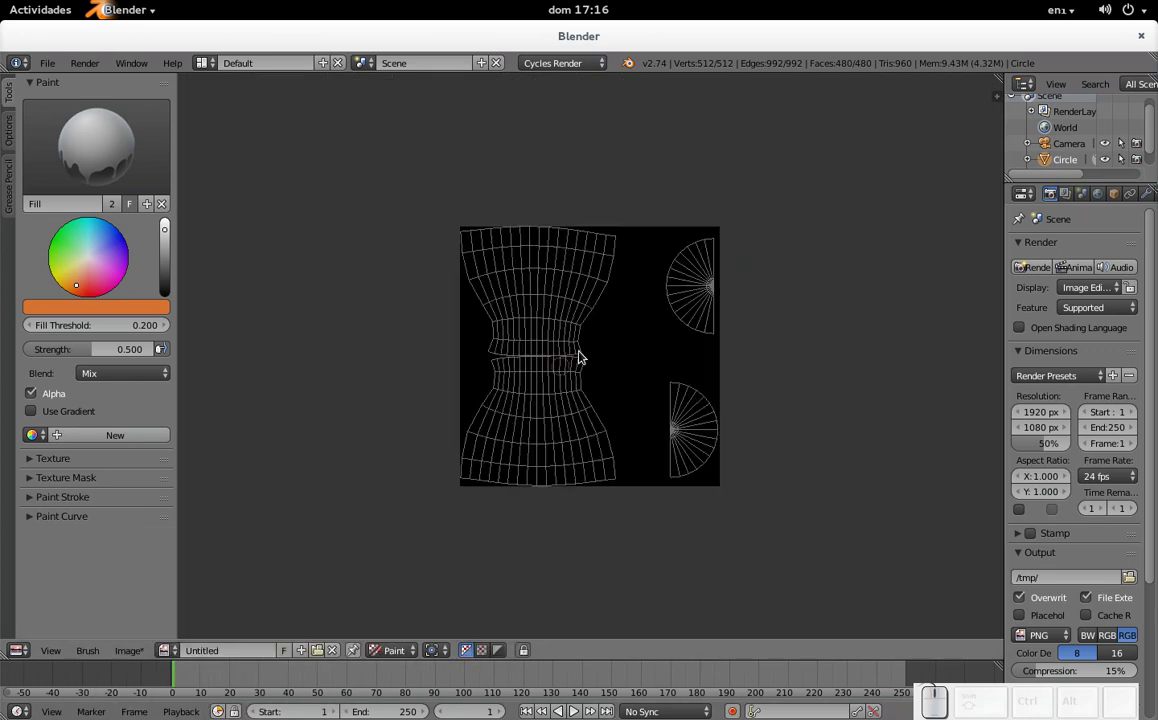
Step: Flood-fill the whole texture image solid orange with the Fill brush
left_click(635, 347)
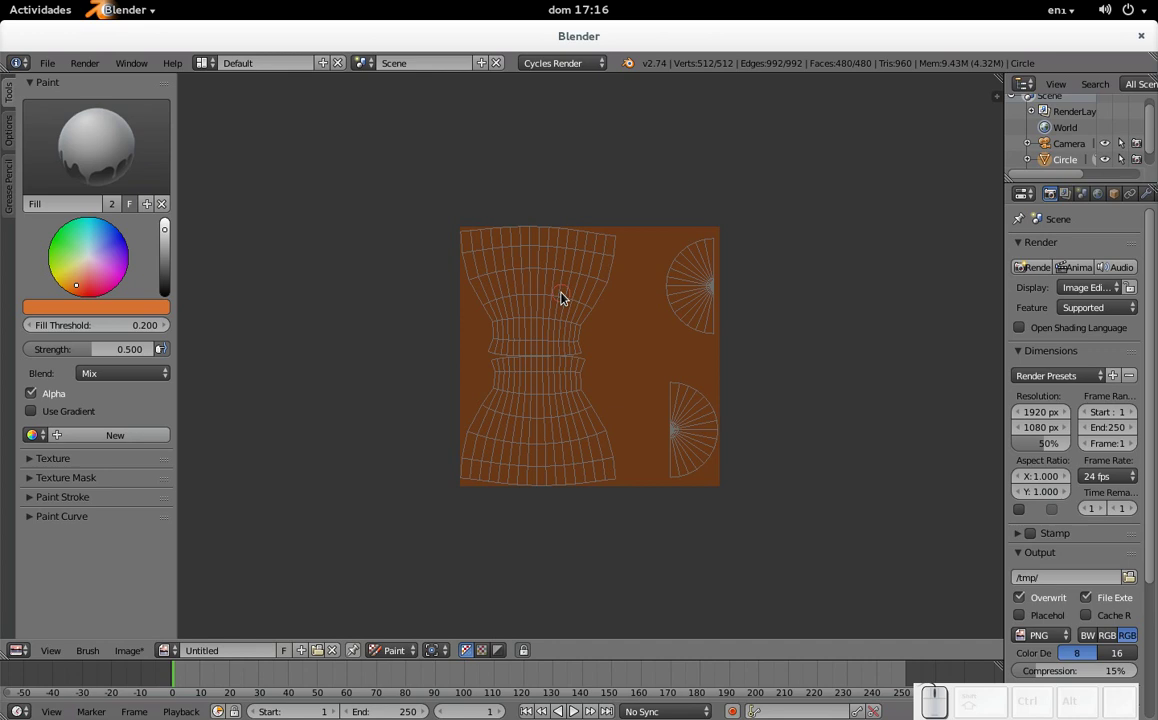
scroll("up", 3)
scroll("down", 3)
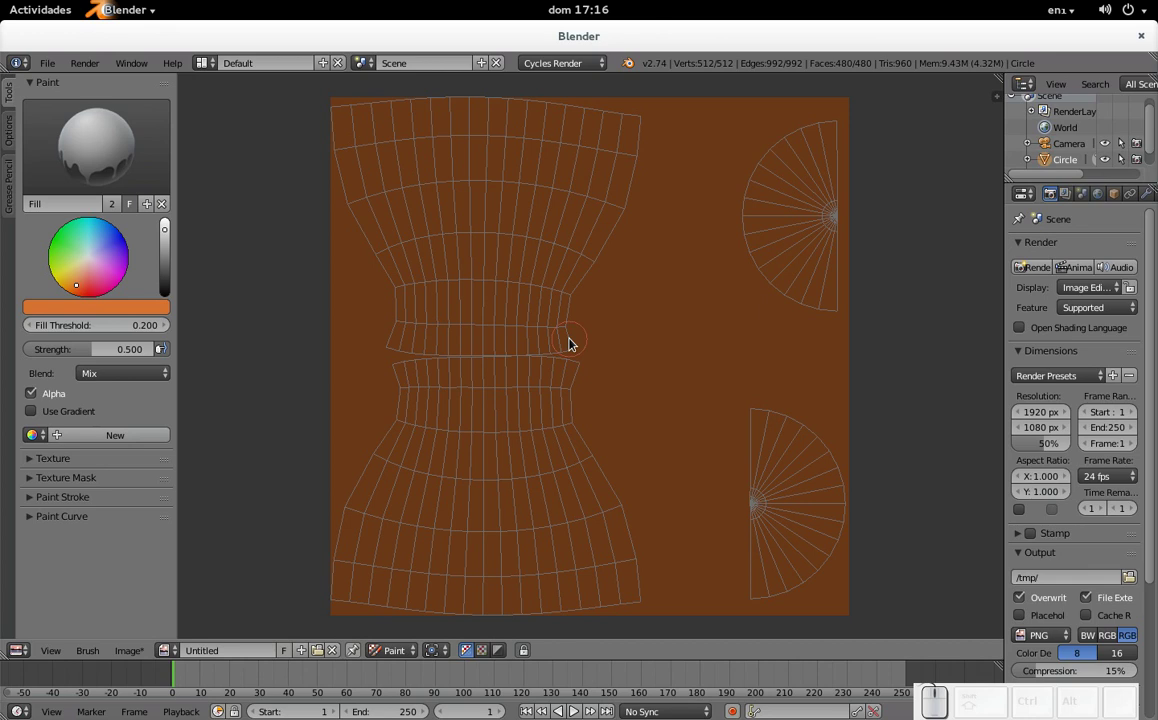
left_click(649, 400)
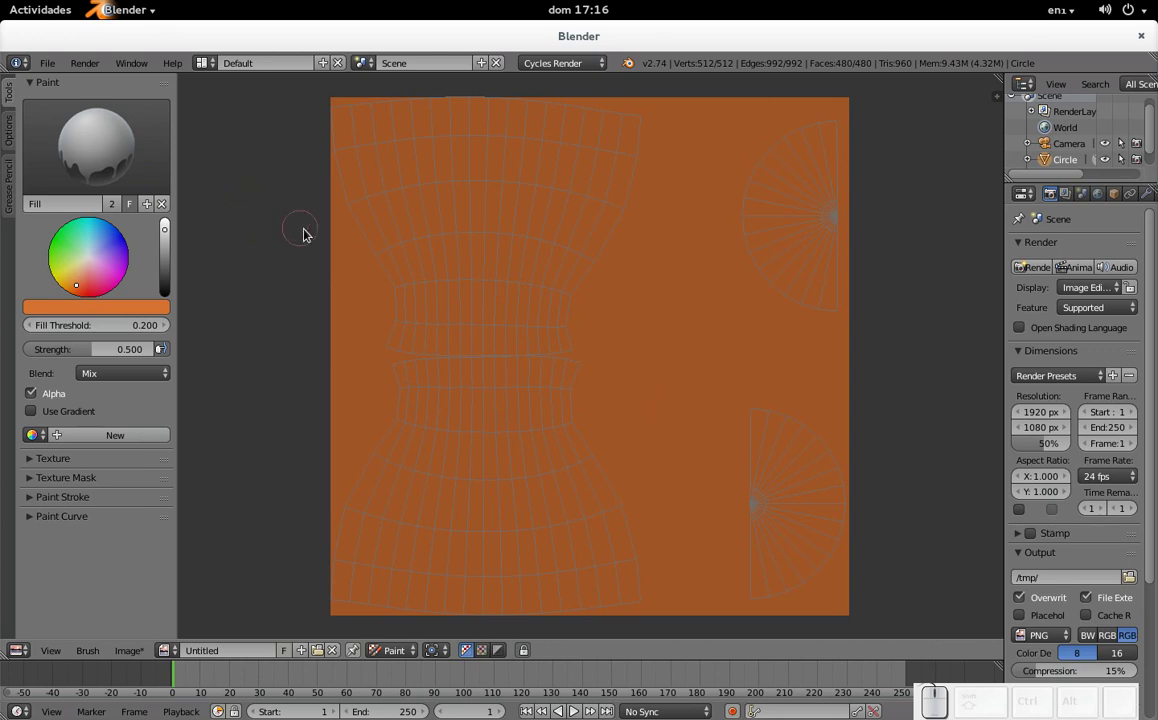
left_click(361, 308)
Step: Switch the texture paint brush to TexDraw for freehand drawing
left_click(105, 153)
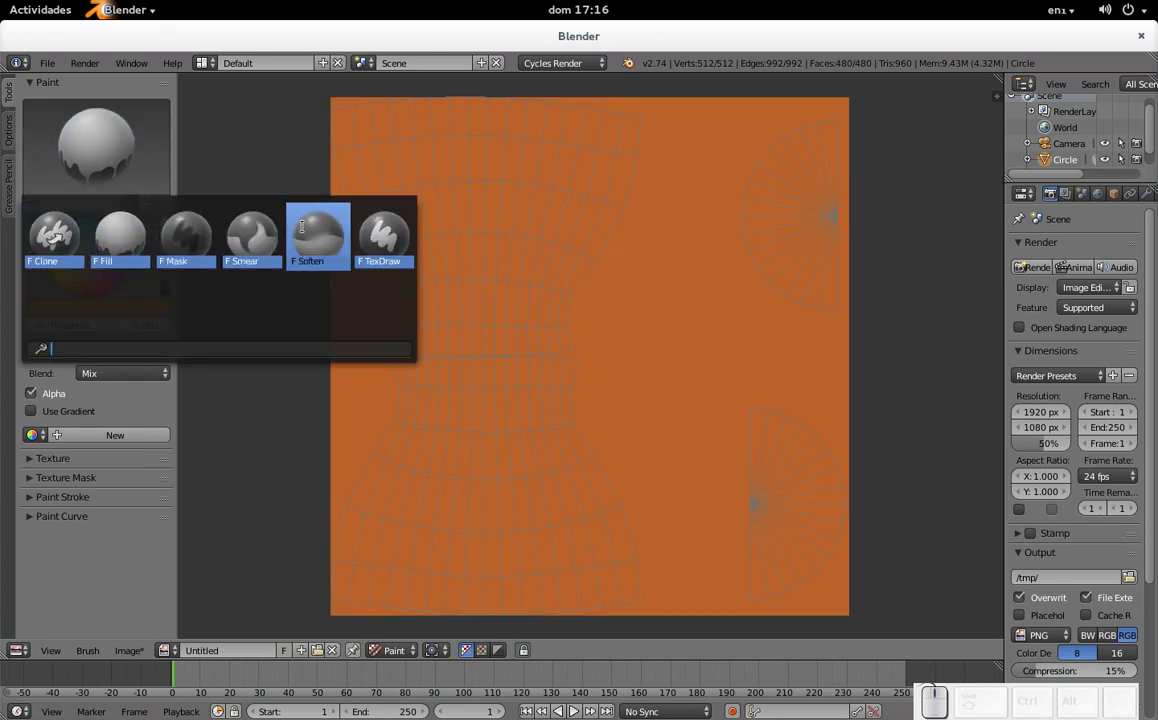
left_click(387, 239)
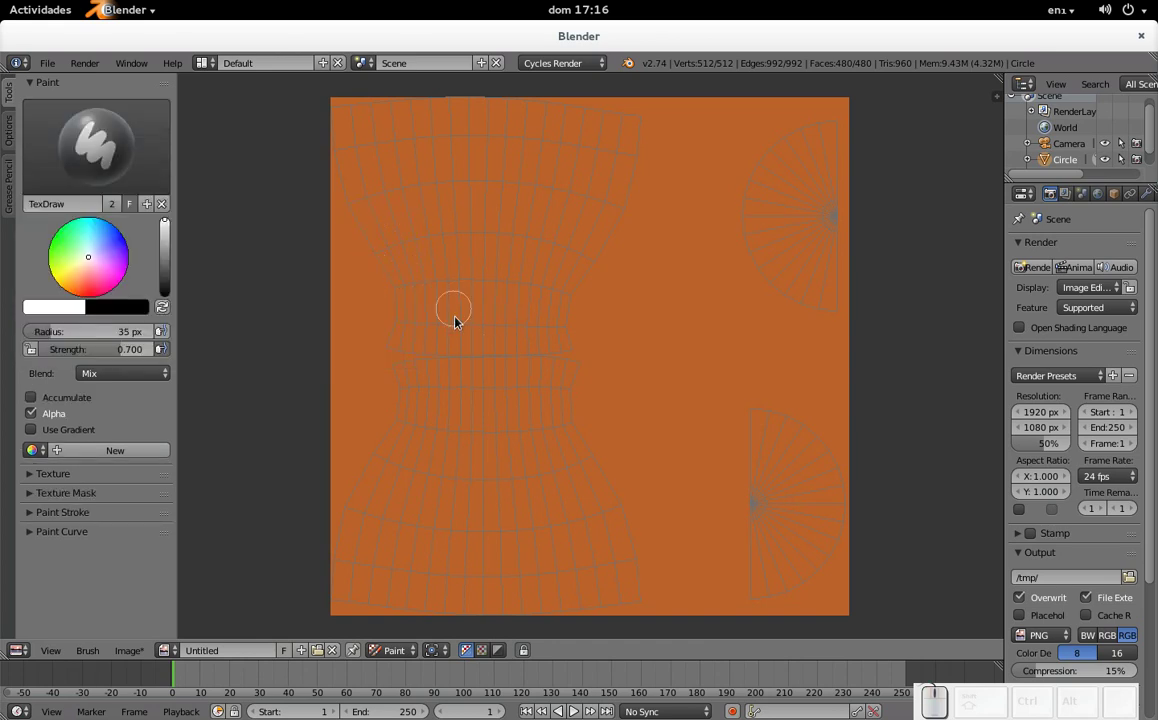
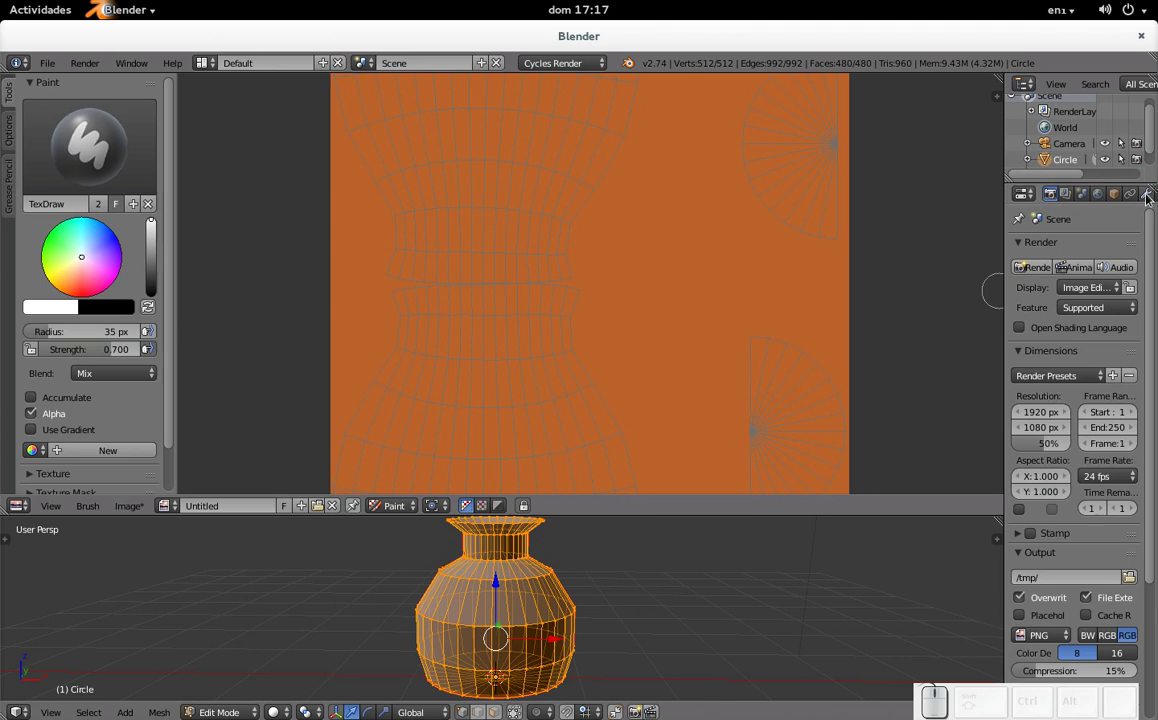
Step: Add a Solidify modifier with 0.05 thickness to the vase and return it to Edit Mode
left_click(1152, 195)
left_click_drag(1071, 247, 860, 514)
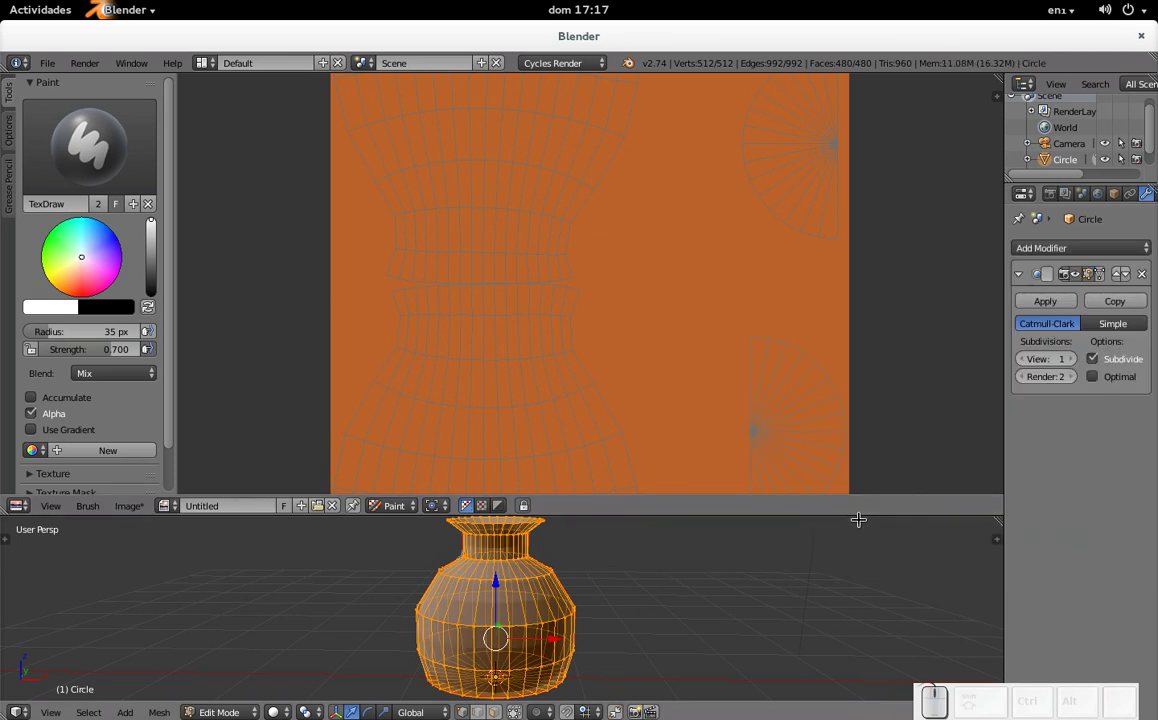
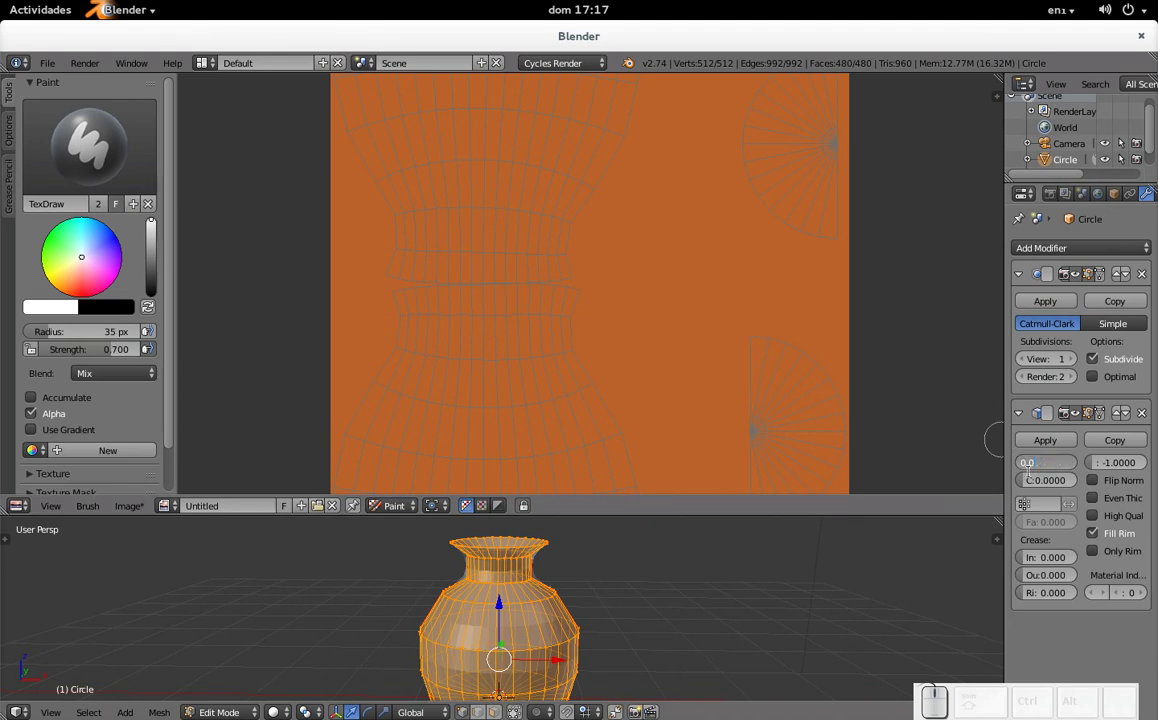
key("KP_5")
key("KP_Enter")
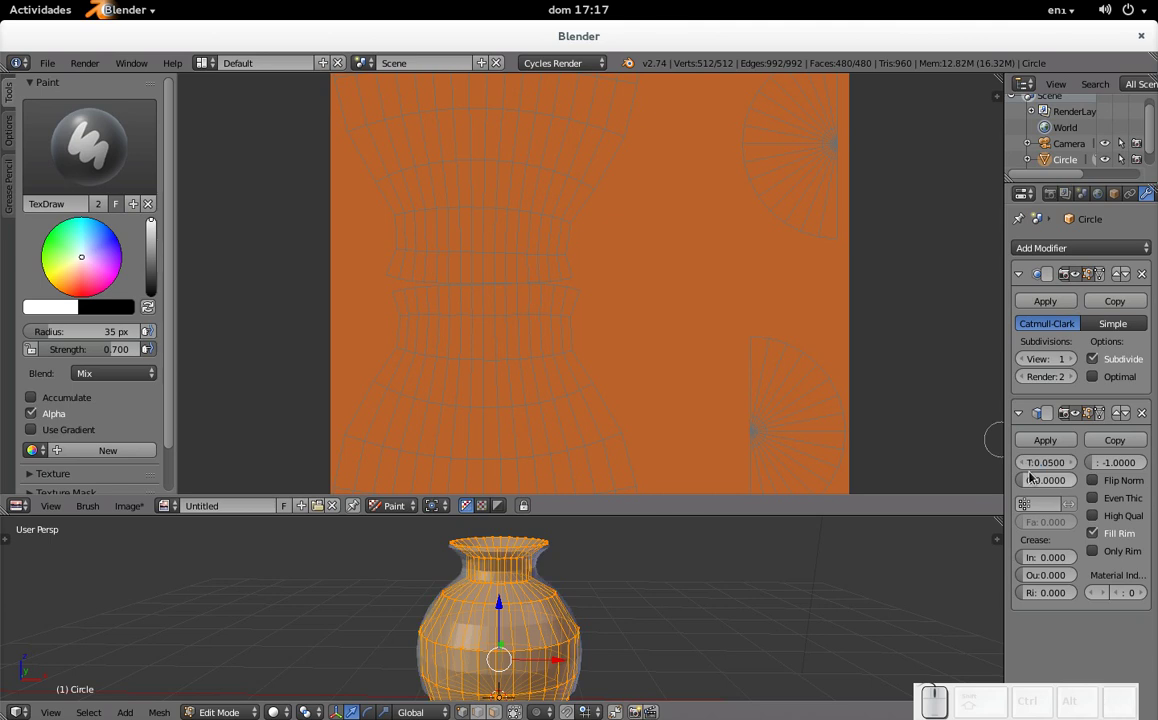
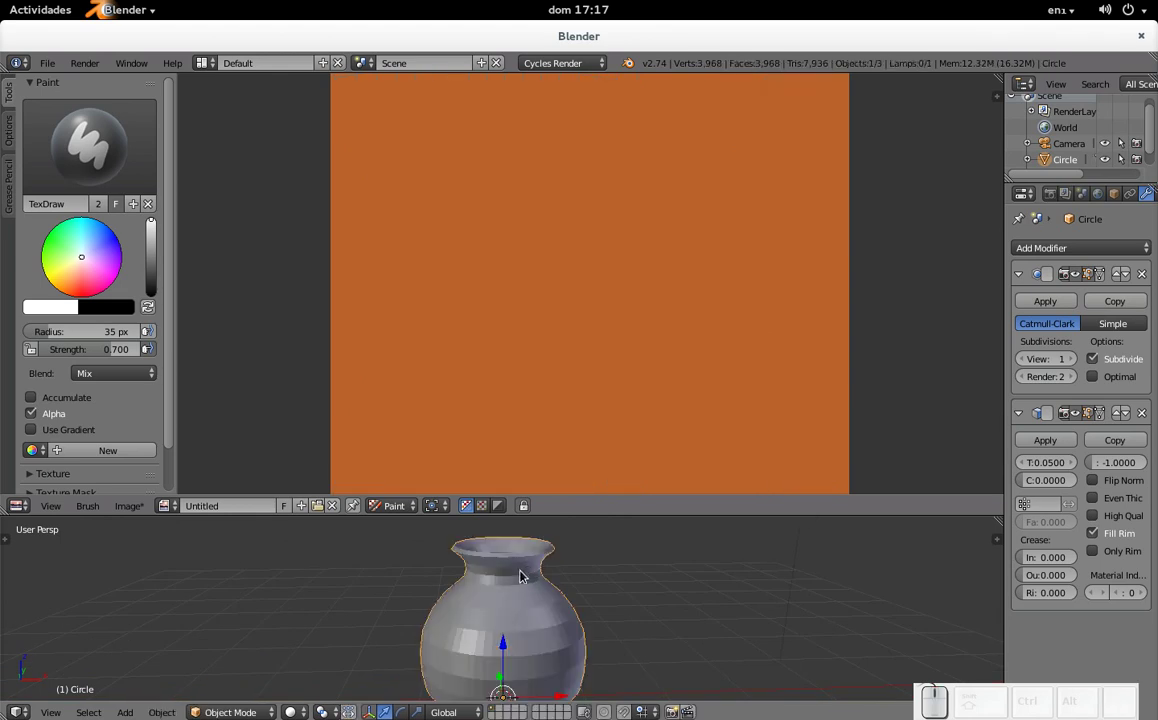
right_click(580, 434)
key("Tab")
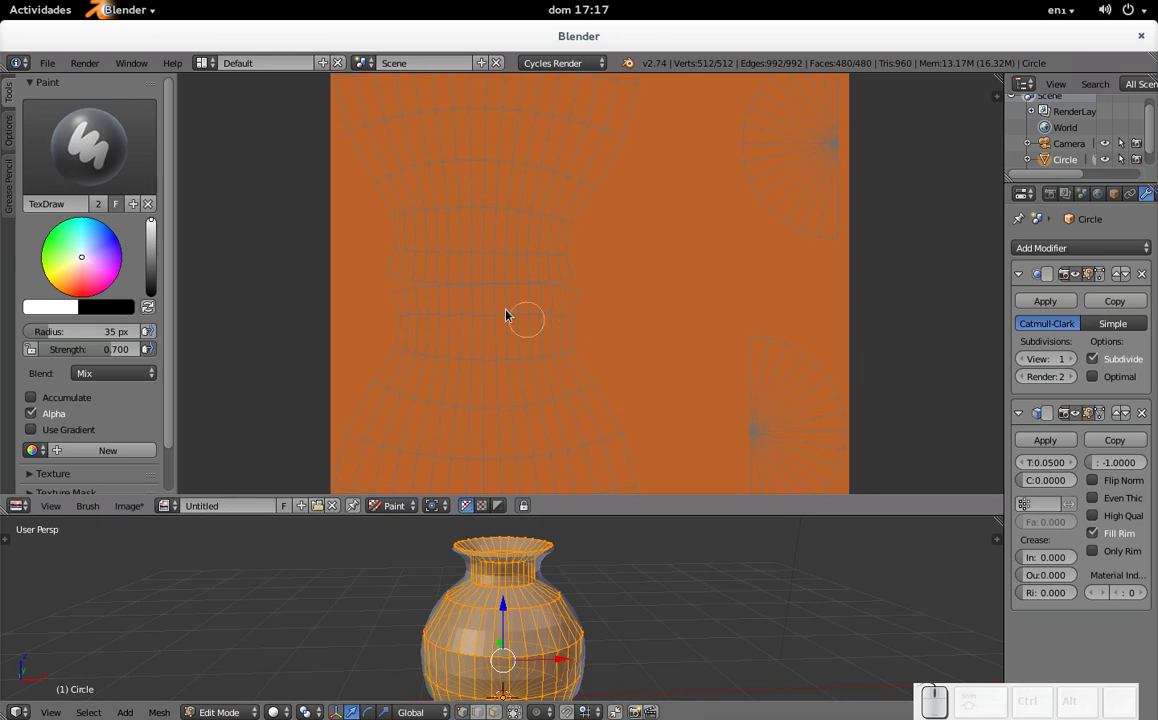
Step: Pan to the vase body UVs and pick a dark brown paint colour
left_click_drag(524, 315, 522, 378)
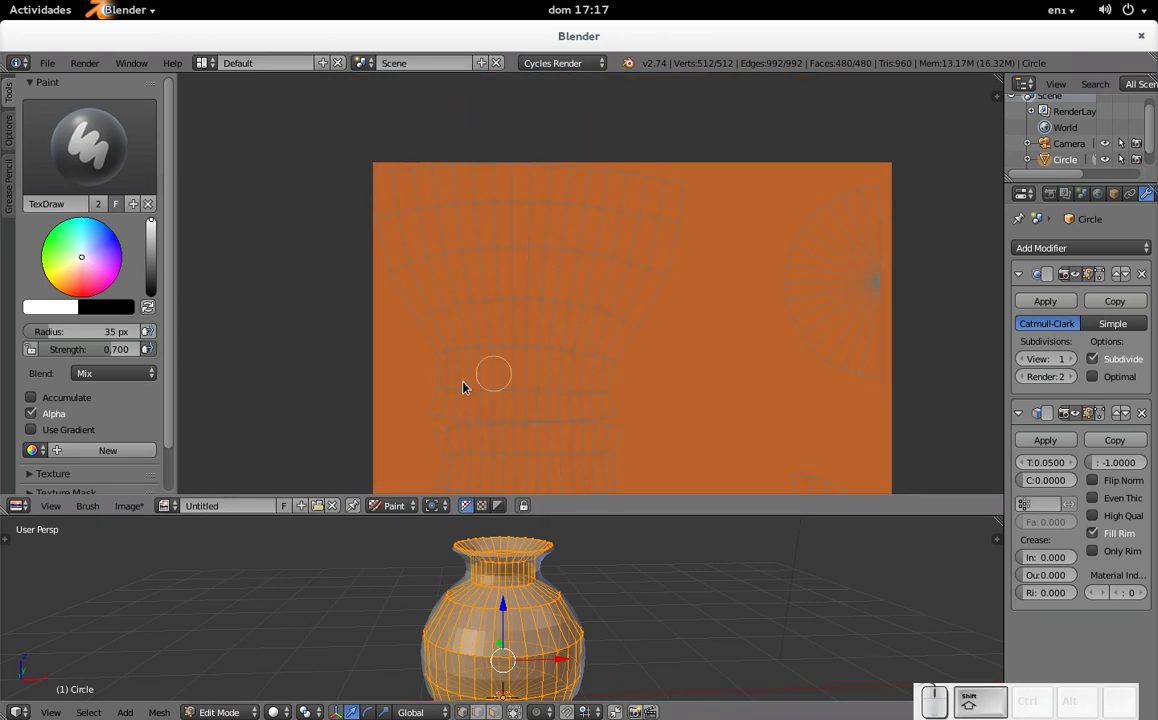
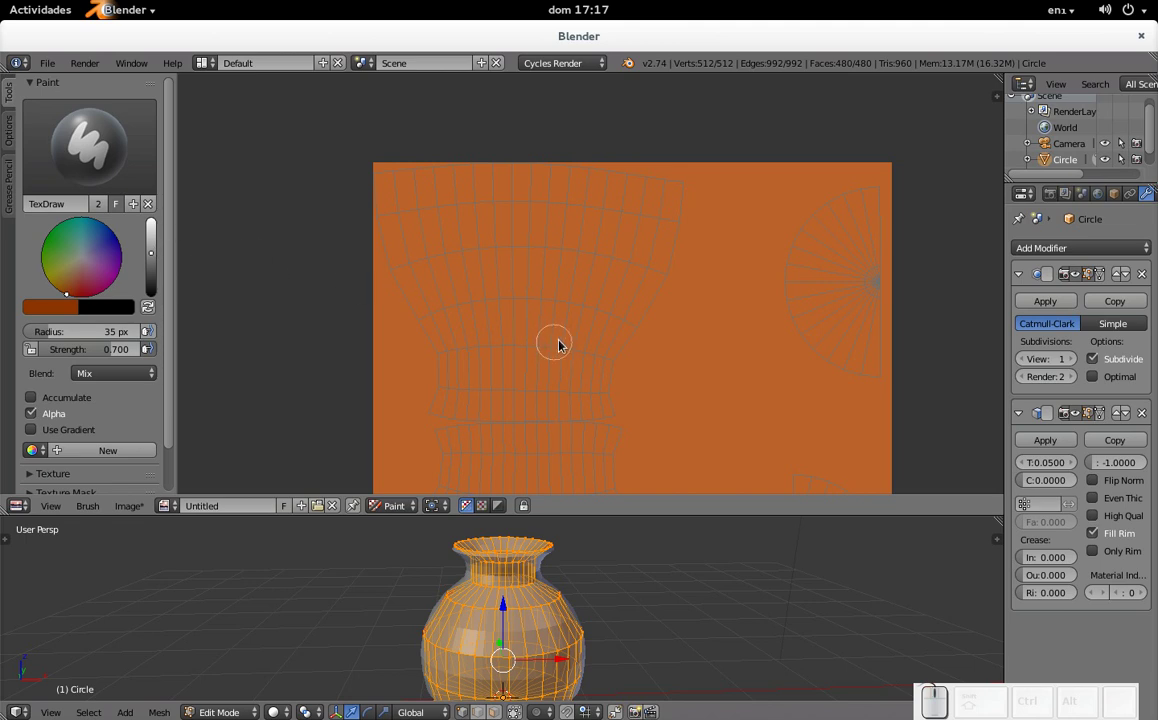
left_click_drag(542, 308, 563, 290)
key("ctrl+z")
key("ctrl+z")
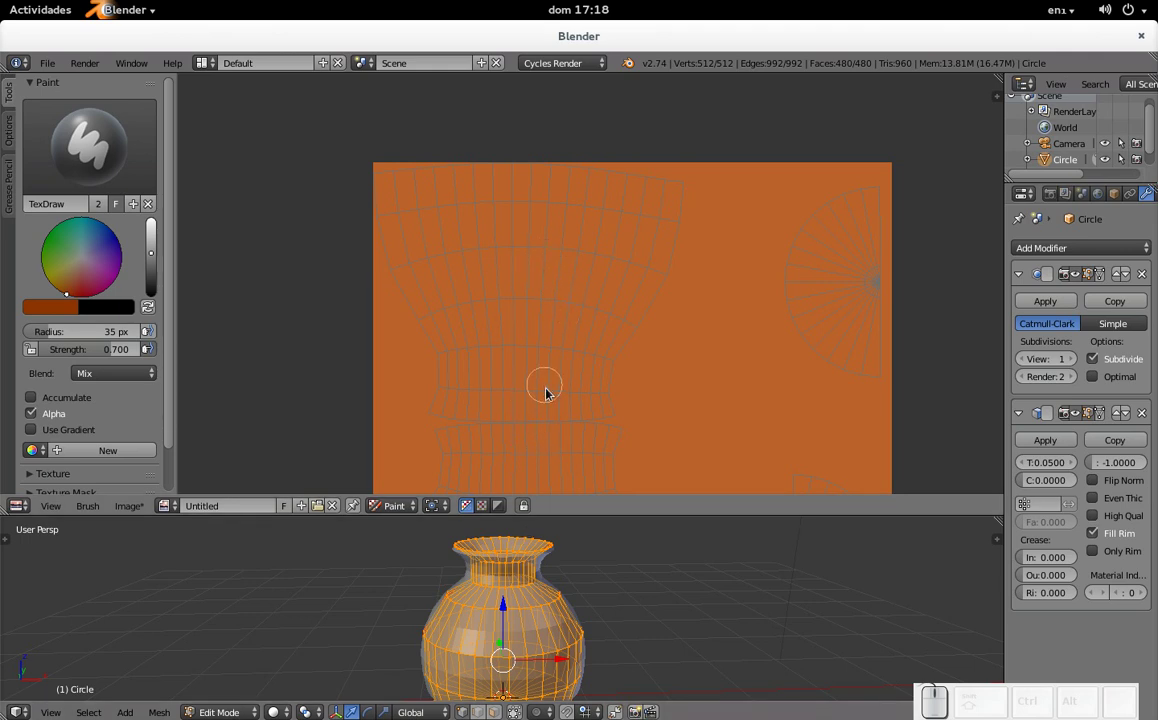
Step: Shrink the TexDraw brush radius down to 12 px for fine strokes
key("f")
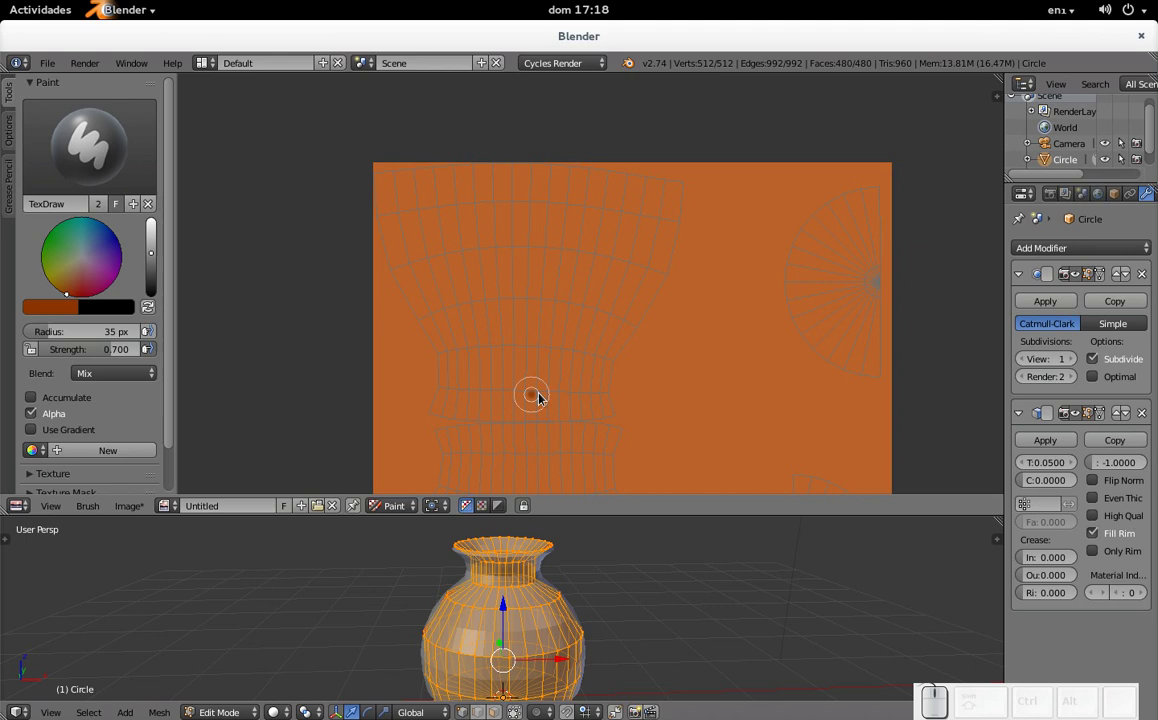
left_click(549, 402)
key("f")
left_click(482, 412)
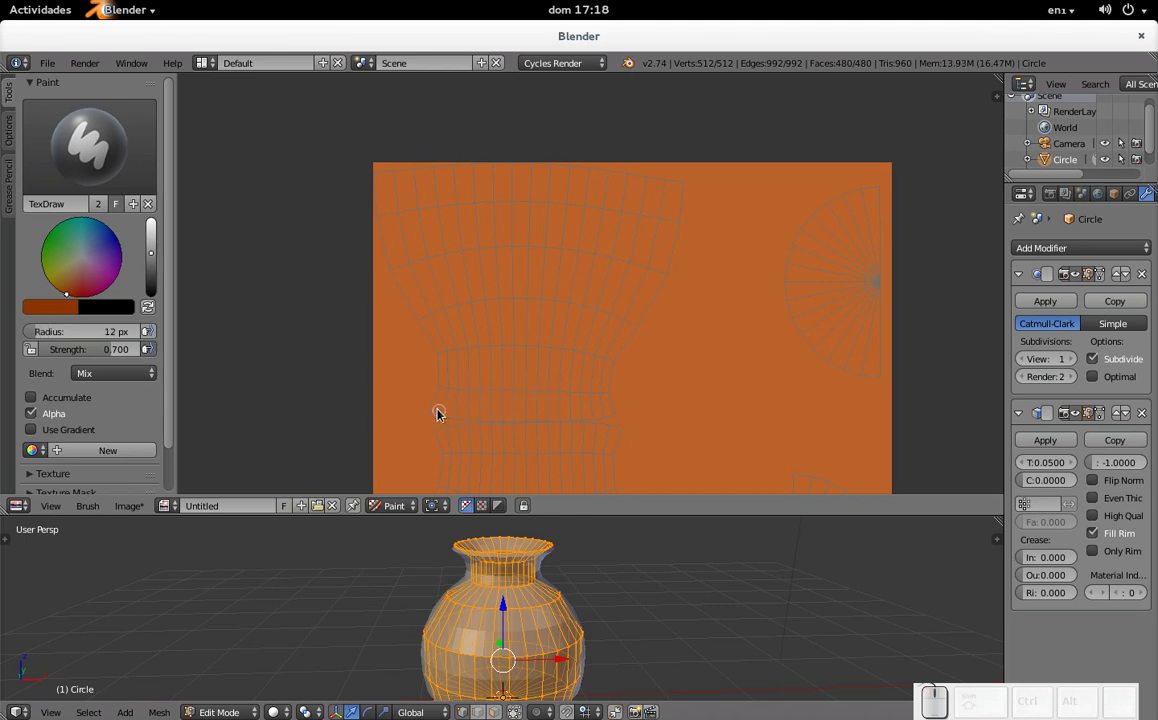
Step: Paint a first row of small brown dabs across the vase body, undoing misplaced ones
left_click(435, 411)
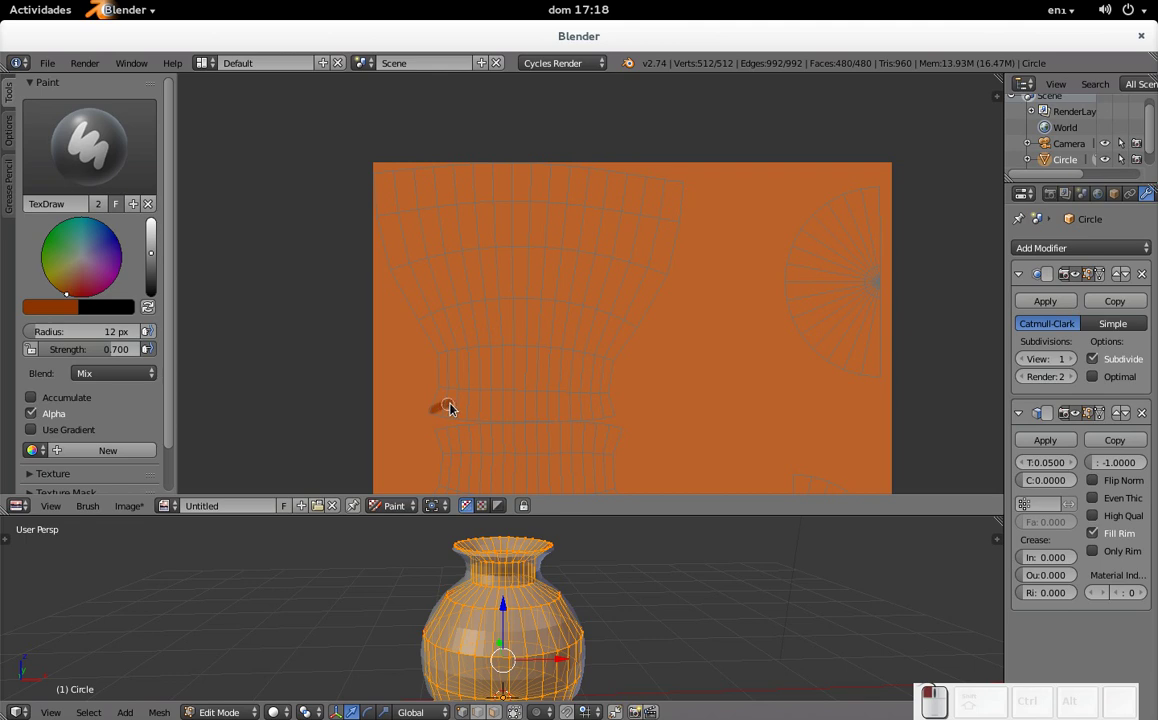
key("ctrl+z")
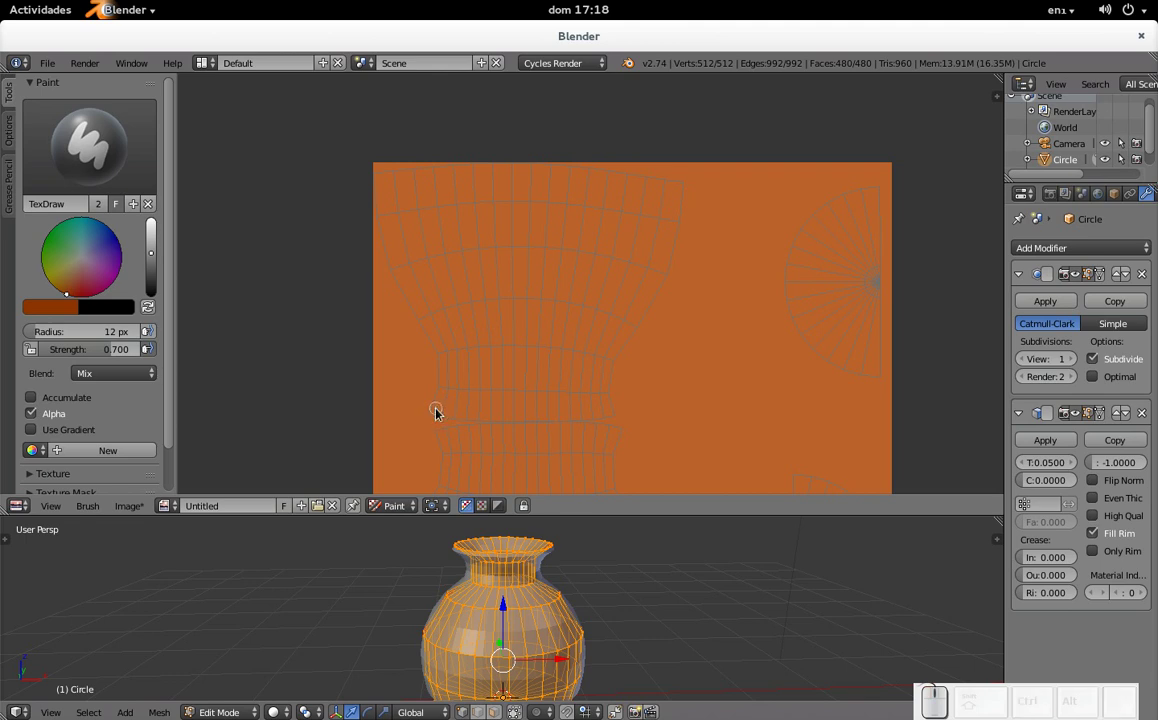
left_click(439, 414)
left_click(451, 414)
left_click(465, 413)
left_click(480, 414)
left_click(491, 412)
key("ctrl+z")
left_click(493, 414)
left_click(507, 419)
left_click(520, 421)
left_click(530, 423)
left_click(538, 416)
left_click(552, 418)
left_click(563, 415)
left_click(574, 416)
left_click(585, 413)
left_click(594, 411)
left_click(608, 416)
left_click(618, 412)
key("ctrl+z")
left_click(616, 414)
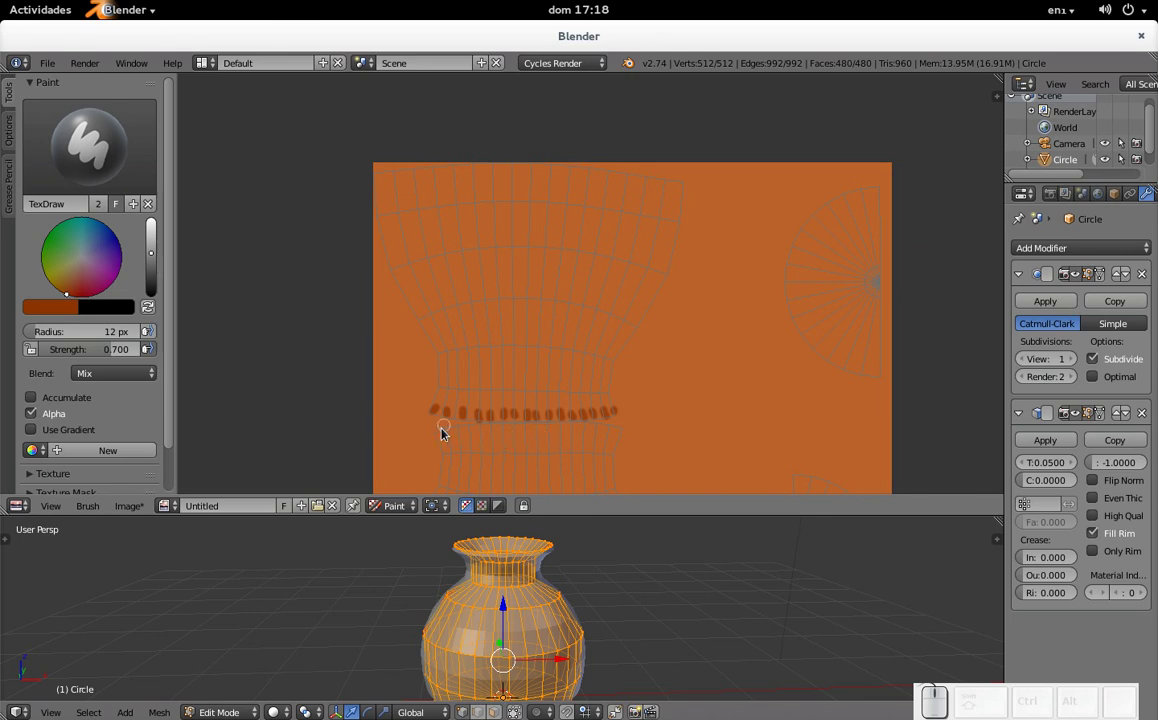
Step: Paint a second row of brown dabs just below the first
left_click(437, 439)
key("ctrl+z")
left_click(439, 442)
left_click(450, 432)
left_click(462, 433)
left_click(473, 442)
left_click(482, 430)
left_click(496, 433)
left_click(506, 427)
left_click(518, 429)
left_click(530, 428)
left_click(542, 428)
left_click(549, 425)
left_click(562, 424)
left_click(574, 423)
left_click(587, 428)
left_click(599, 428)
left_click(613, 431)
left_click(624, 431)
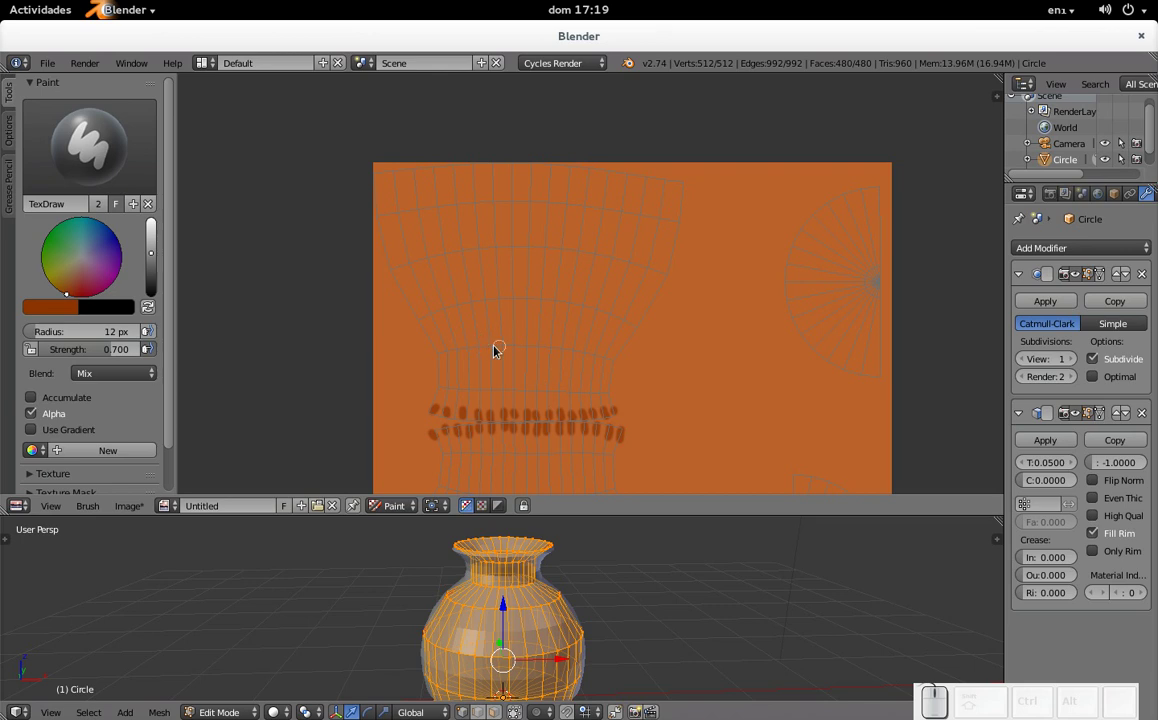
Step: Paint a band of diagonal brown strokes above the two dotted rows
left_click(443, 391)
left_click(478, 392)
left_click(523, 399)
key("ctrl+z")
left_click(514, 393)
left_click(556, 394)
left_click(590, 390)
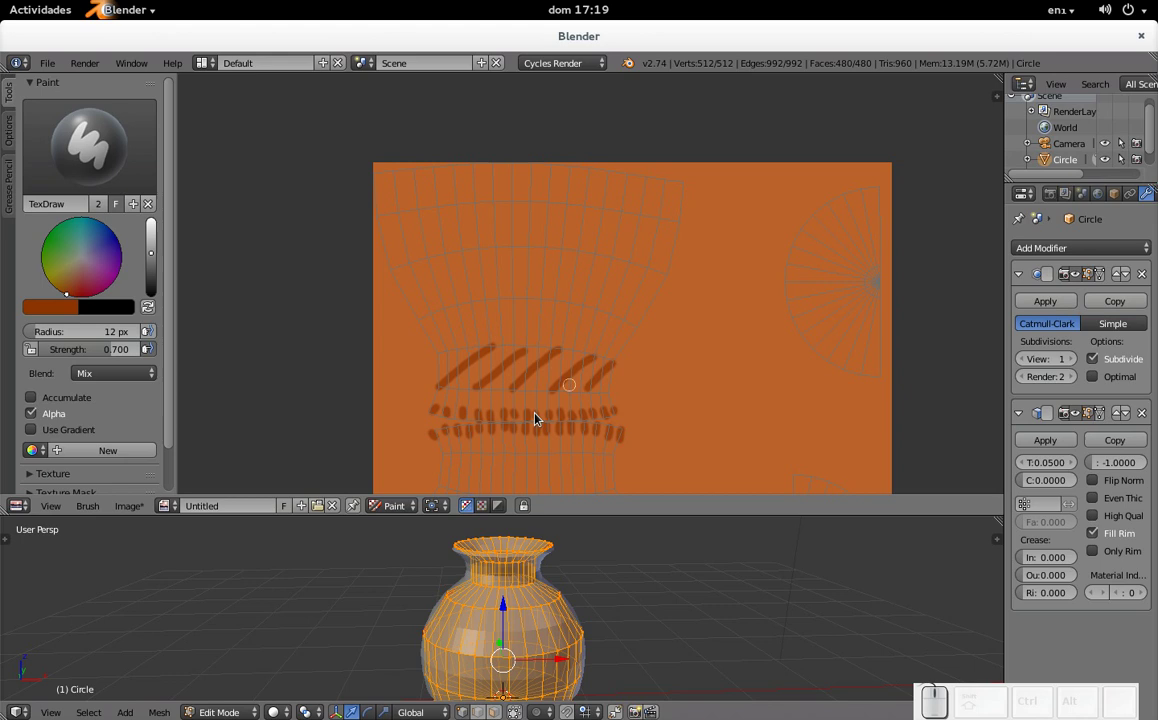
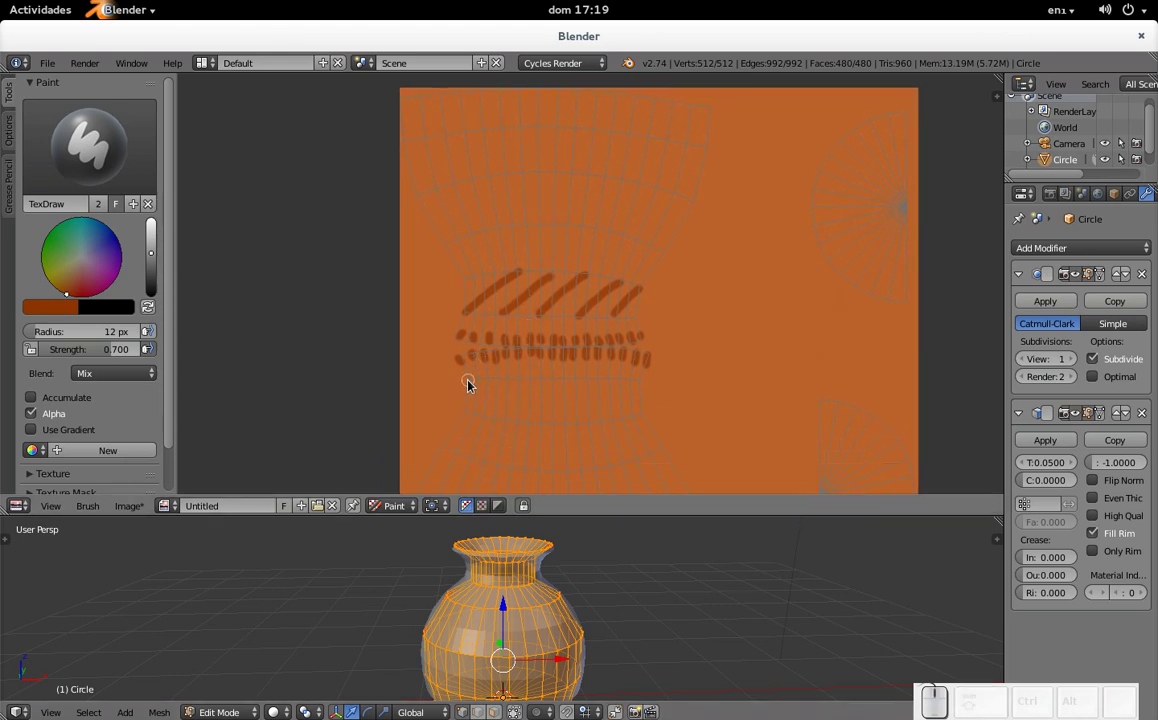
Step: Paint a second band of diagonal brown strokes below the dotted rows
left_click(479, 393)
key("ctrl+z")
left_click_drag(470, 383, 519, 390)
left_click_drag(513, 380, 559, 390)
key("ctrl+z")
left_click_drag(497, 379, 545, 387)
left_click(543, 386)
left_click_drag(587, 383, 626, 386)
left_click(626, 384)
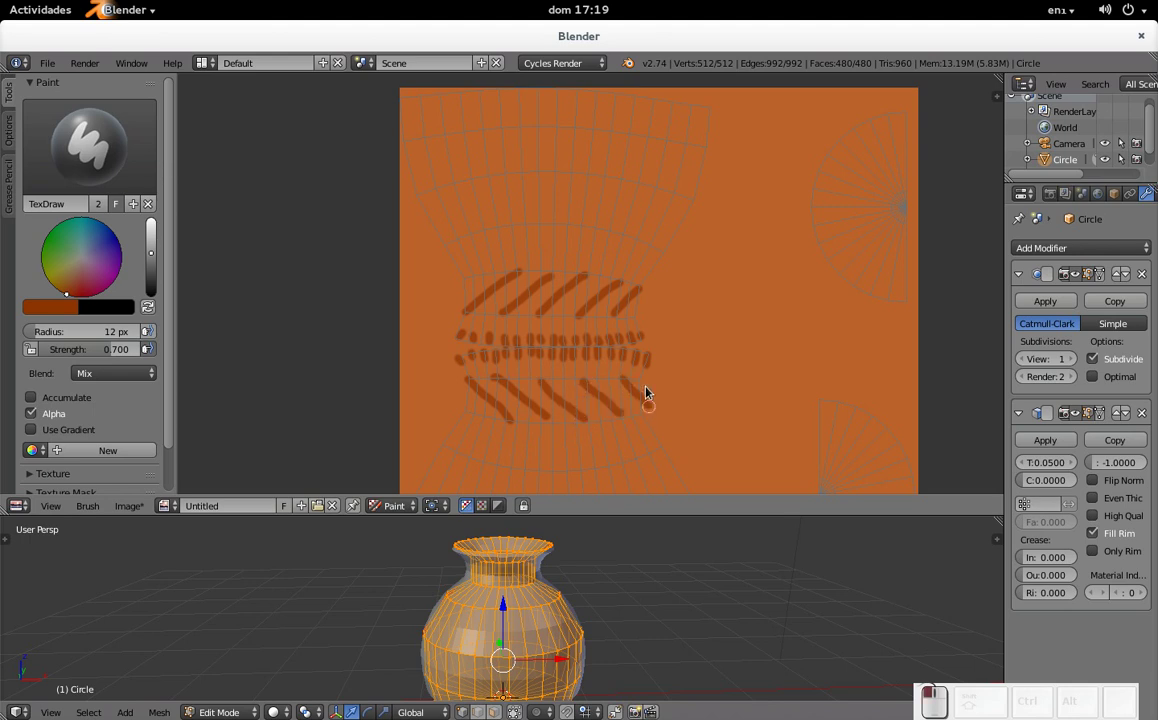
Step: Paint a ringed circle lower down on the vase texture
left_click_drag(555, 346, 588, 212)
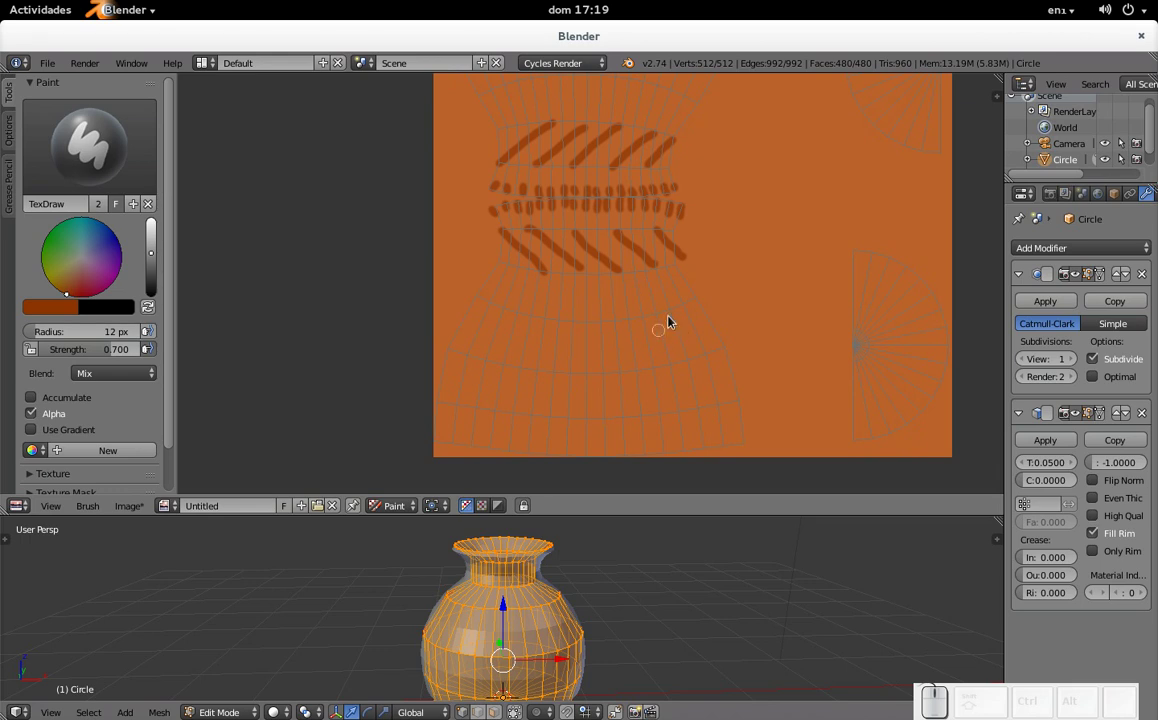
left_click_drag(664, 321, 663, 344)
left_click_drag(667, 349, 653, 370)
key("ctrl+z")
left_click_drag(670, 346, 634, 338)
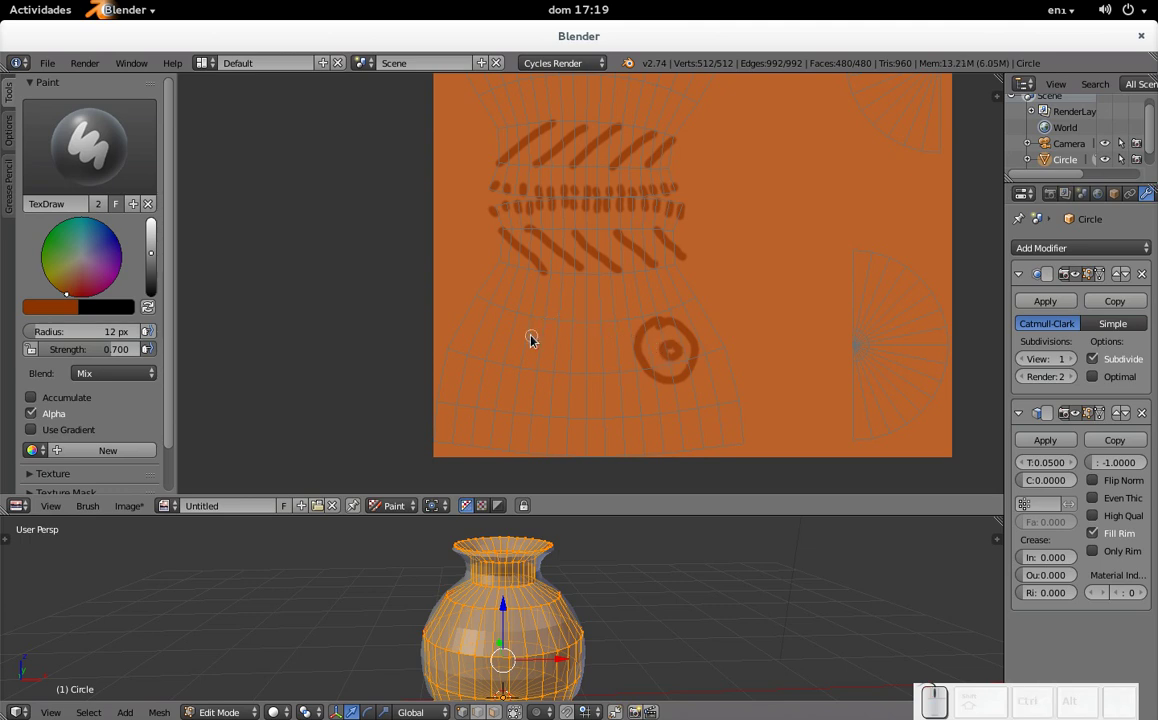
Step: Paint a second ringed eye to the left and a horizontal mouth line above both eyes
left_click_drag(527, 321, 512, 350)
left_click(516, 350)
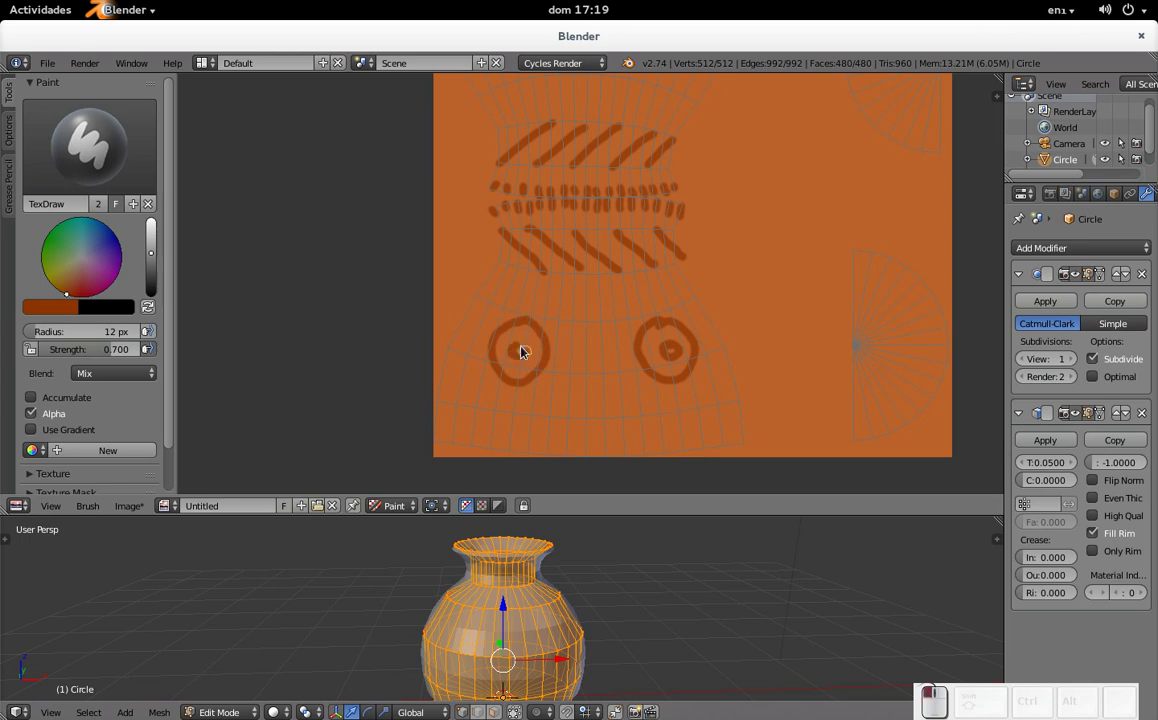
left_click(525, 312)
key("ctrl+z")
left_click_drag(524, 311, 594, 308)
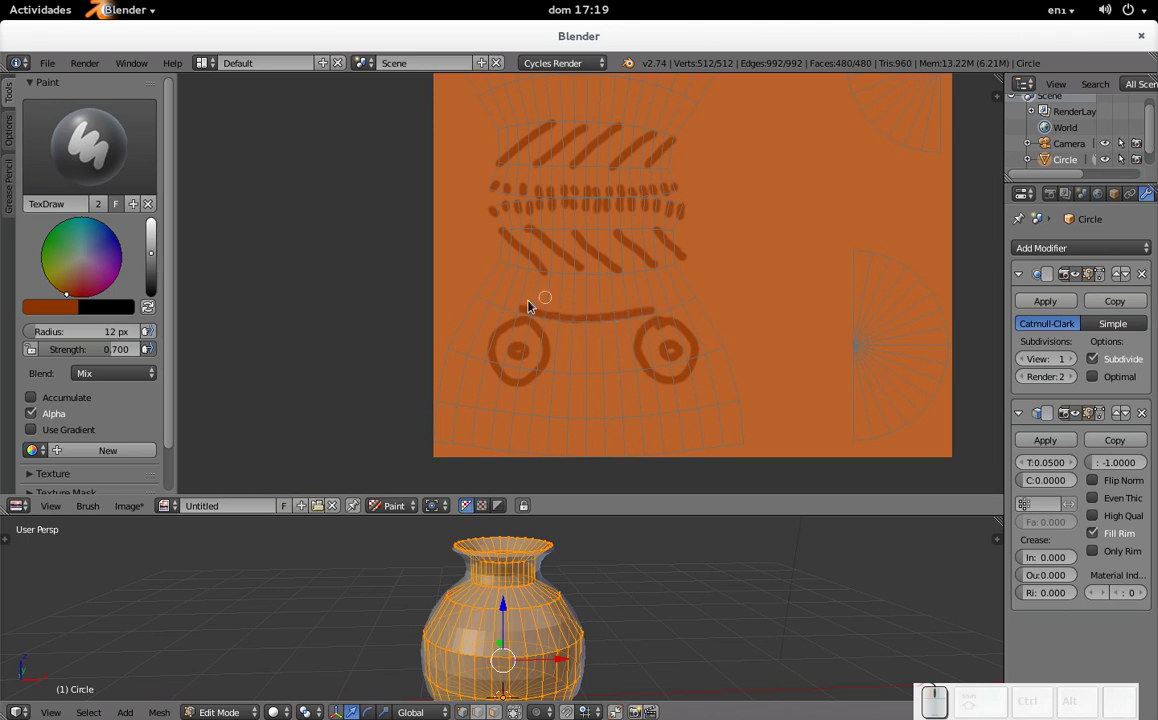
Step: Paint pointed fang shapes under the mouth line and thicken it
left_click_drag(530, 306, 589, 313)
left_click_drag(584, 292, 650, 307)
left_click_drag(649, 312, 575, 295)
left_click_drag(540, 272, 607, 282)
left_click_drag(603, 281, 560, 284)
left_click_drag(556, 285, 611, 289)
left_click(608, 293)
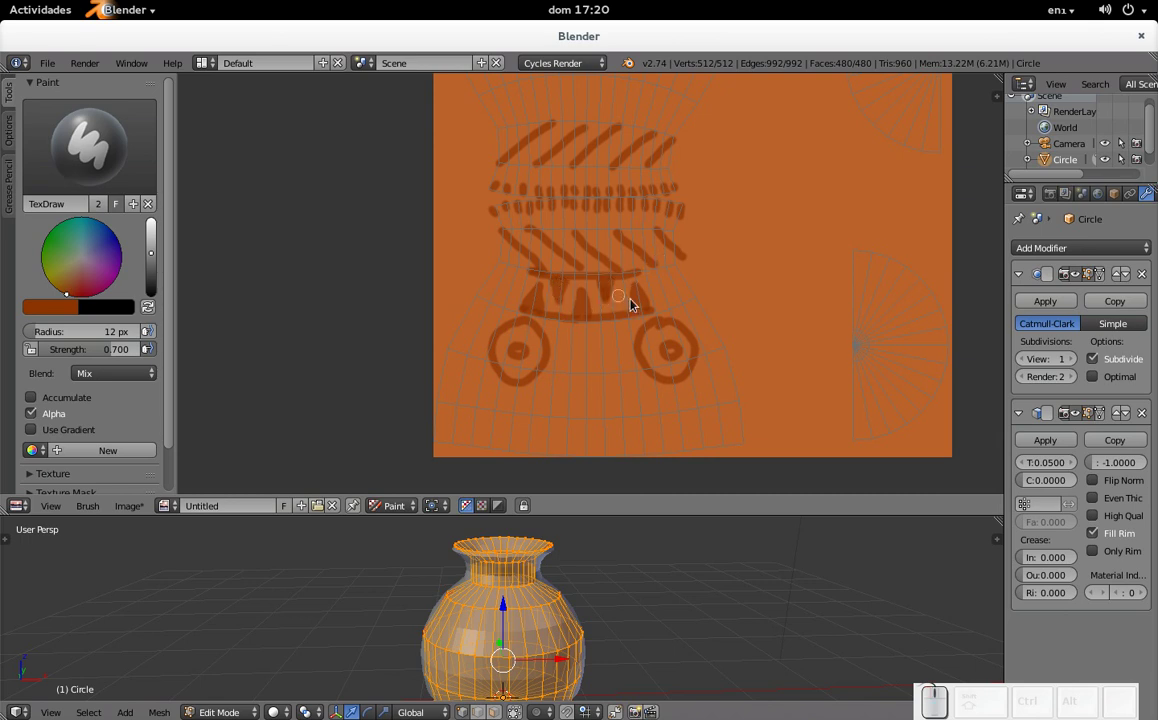
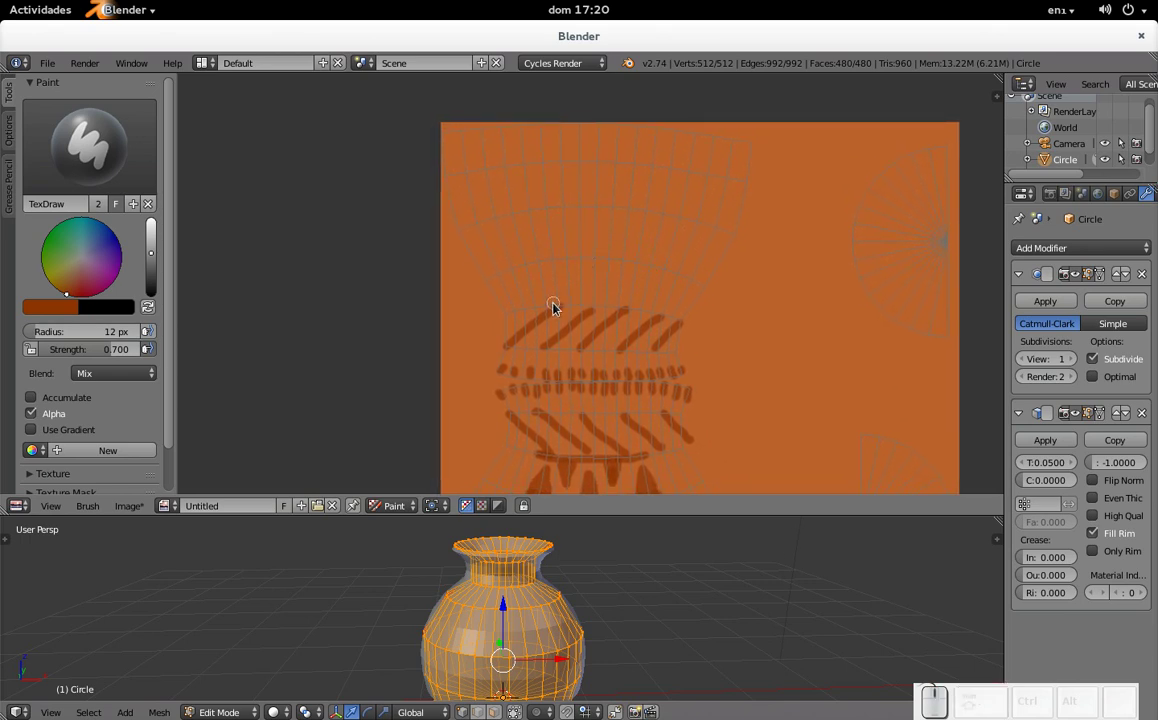
Step: Paint an upper mouth line above the top diagonal band with fangs beneath it
left_click_drag(549, 309, 588, 291)
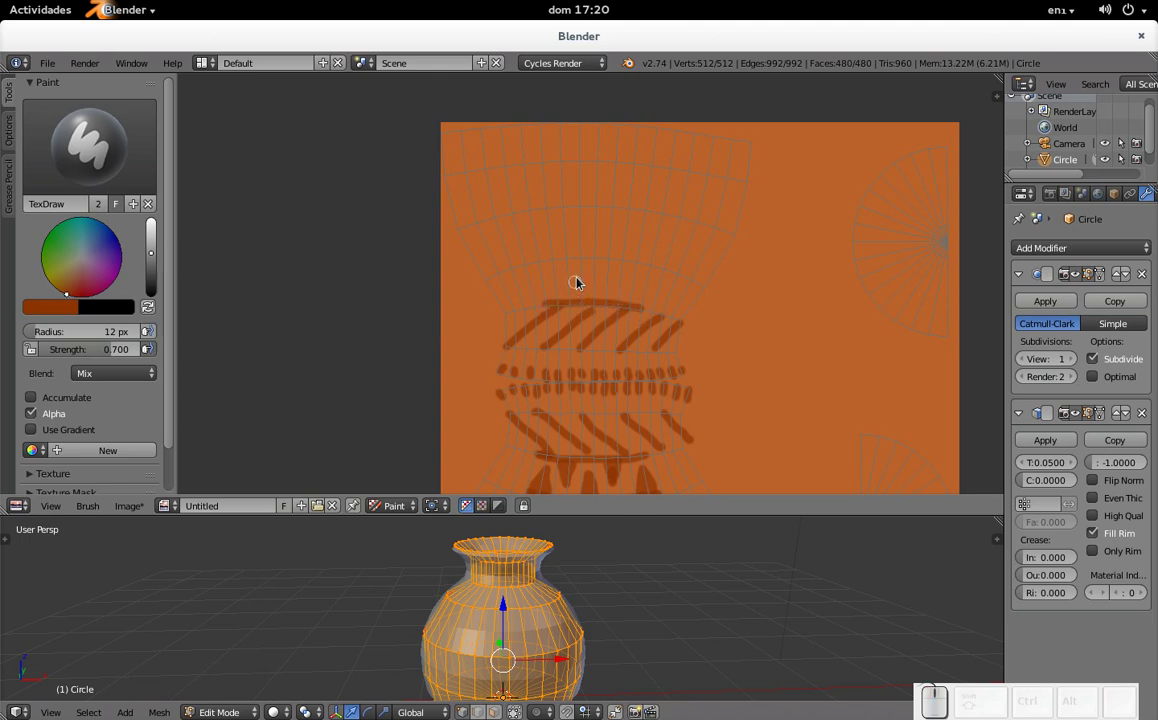
left_click_drag(580, 277, 621, 287)
left_click_drag(620, 283, 571, 260)
left_click_drag(532, 270, 581, 269)
key("ctrl+z")
left_click_drag(532, 269, 659, 264)
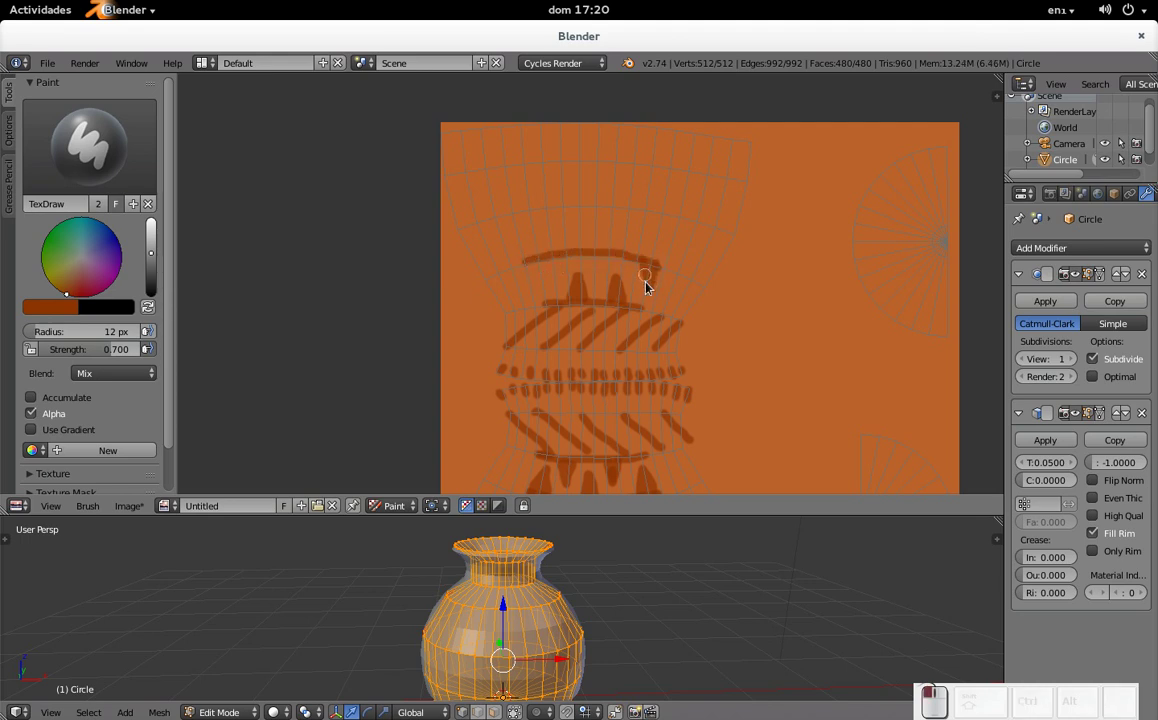
left_click(650, 283)
left_click_drag(593, 257, 545, 264)
left_click_drag(537, 269, 618, 221)
Step: Paint two ringed eyes above the upper mouth line
left_click_drag(645, 214, 633, 245)
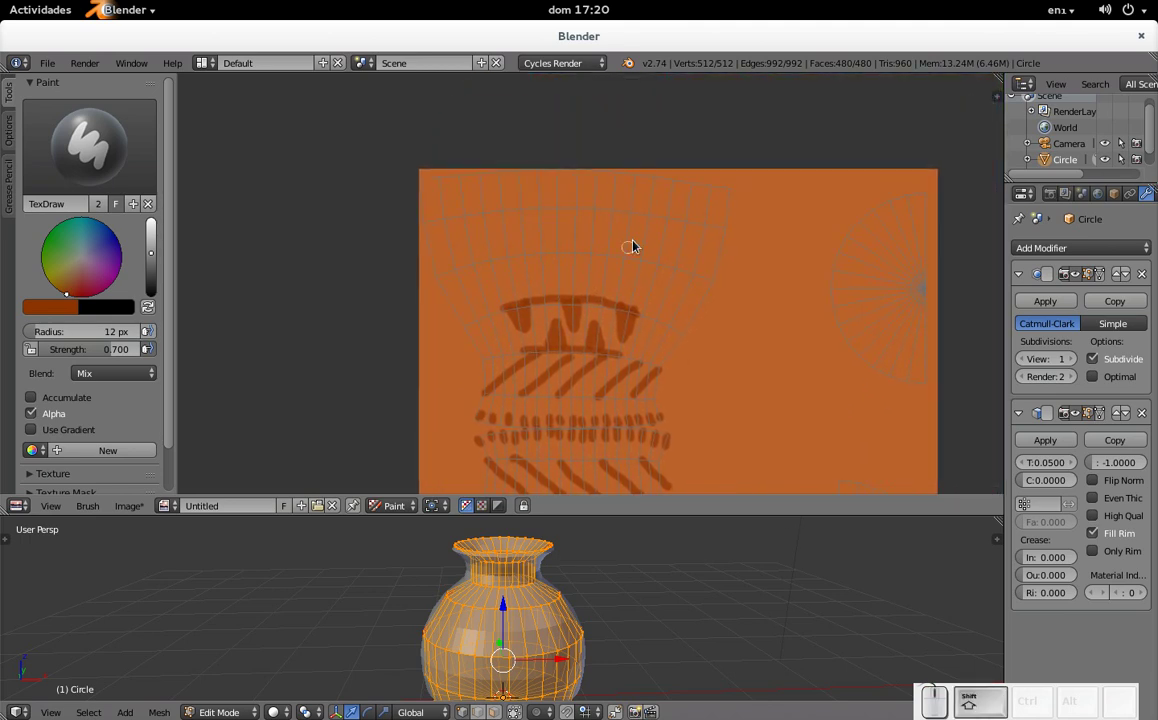
left_click_drag(620, 240, 644, 250)
left_click(634, 251)
left_click_drag(486, 216, 494, 244)
left_click(492, 252)
left_click_drag(484, 220, 548, 209)
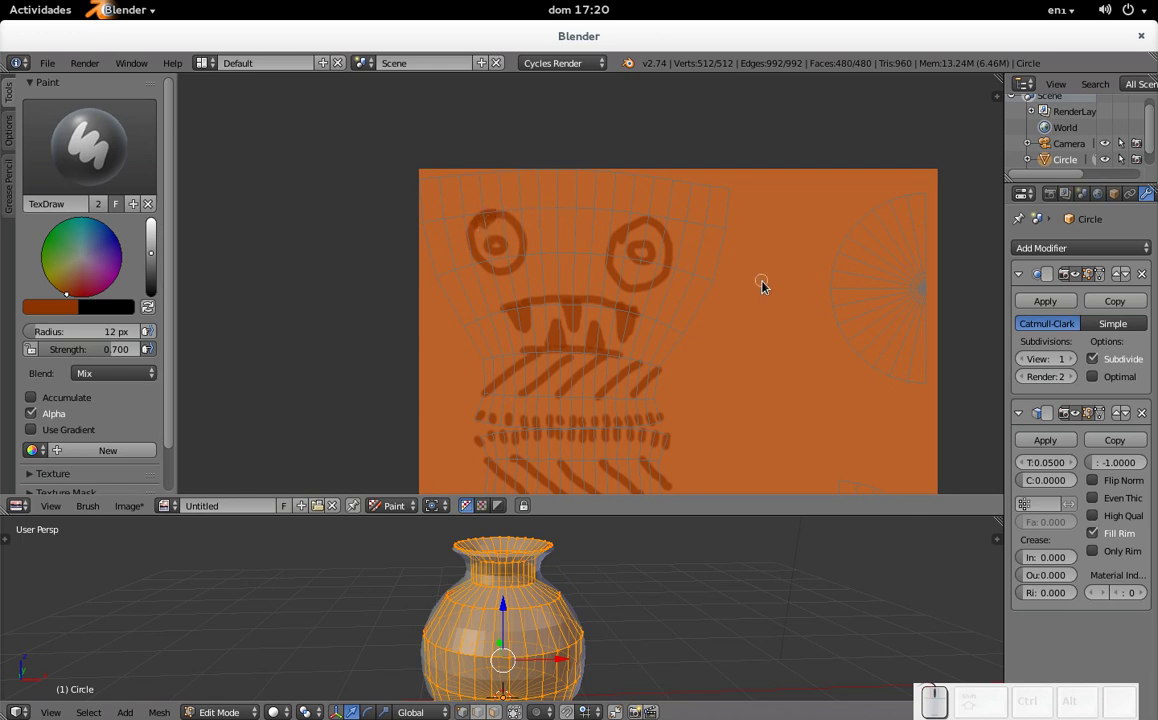
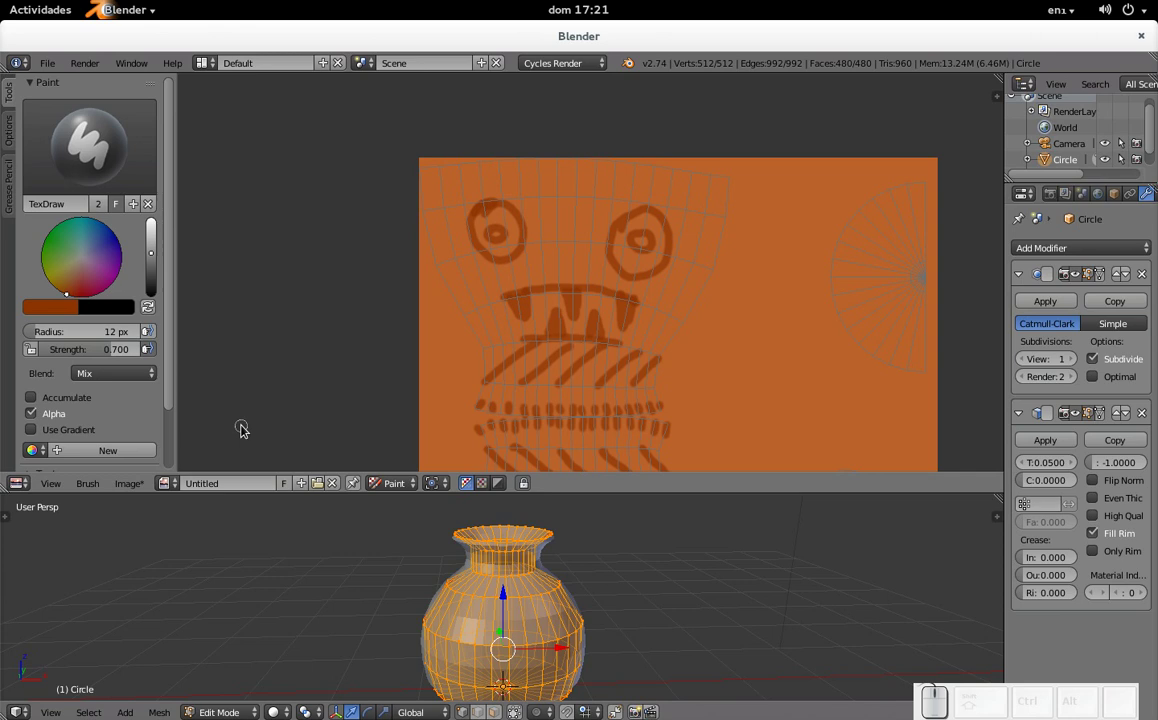
Step: Paint crossing strokes over the top diagonal band to form X shapes
left_click_drag(559, 357, 576, 313)
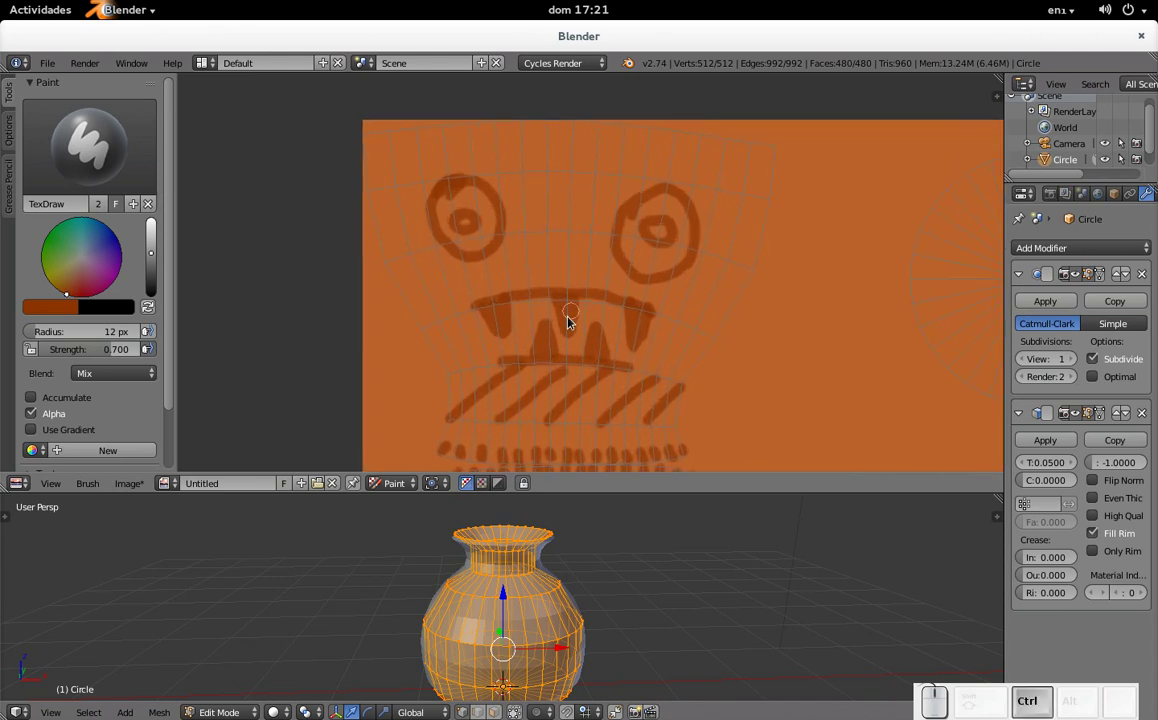
left_click_drag(559, 344, 528, 314)
left_click(457, 316)
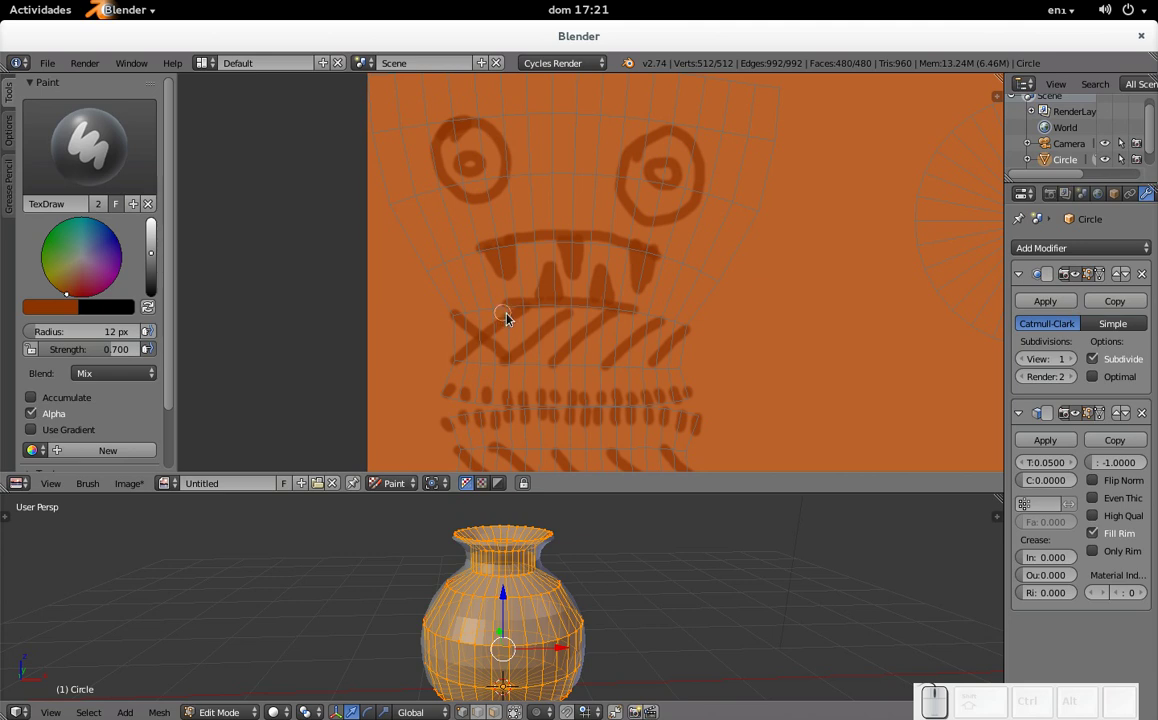
left_click(509, 311)
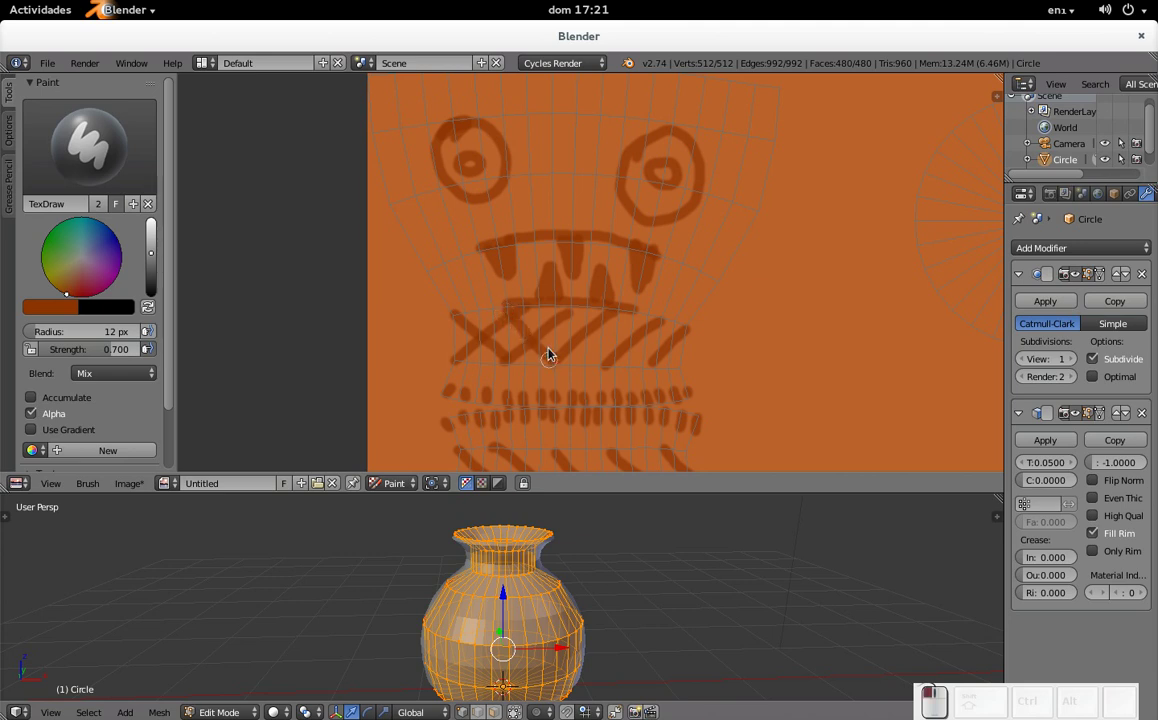
left_click(574, 311)
left_click(619, 316)
left_click(663, 328)
Step: Paint crossing strokes over the lower diagonal band and review the pattern
left_click_drag(635, 286, 621, 227)
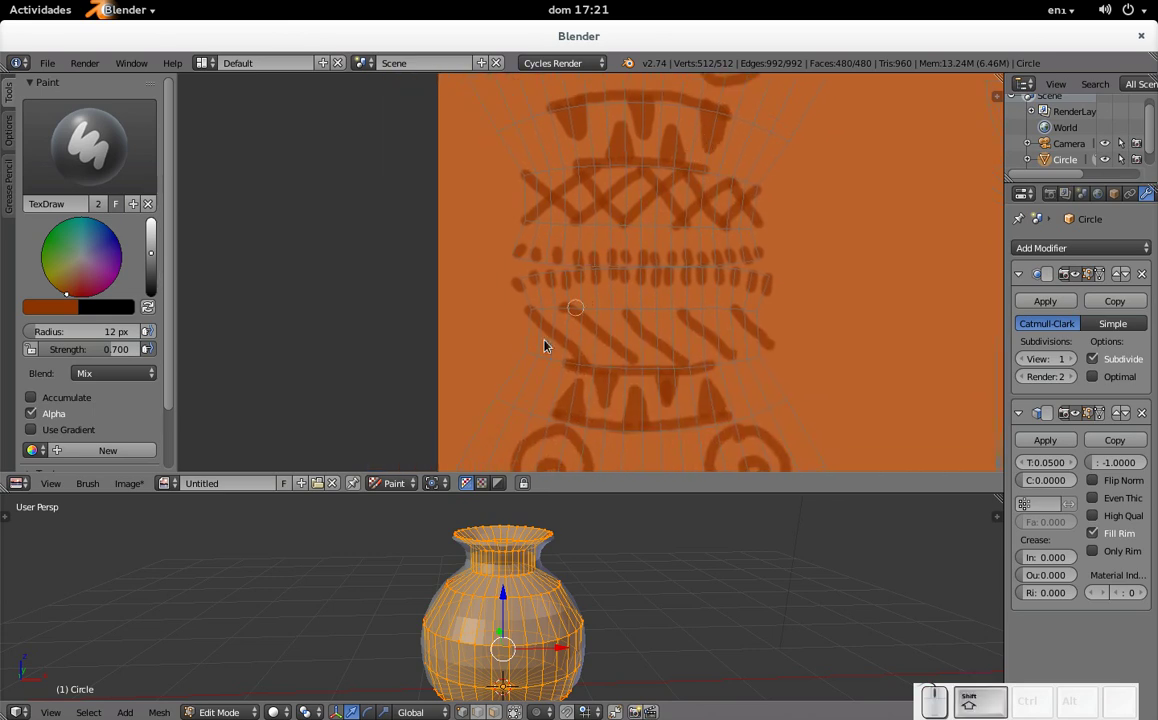
left_click(522, 354)
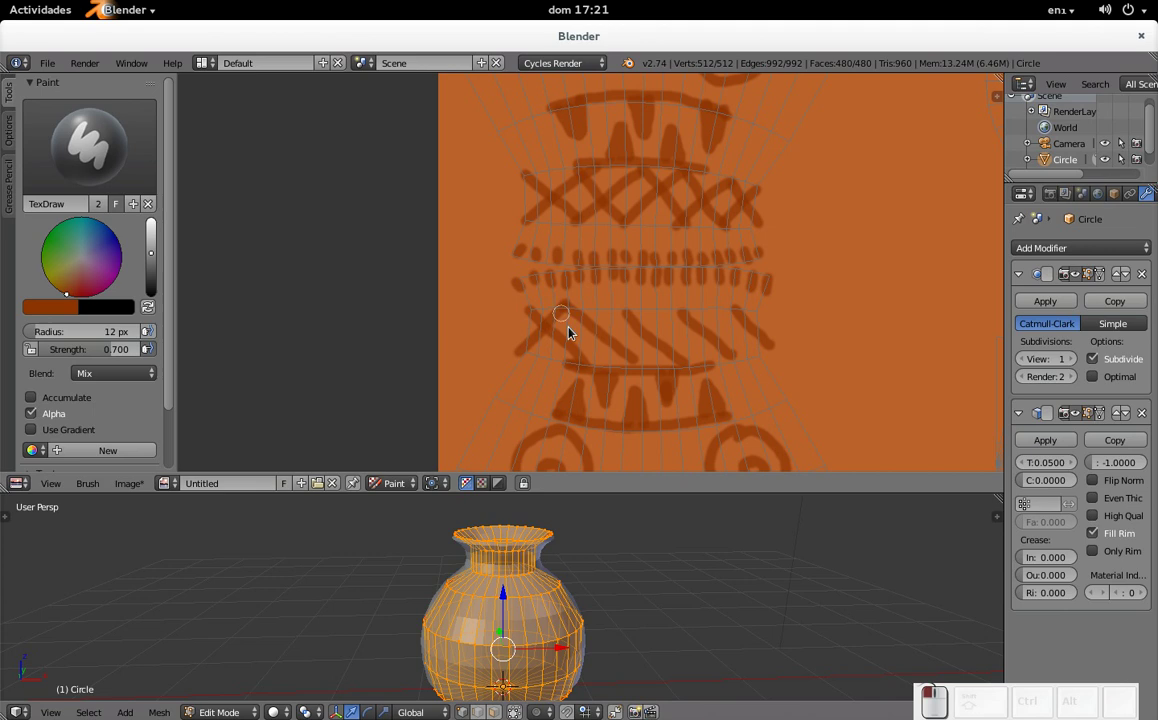
left_click(588, 356)
left_click(640, 362)
left_click(692, 358)
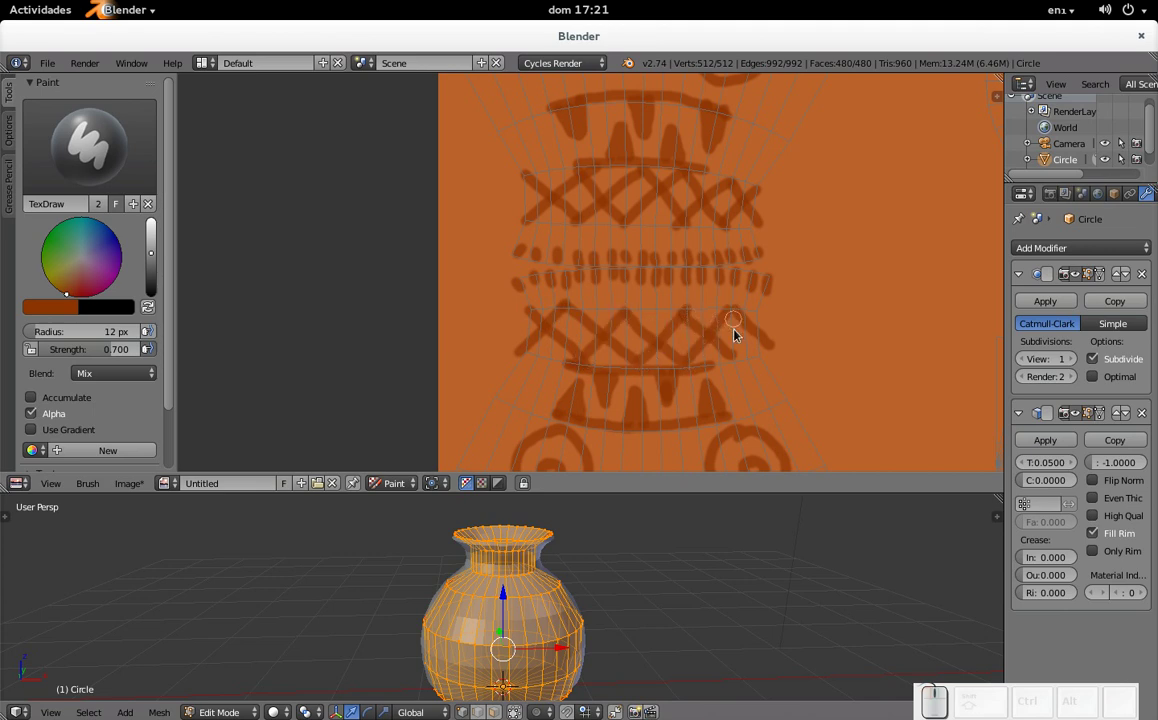
left_click(739, 355)
left_click_drag(698, 253, 689, 272)
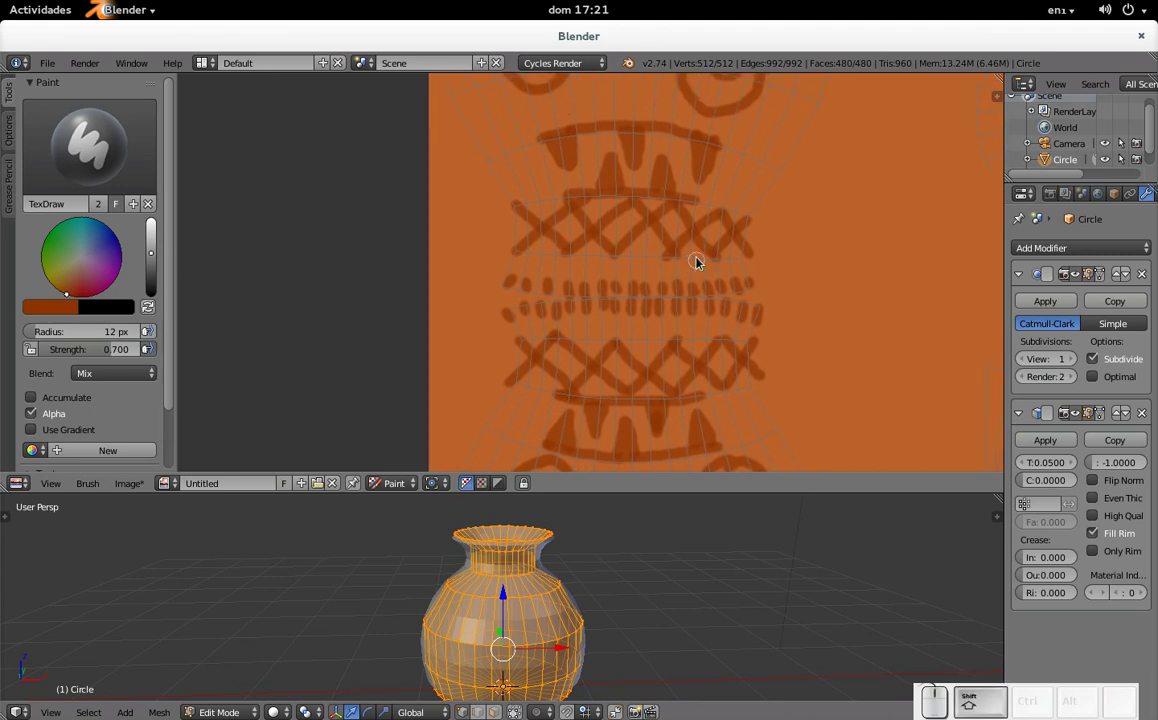
left_click_drag(692, 279, 658, 243)
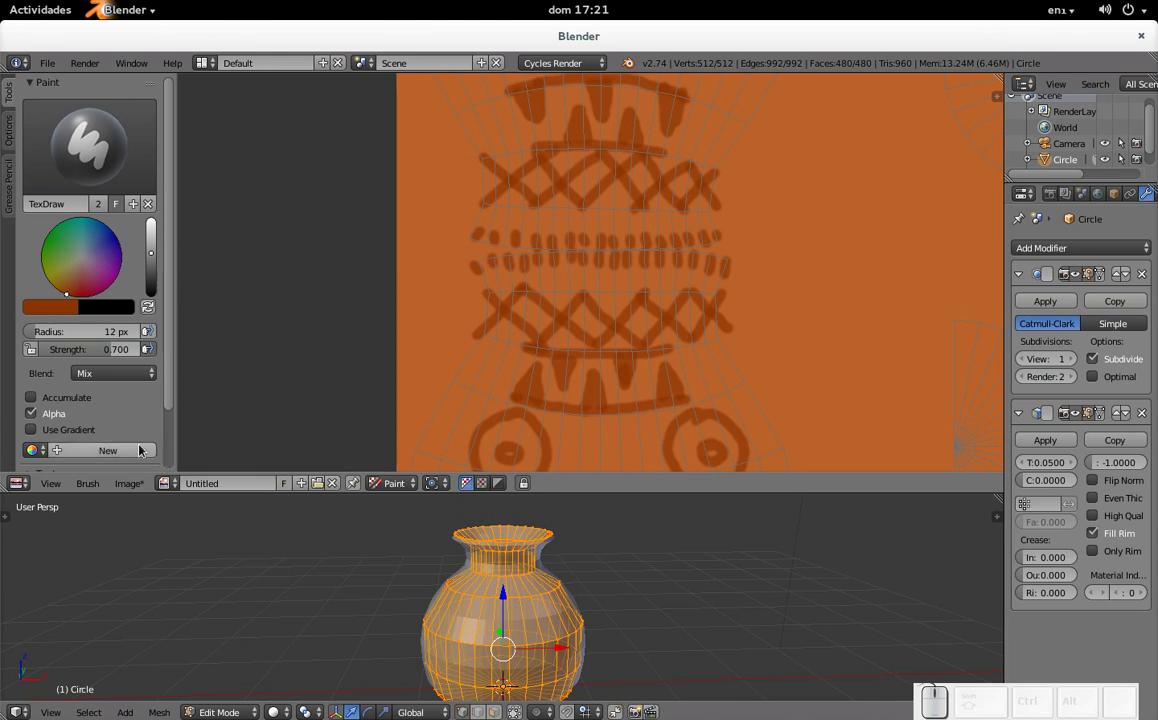
Step: Back out of saving a copy of the texture image
left_click(136, 486)
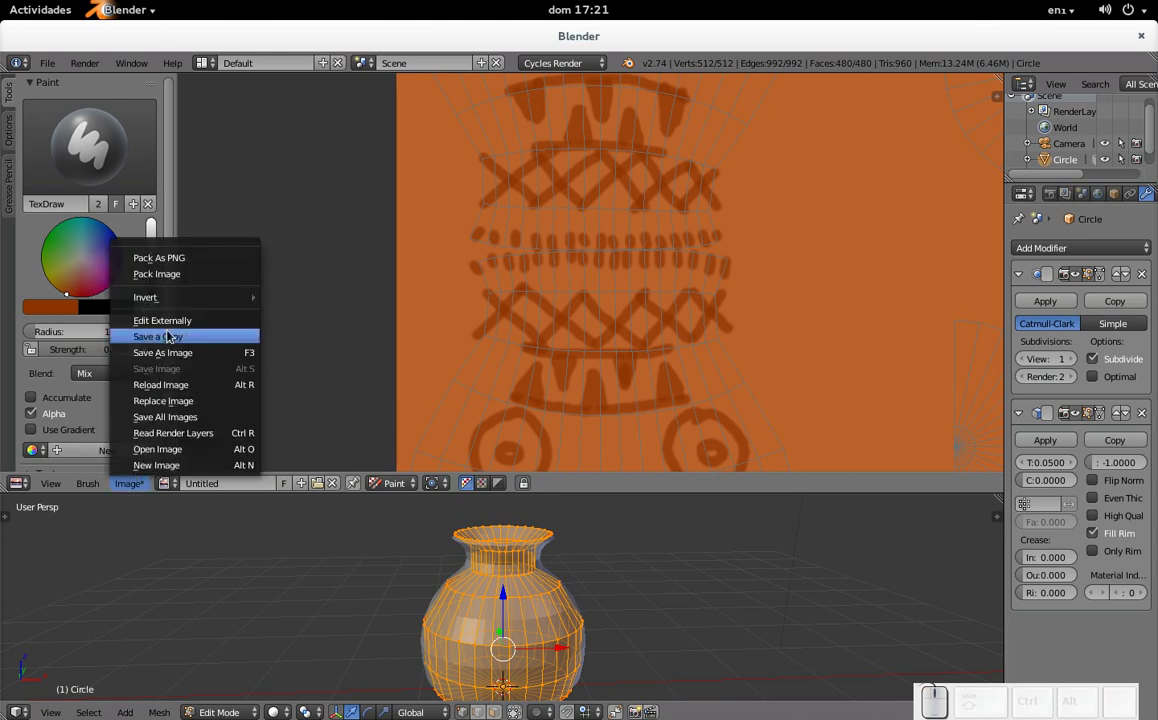
left_click(193, 355)
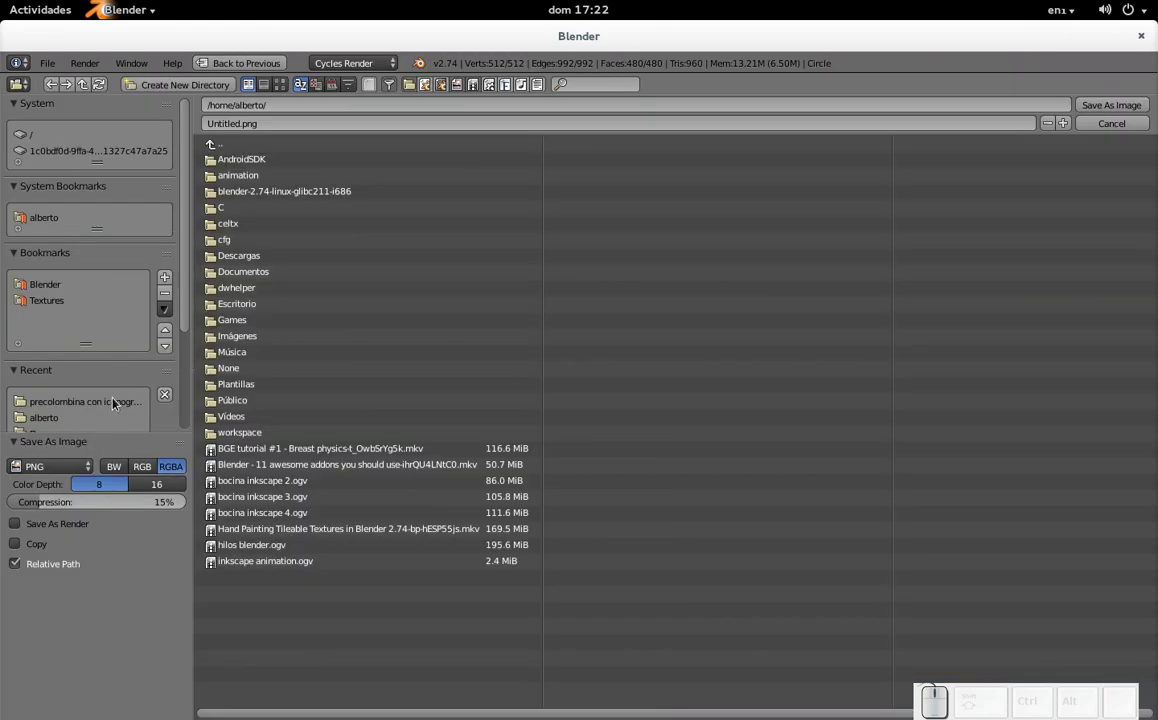
key("Escape")
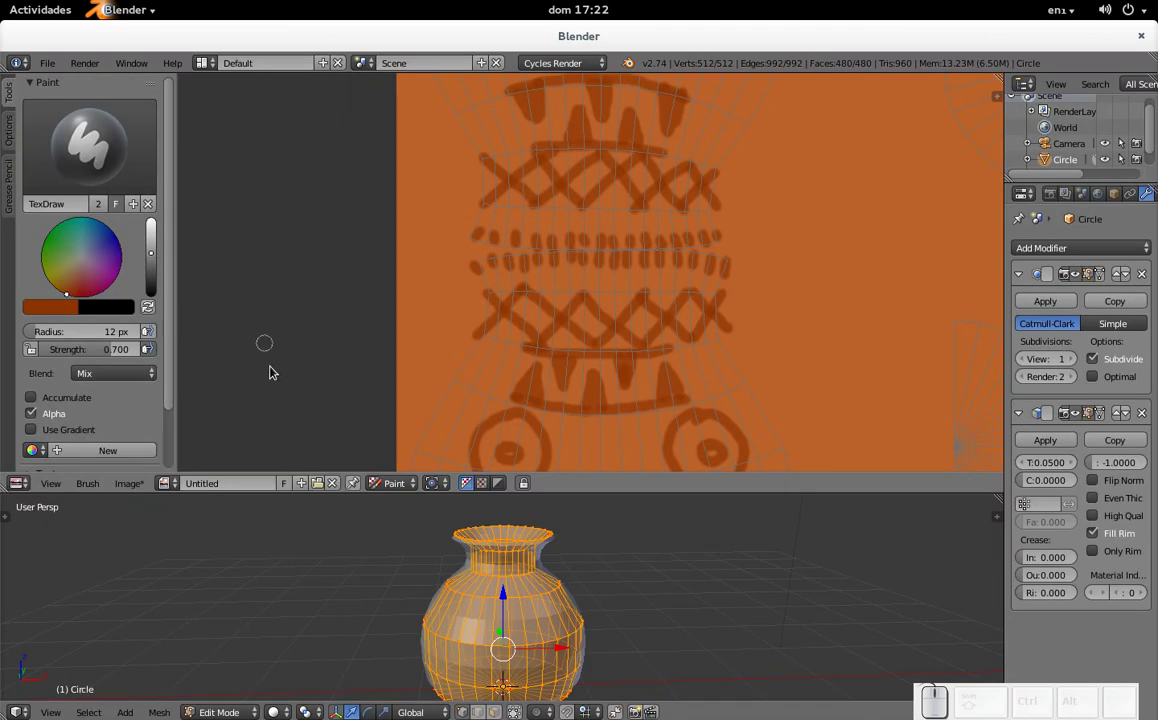
Step: Save the project as precolombina tutorial.blend in the precolombina con iconografia folder
key("ctrl+s")
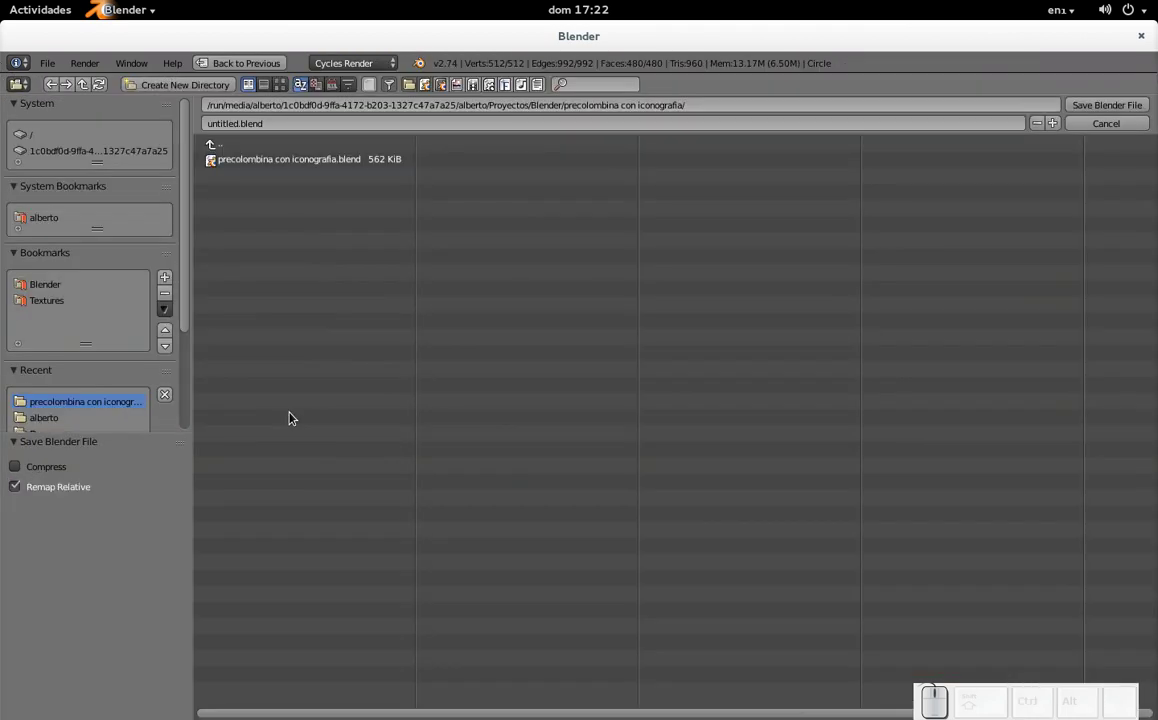
right_click(293, 403)
left_click(294, 415)
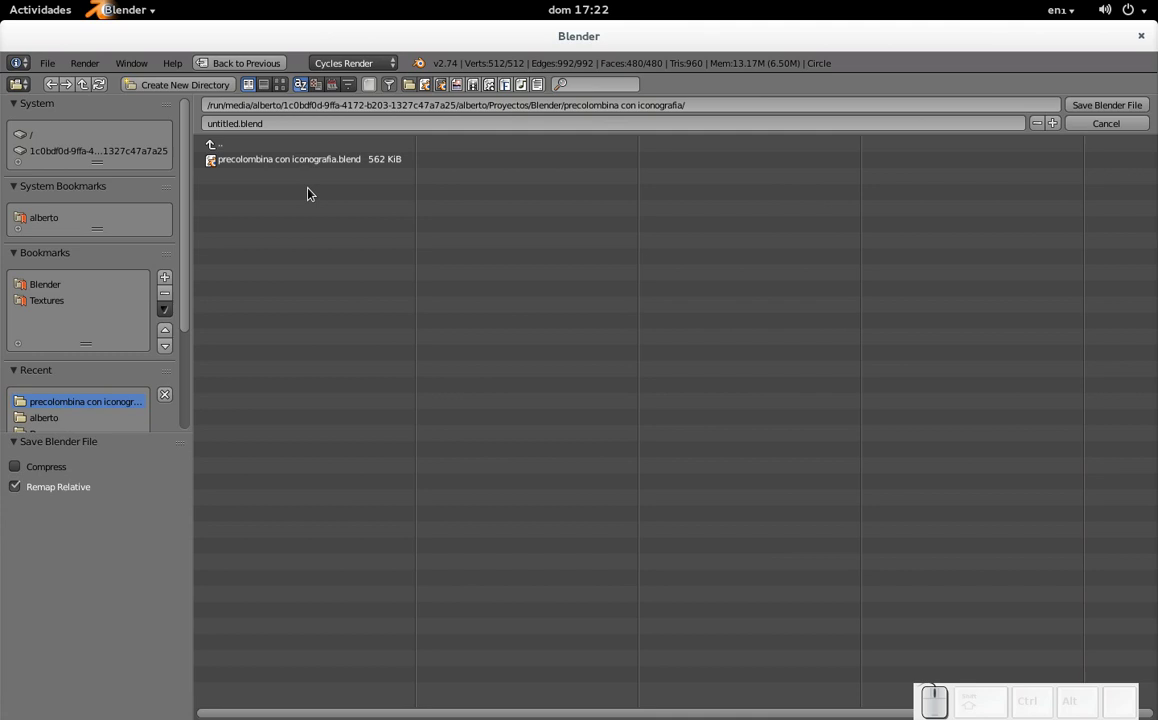
left_click(303, 123)
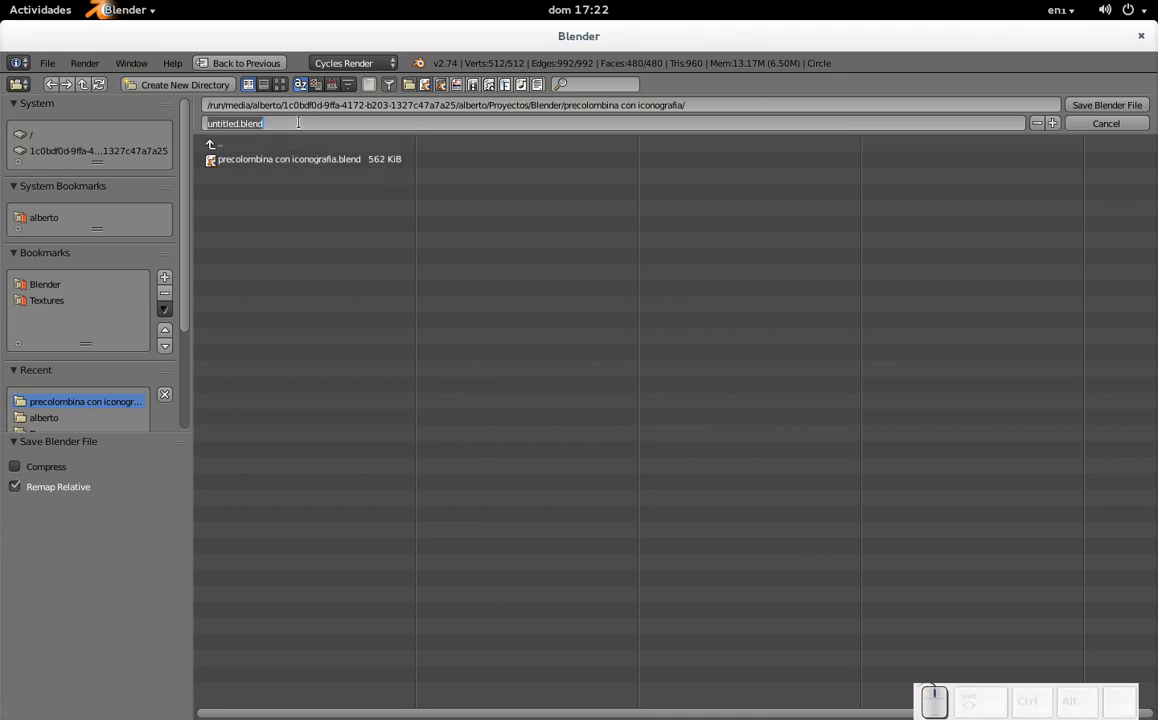
key("Home")
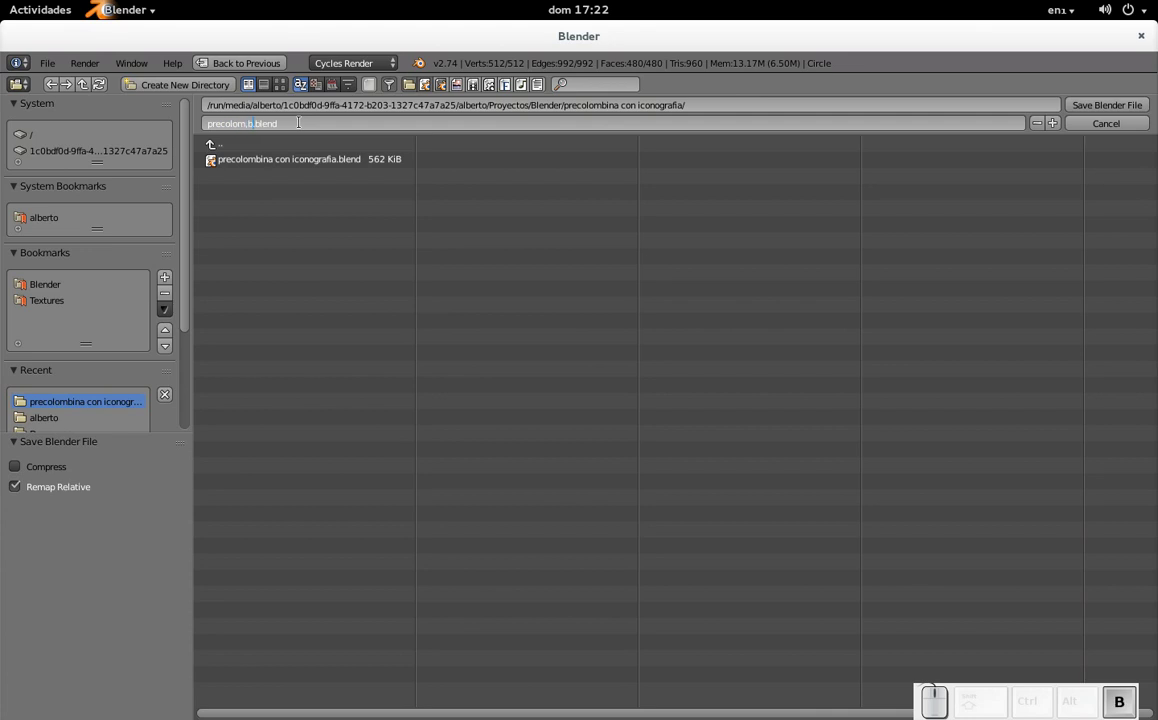
key("BackSpace")
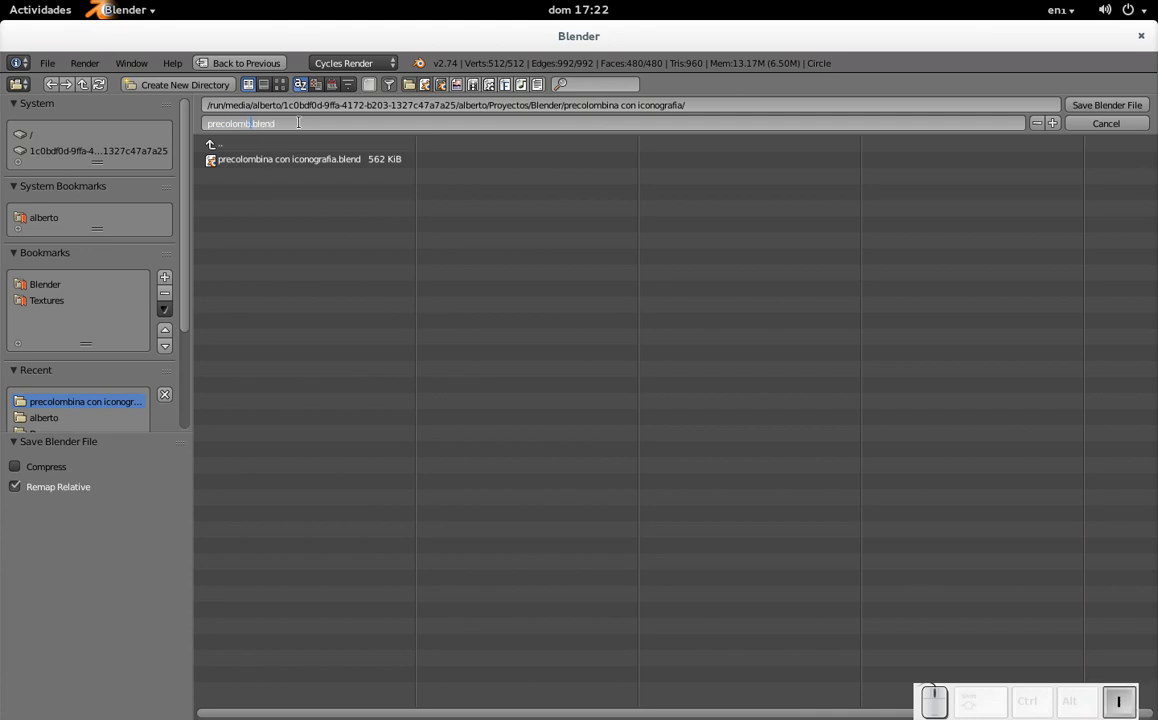
key("space")
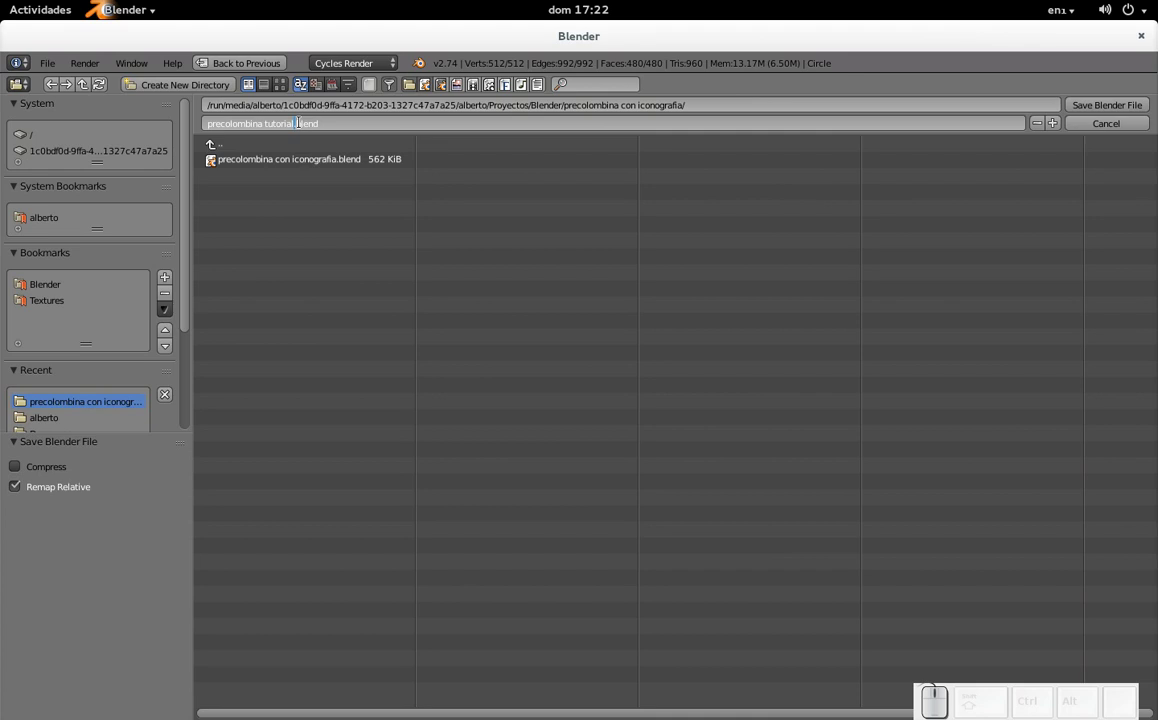
key("Return")
key("Return")
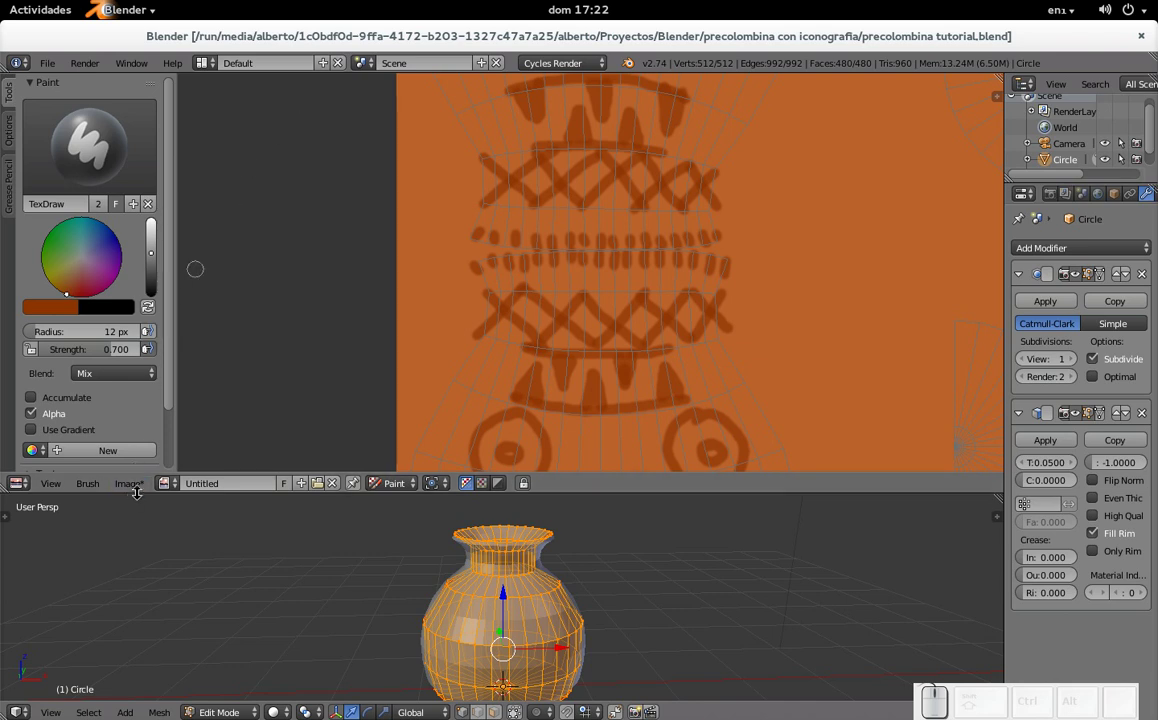
Step: Save the painted texture as pintura tutorial.png via Image > Save As Image
left_click(142, 487)
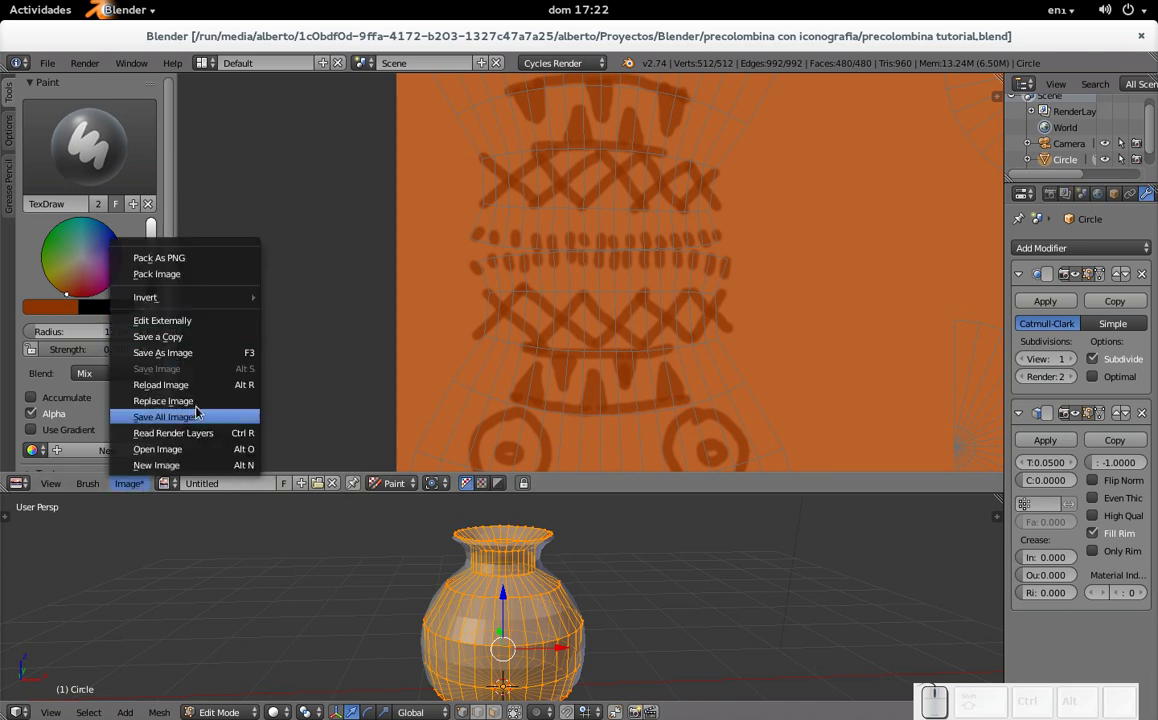
left_click(205, 354)
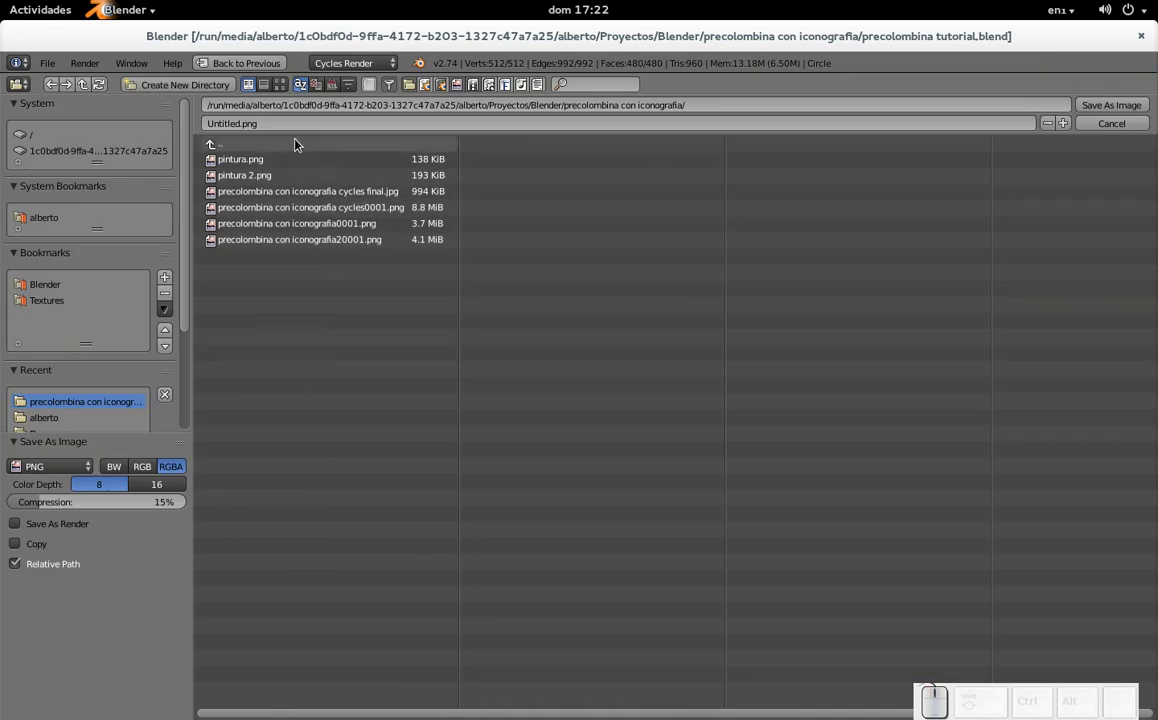
left_click(301, 126)
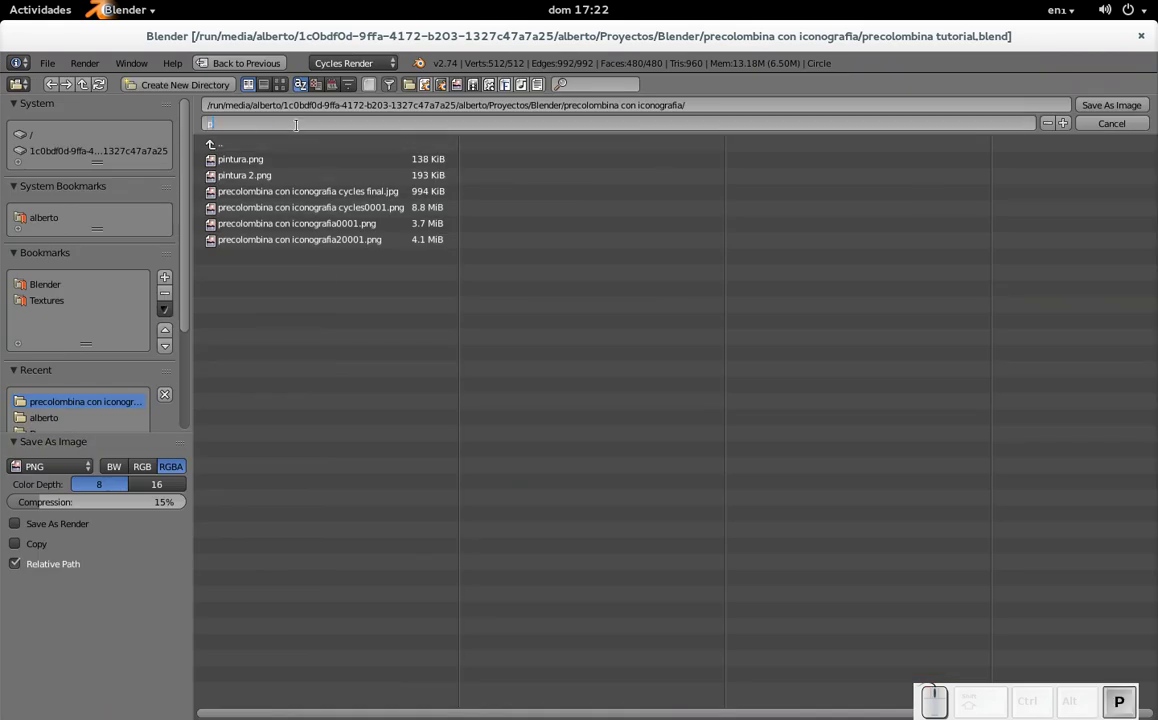
key("BackSpace")
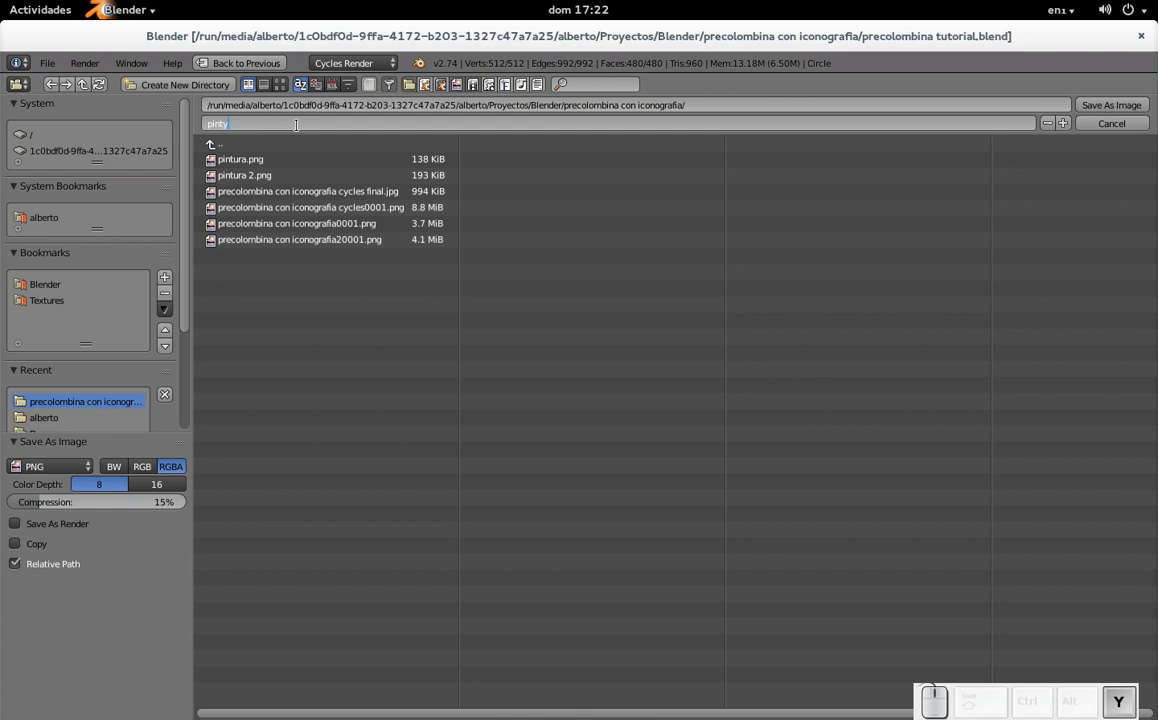
key("BackSpace")
key("space")
key("Return")
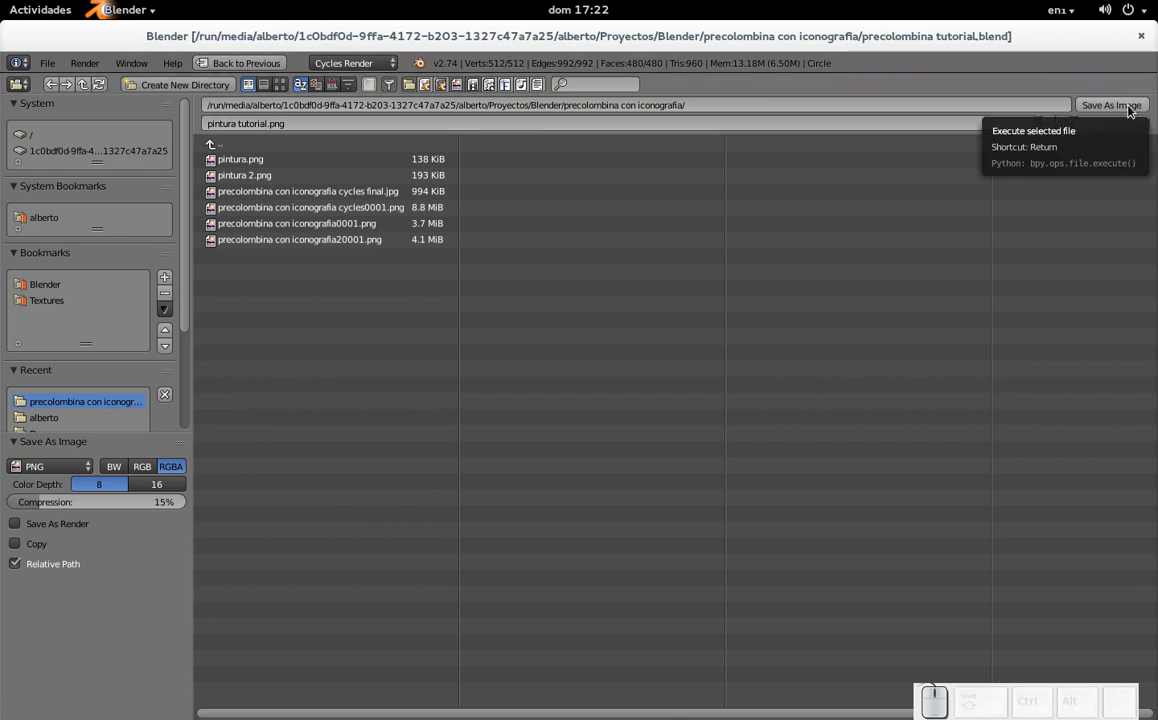
left_click(1131, 109)
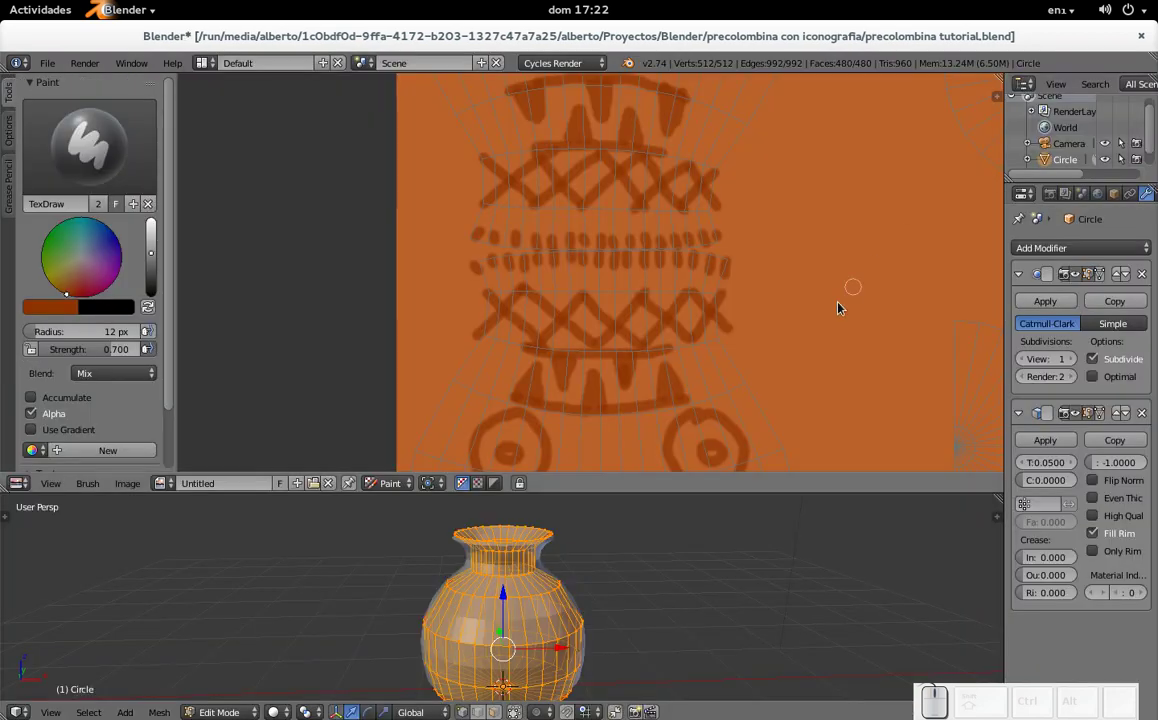
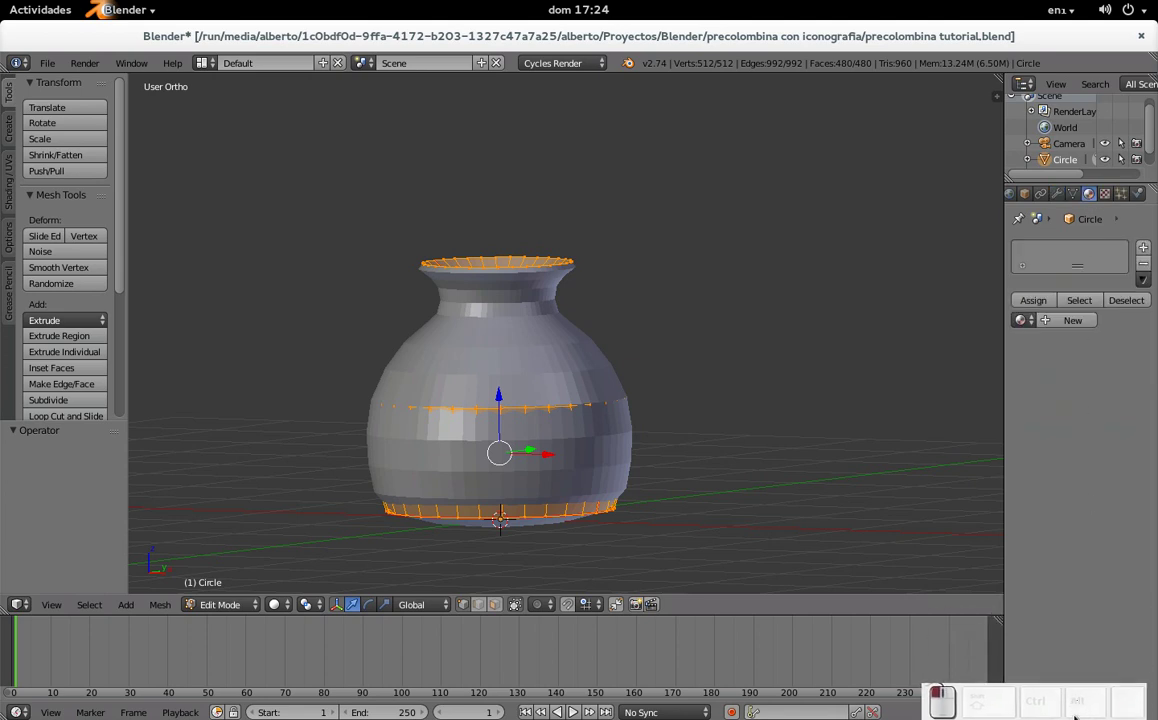
Step: Create Material.001 with an Image Texture colour loaded from pintura tutorial.png
left_click(1059, 325)
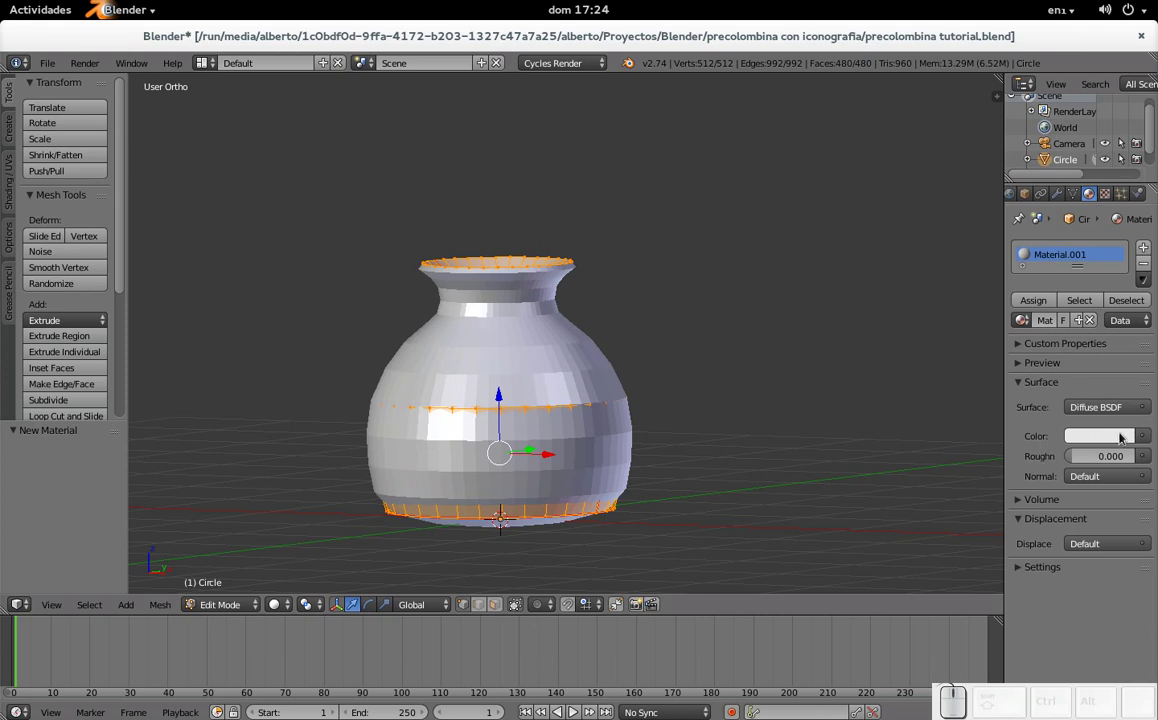
left_click(1142, 438)
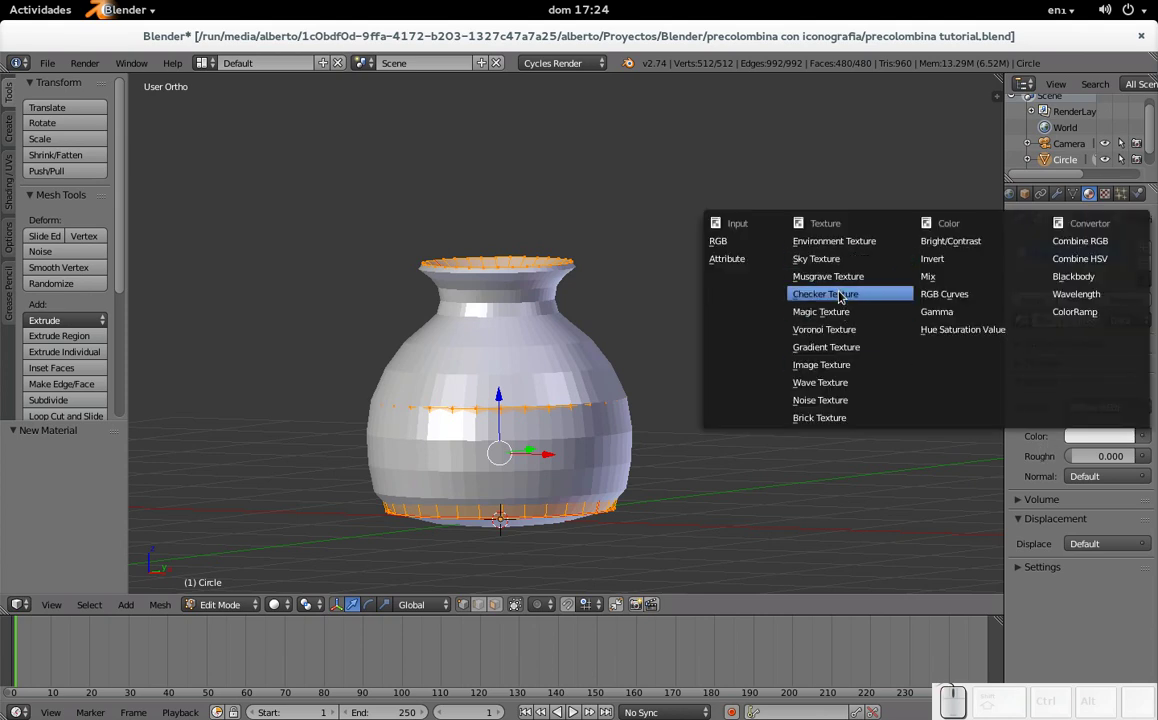
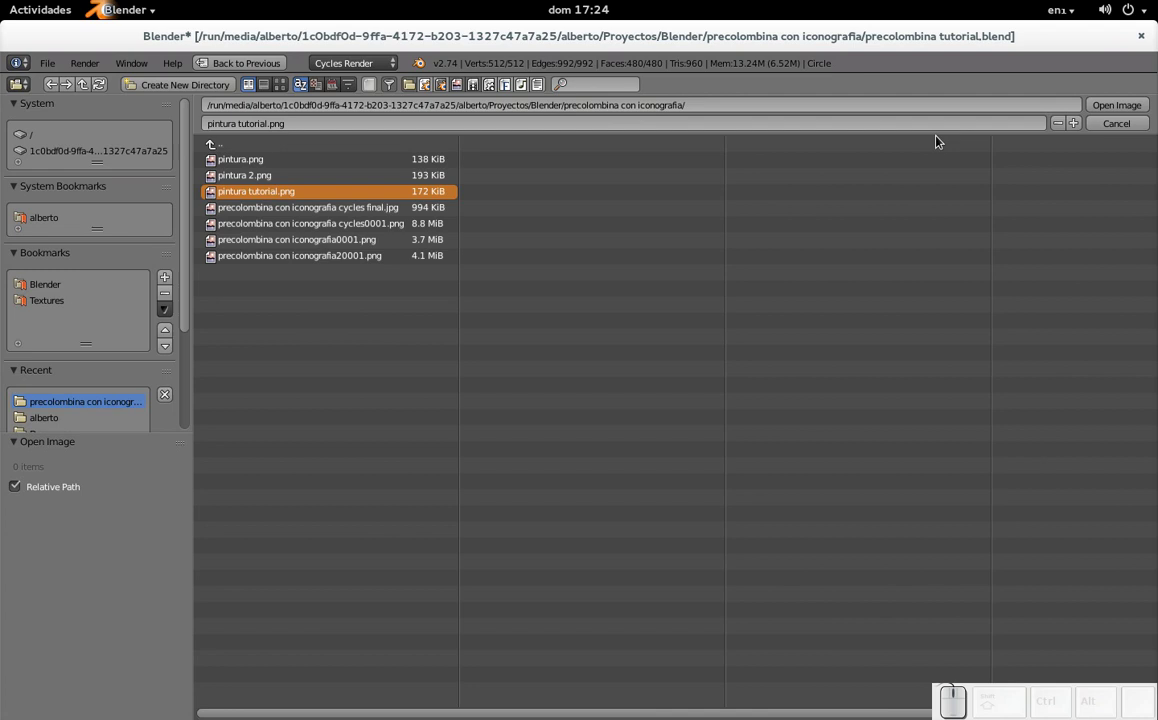
left_click(1134, 107)
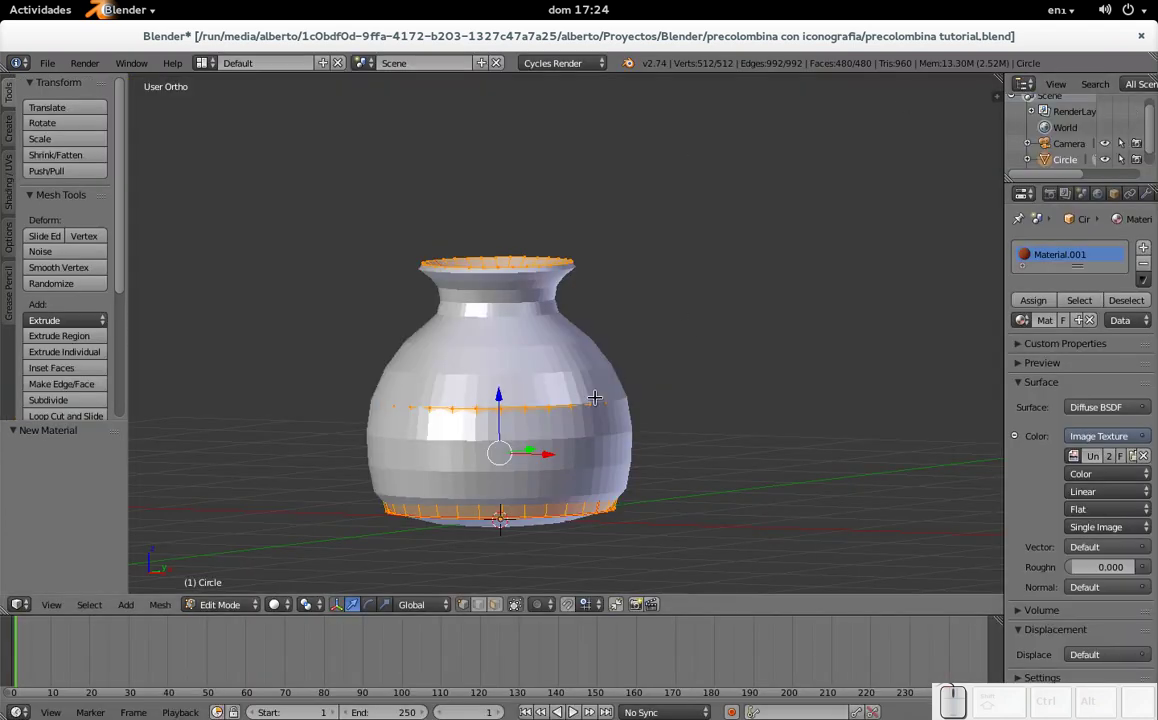
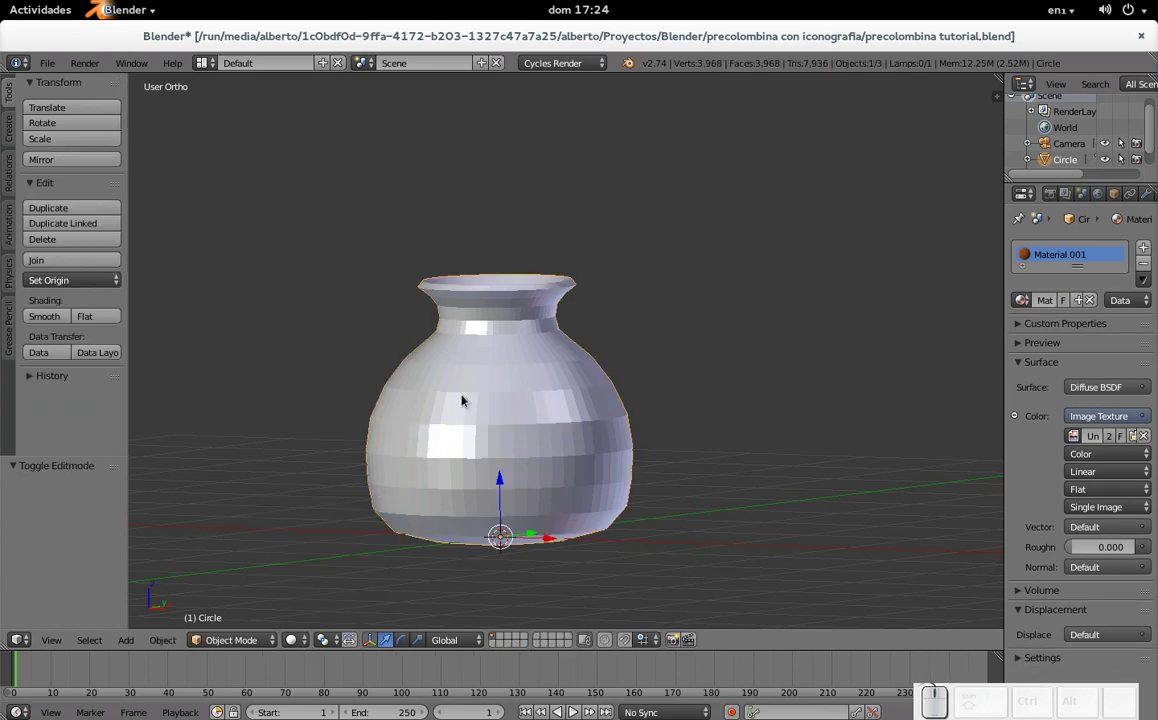
Step: Switch the viewport to textured shading and orbit to view the painted vase from several sides
left_click(293, 637)
left_click(319, 575)
left_click_drag(398, 428, 603, 449)
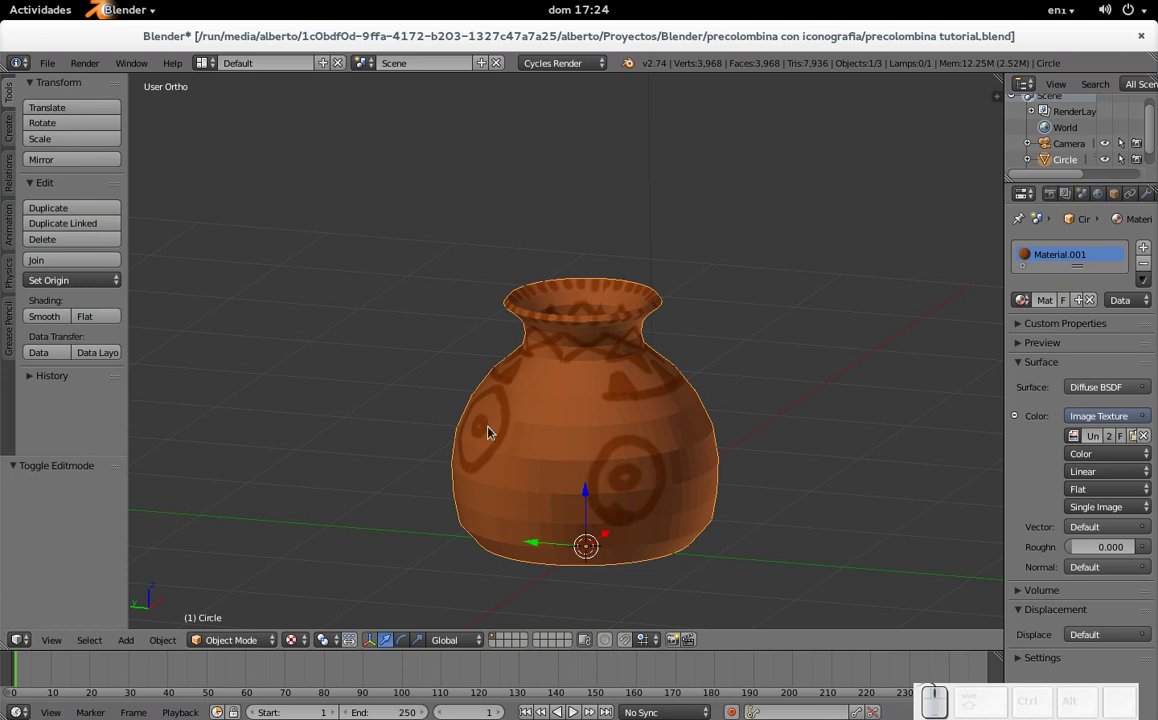
left_click_drag(683, 462, 572, 436)
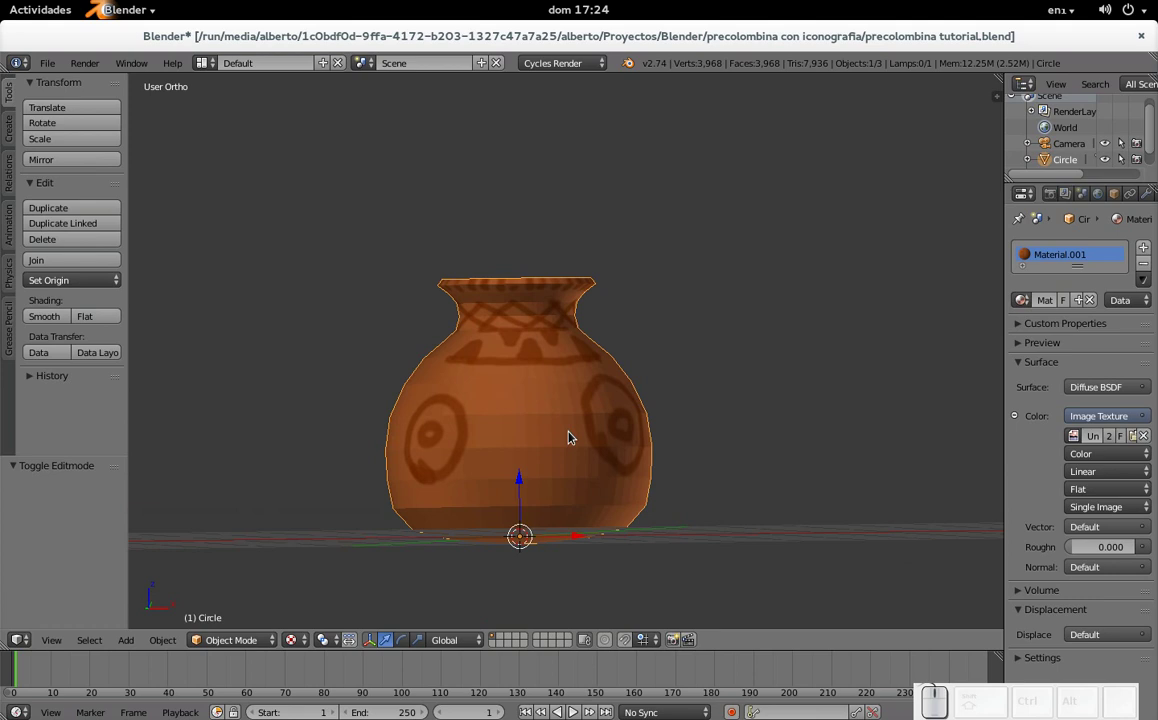
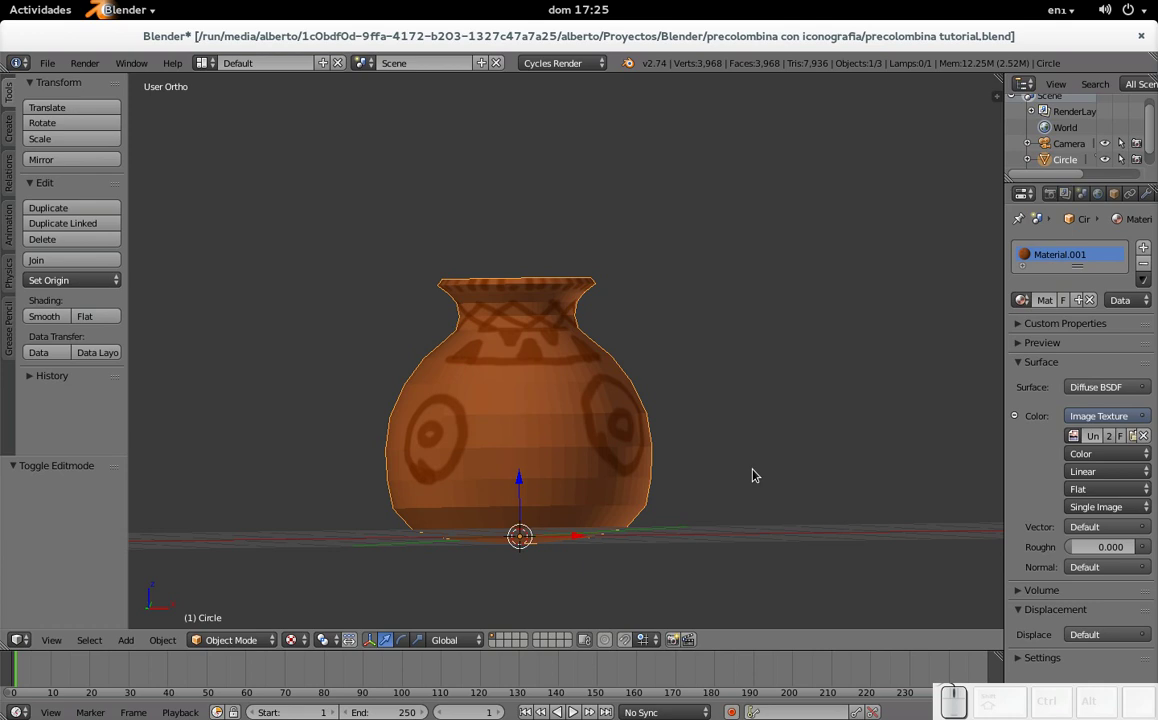
left_click_drag(612, 459, 434, 480)
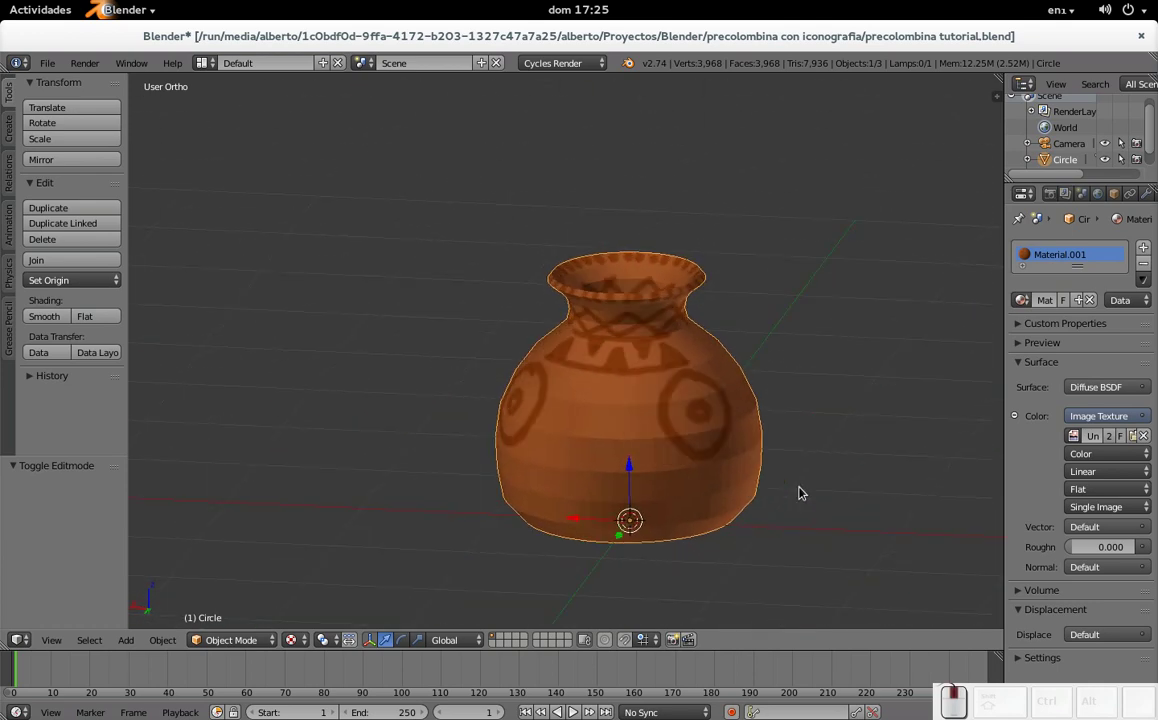
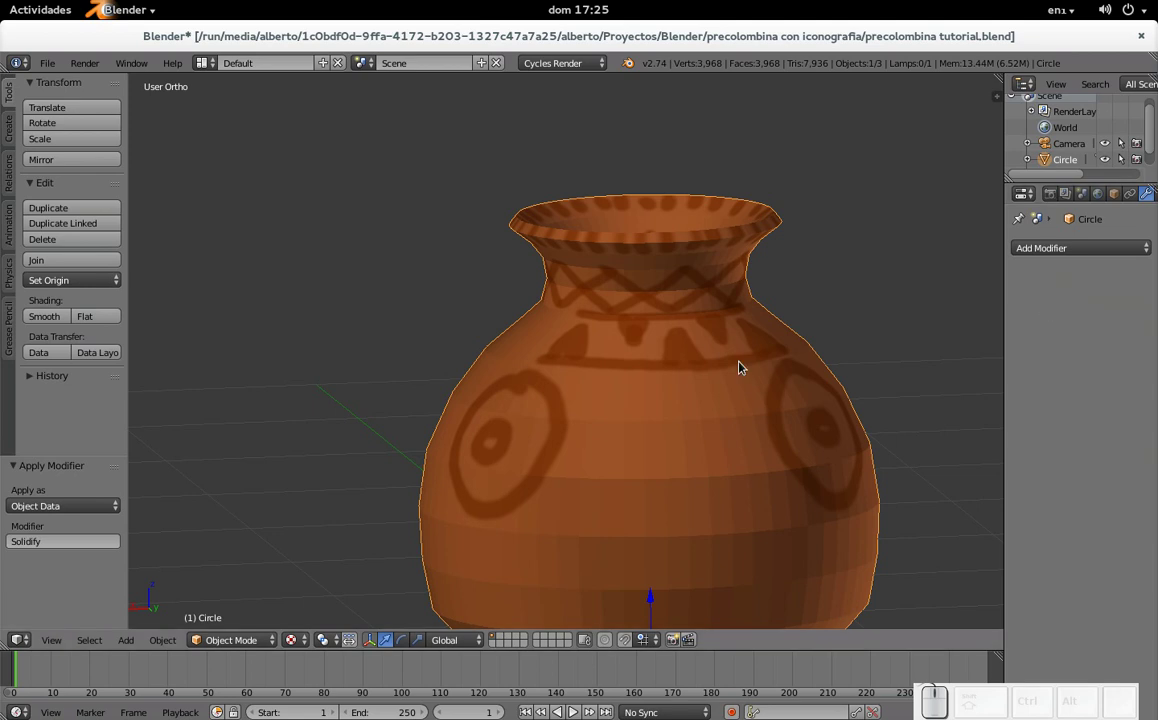
Step: Edit the vase mesh to extrude and scale handle tabs on opposite sides of the shoulder
key("Tab")
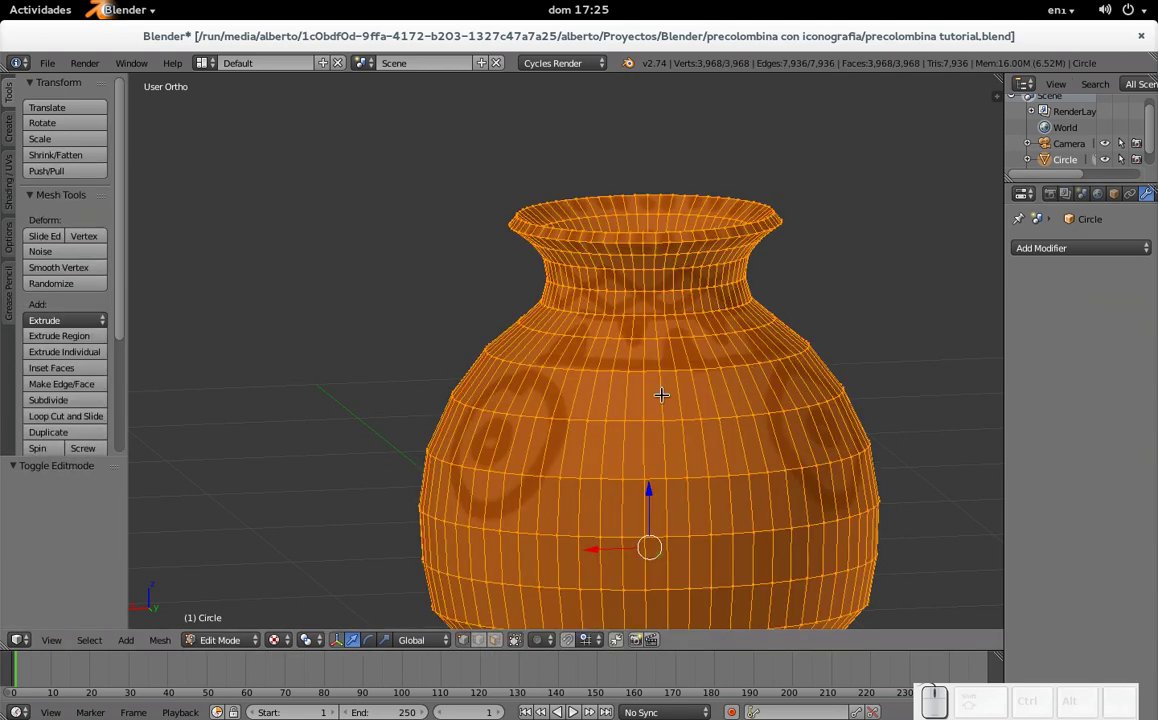
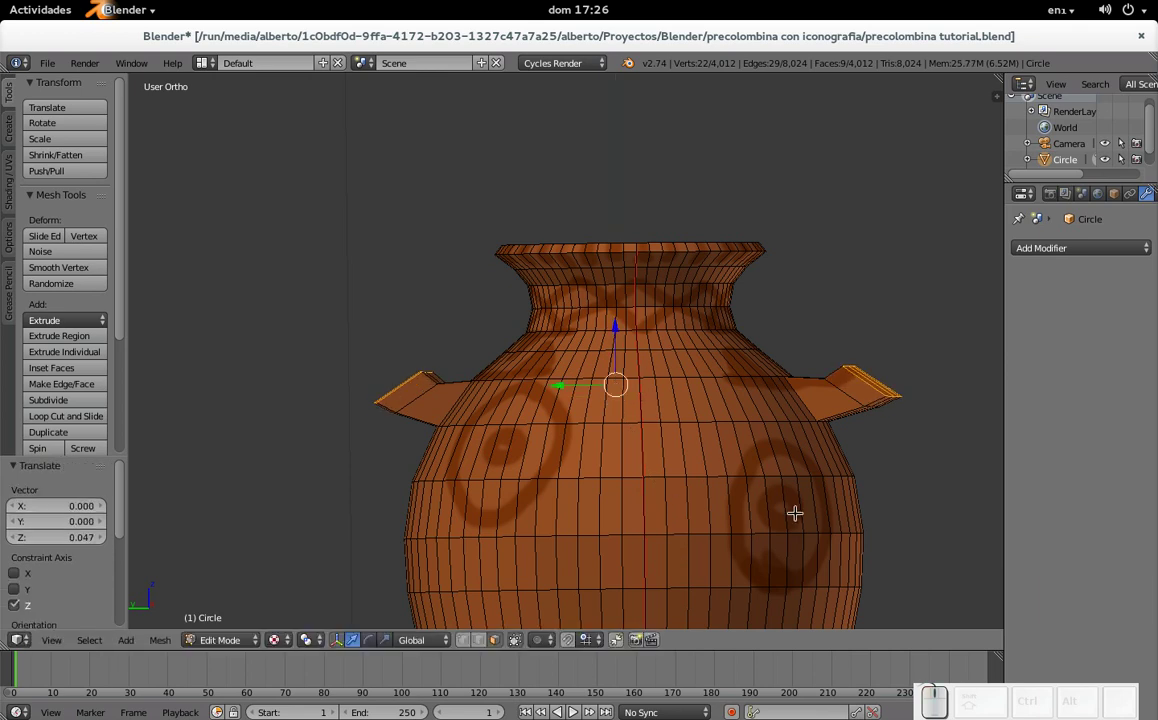
key("Escape")
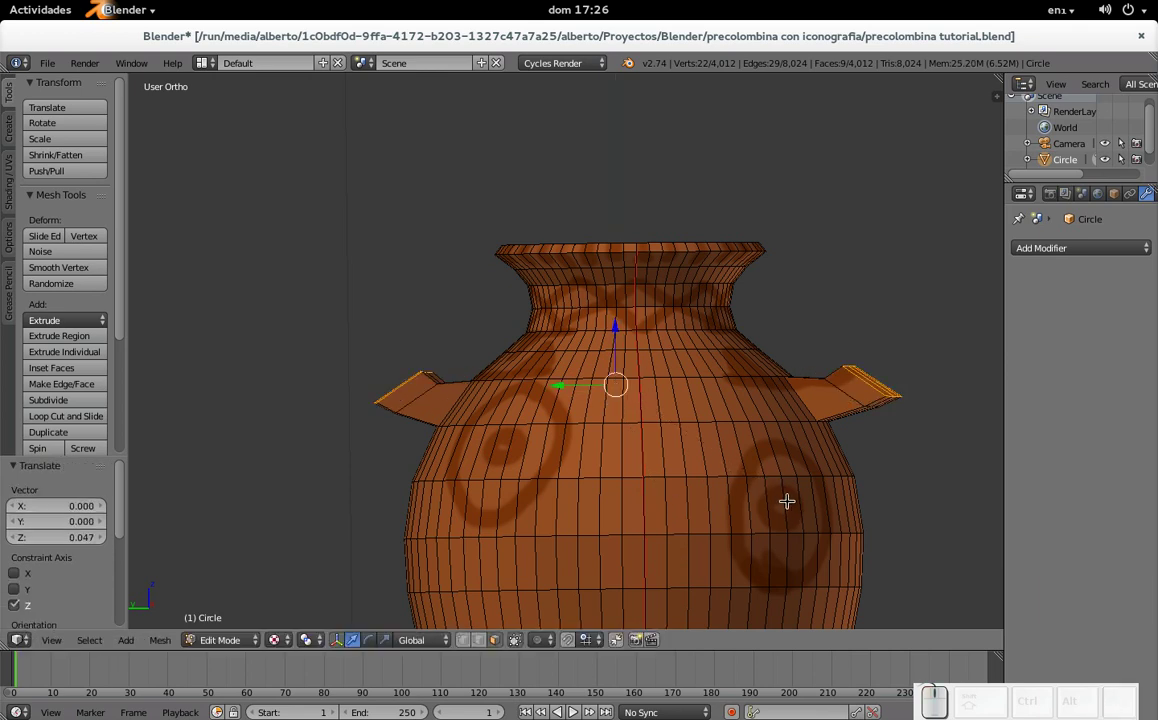
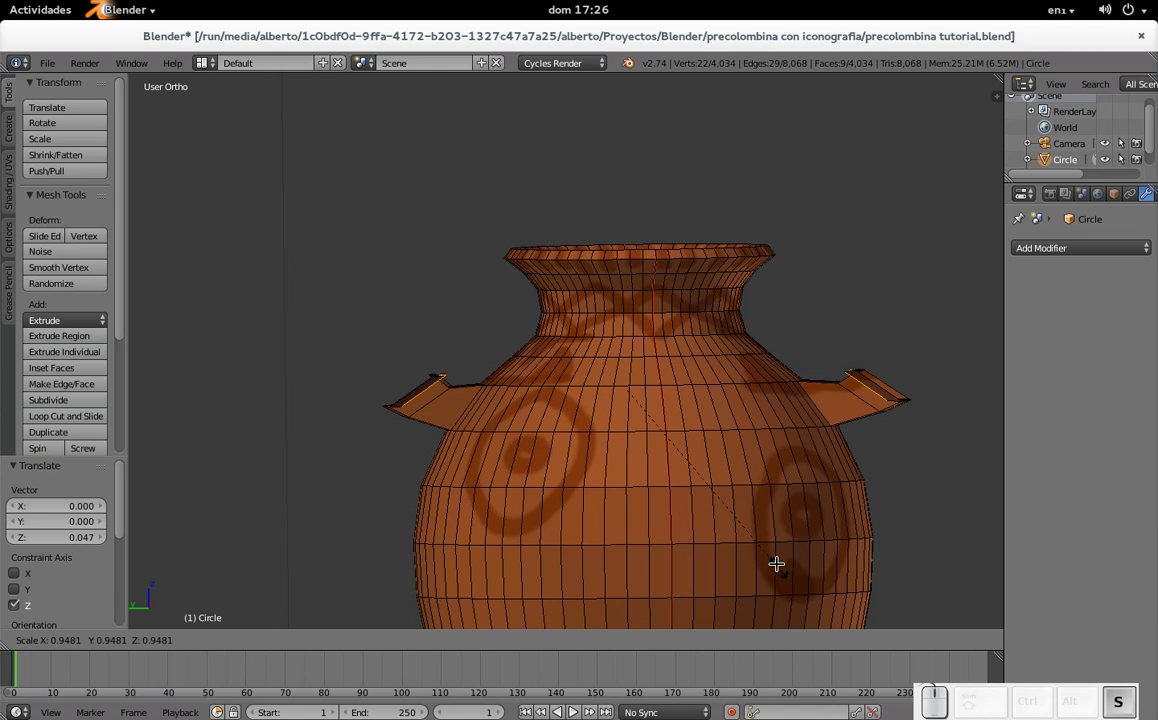
key("Escape")
key("ctrl+z")
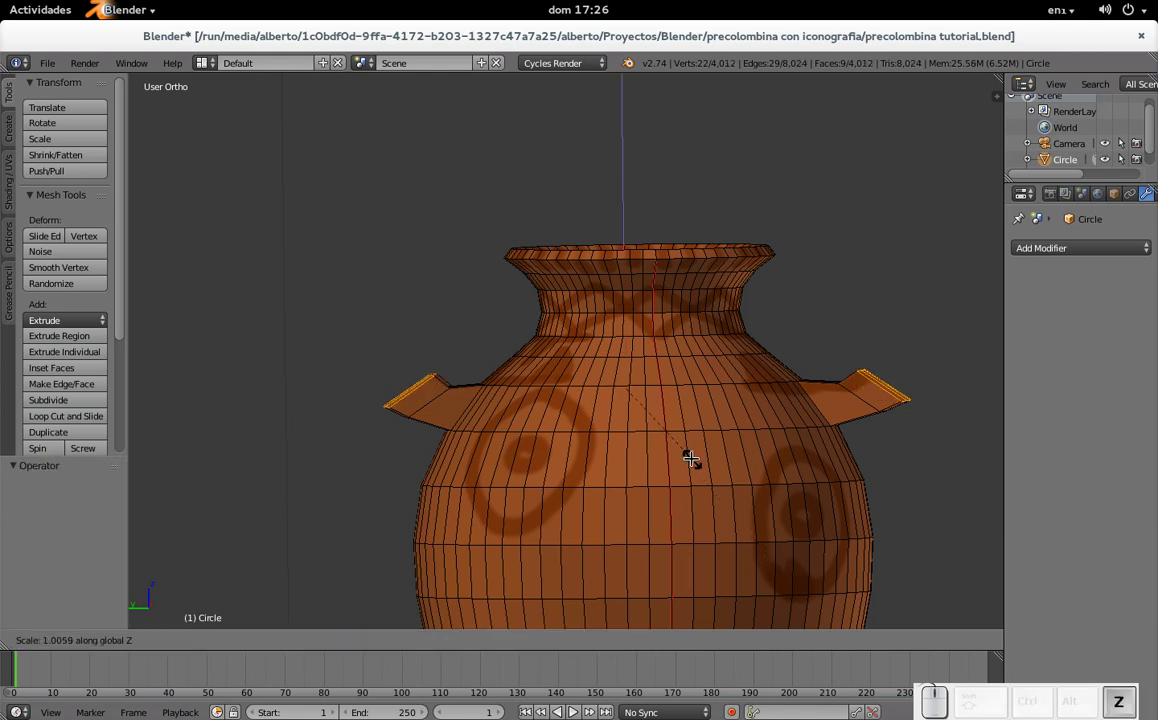
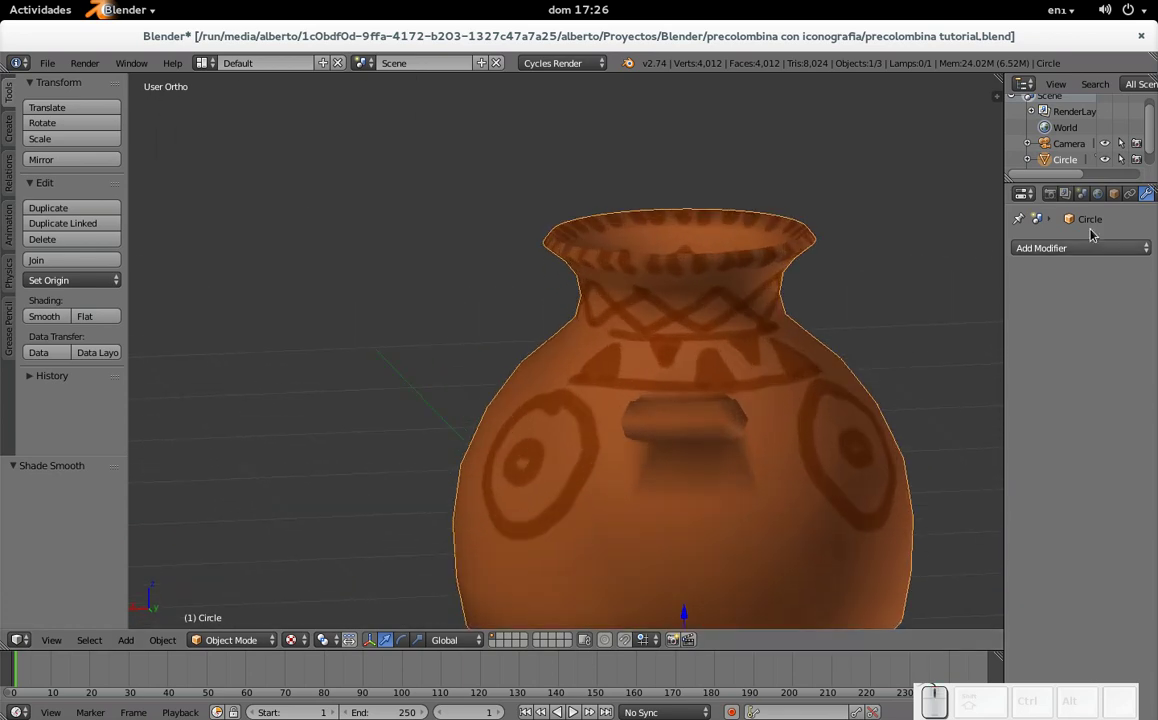
Step: Lighten the world background colour and replace it with a Hosek/Wilkie Sky Texture
left_click(1106, 198)
left_click(1094, 338)
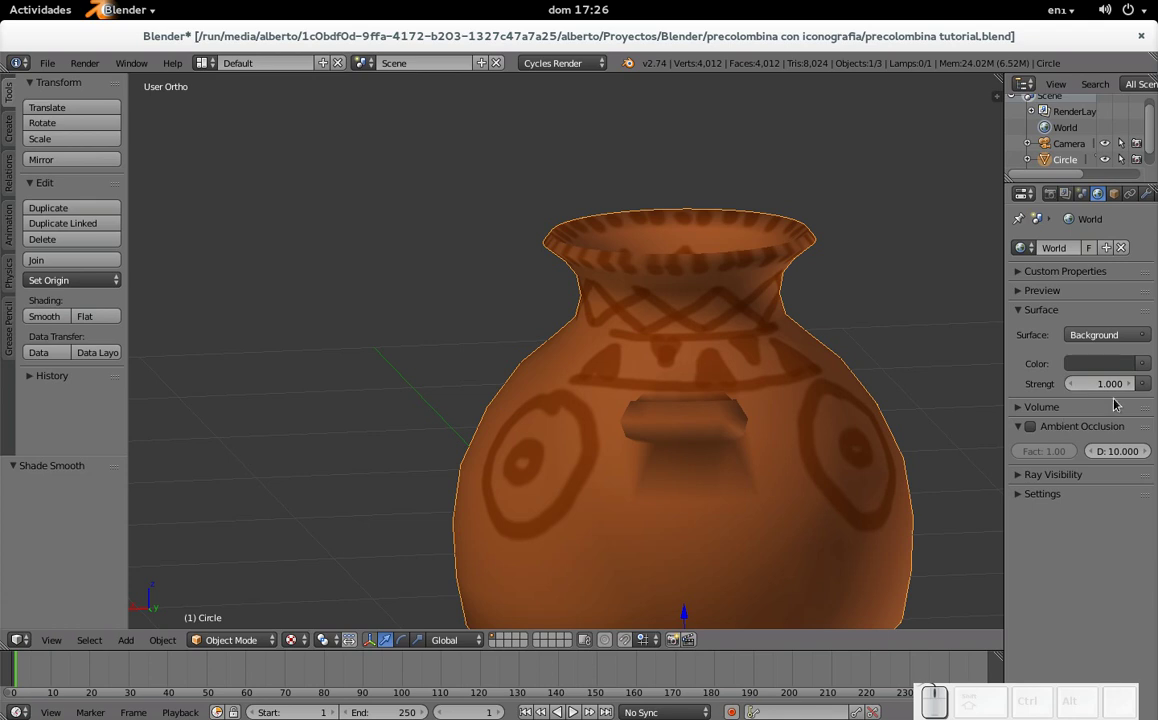
left_click(1104, 368)
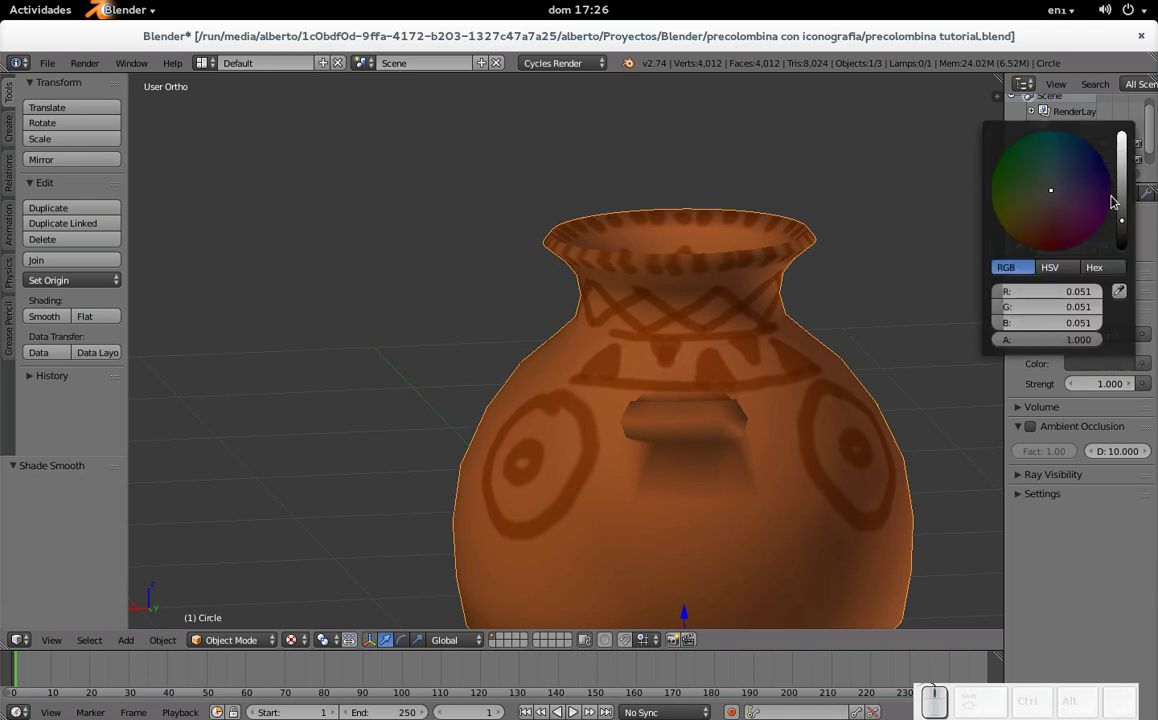
left_click(1126, 175)
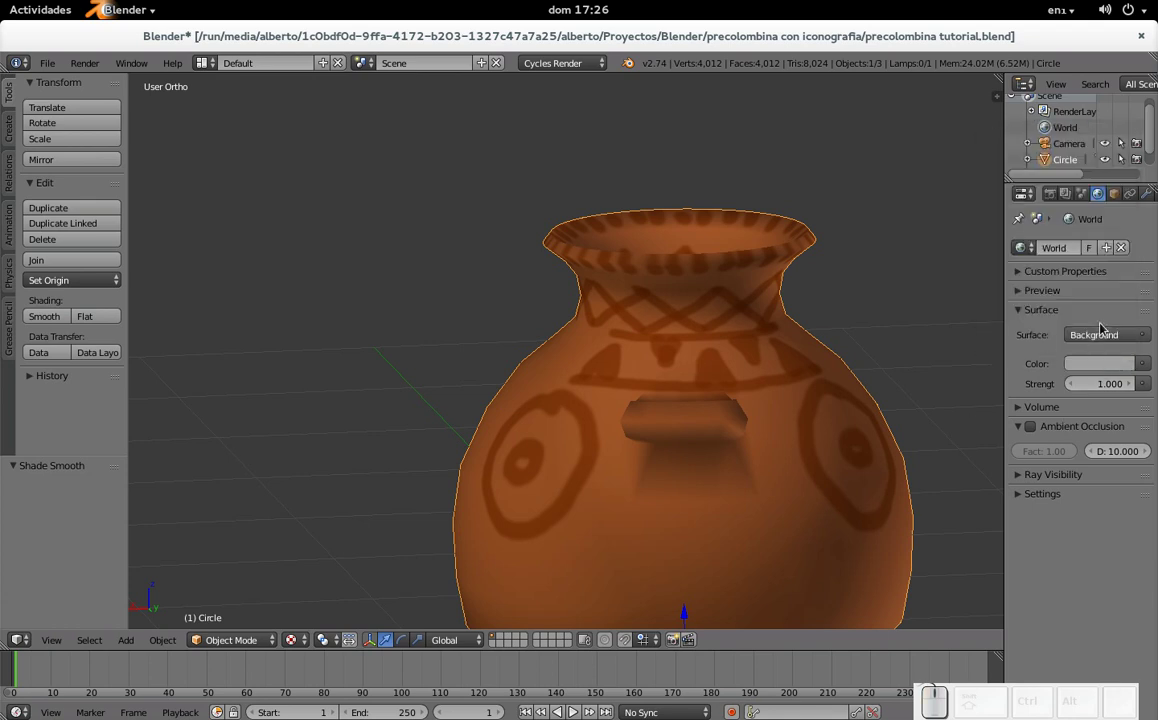
left_click(1147, 366)
left_click(810, 185)
Step: Preview in rendered shading with sky turbidity 2.800, ground 1.000 and ambient occlusion on
left_click(302, 649)
left_click(339, 533)
scroll("down", 3)
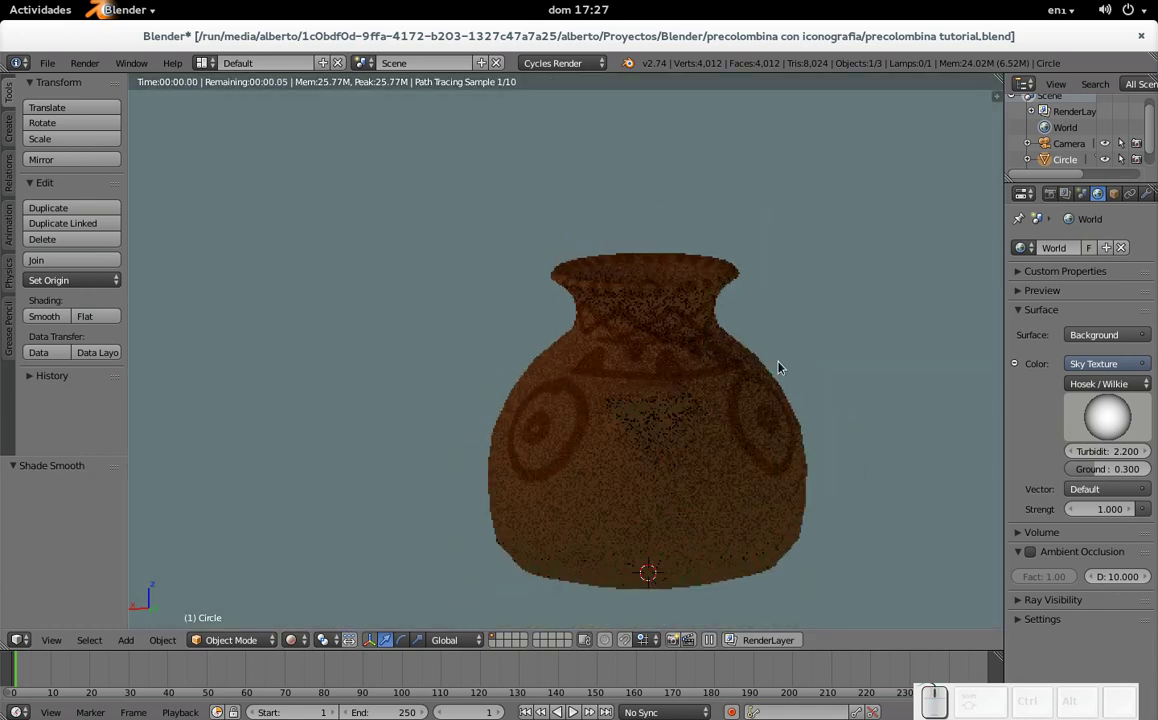
left_click_drag(1111, 423, 1116, 465)
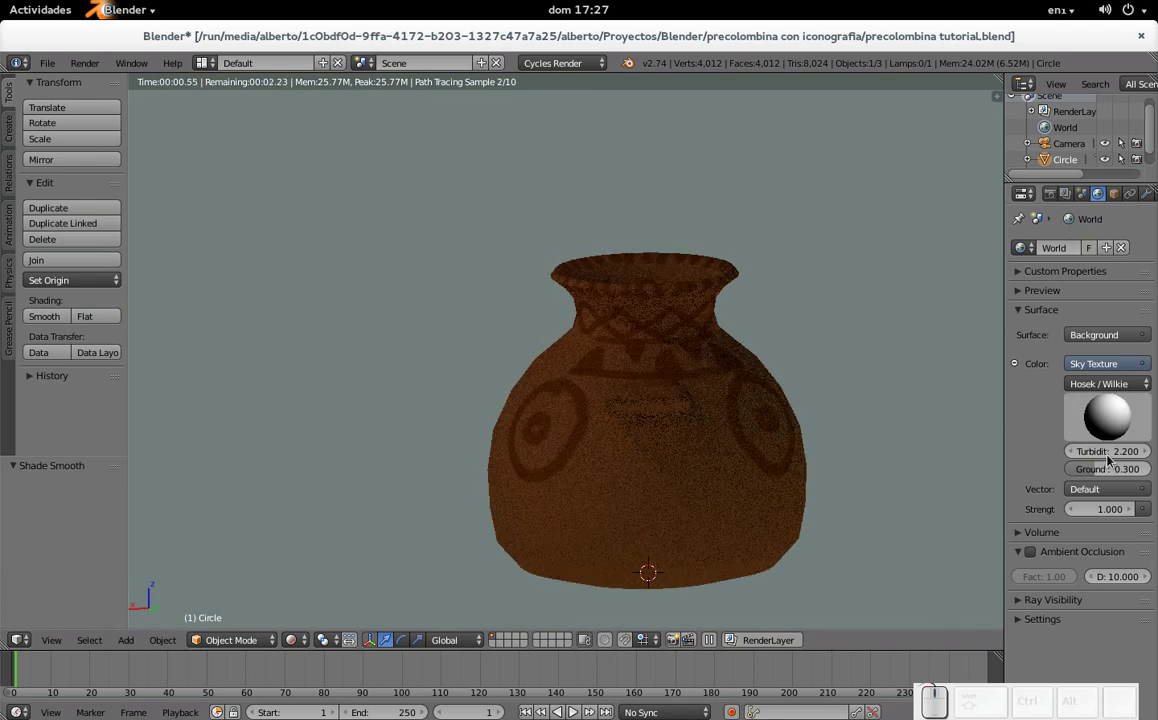
left_click_drag(1152, 452, 1152, 452)
left_click_drag(1099, 472, 921, 408)
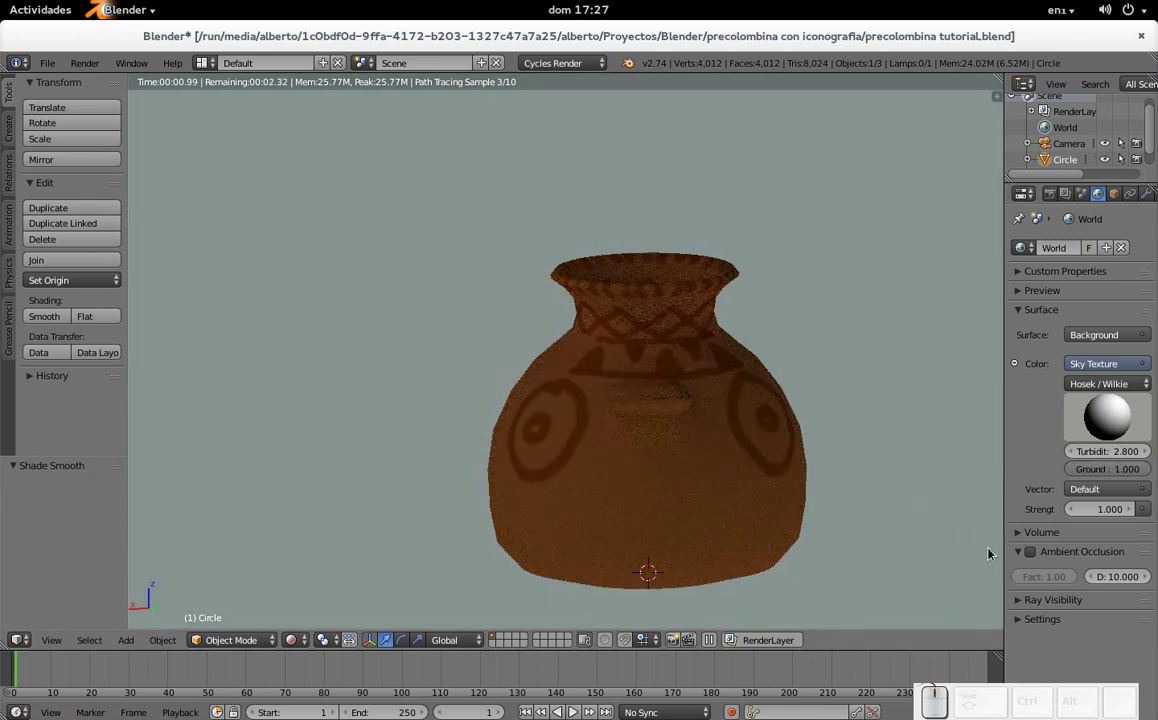
left_click(1035, 554)
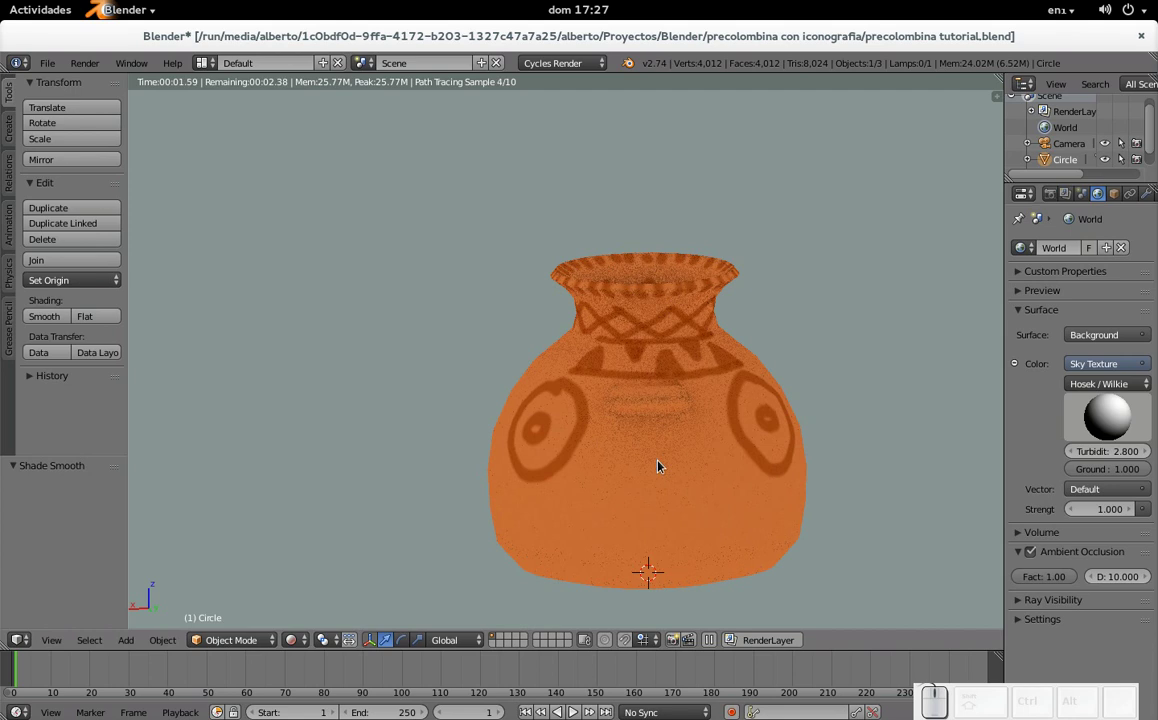
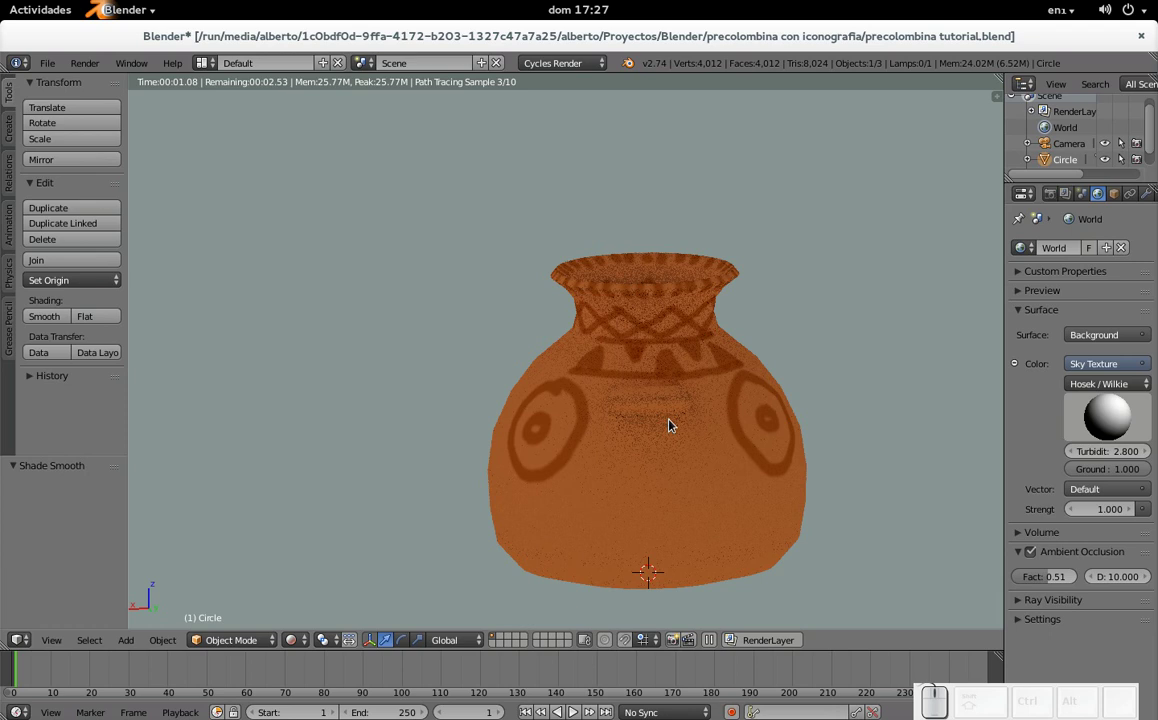
Step: Toggle the vase in and out of edit mode and return to the shading menu
key("Tab")
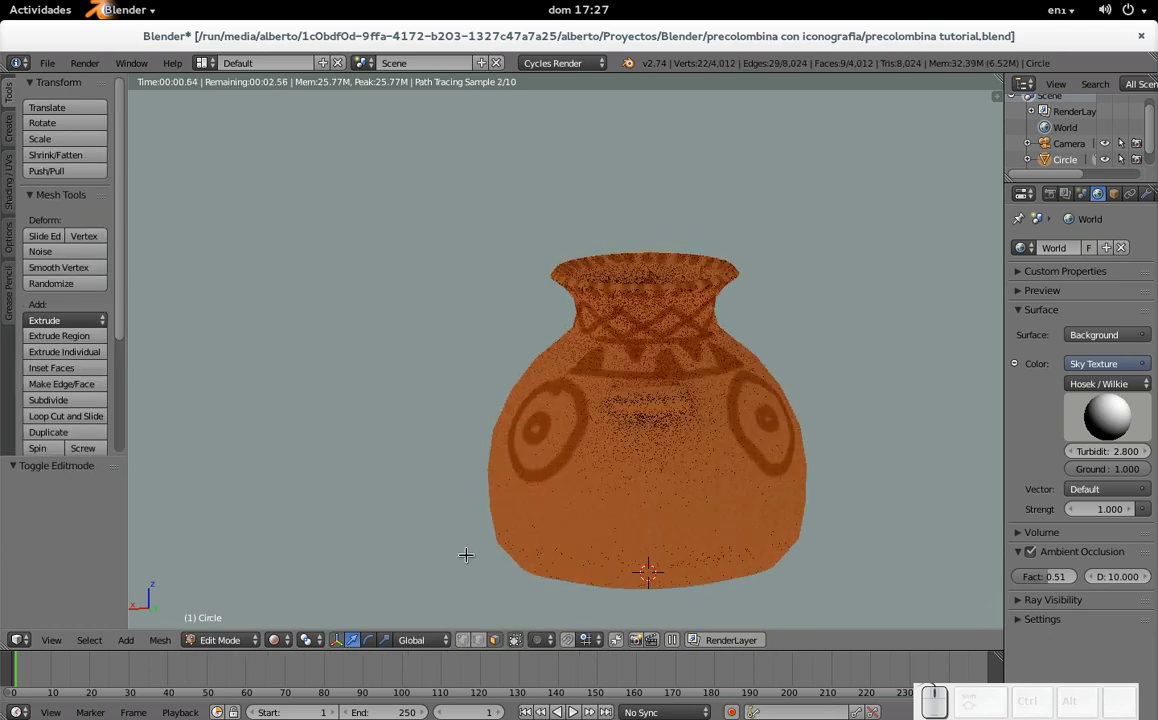
key("Tab")
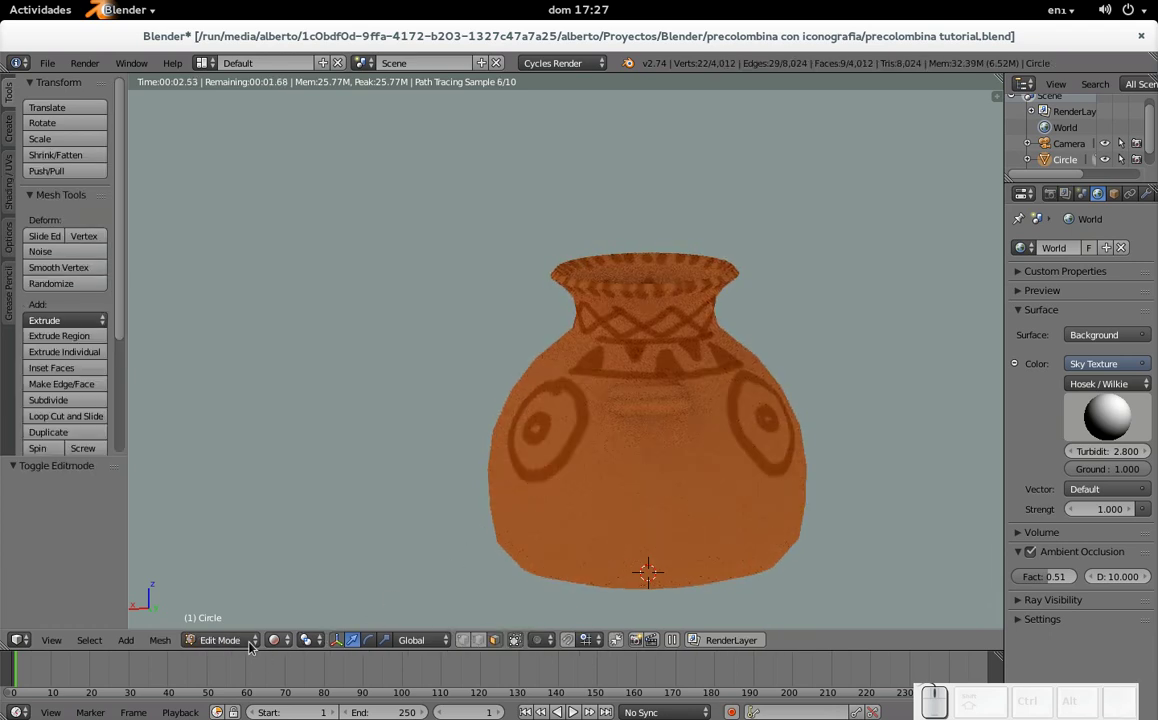
key("Tab")
left_click(296, 638)
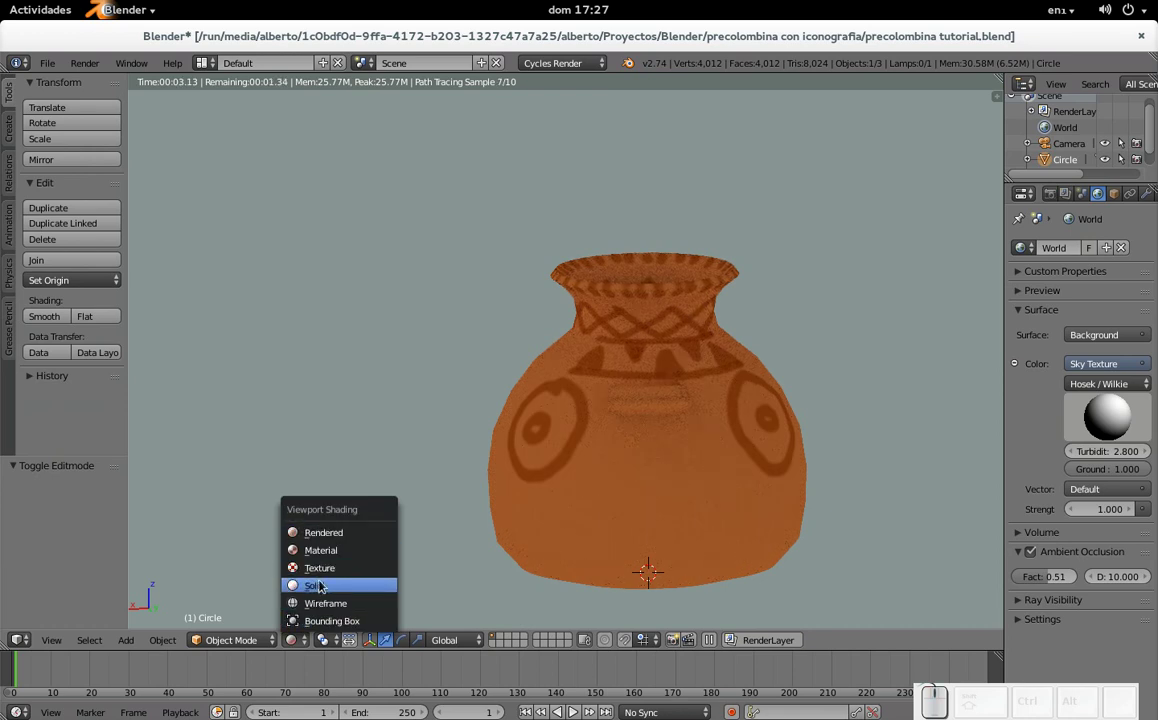
Step: In solid shading, add a plane under the vase and scale it five times
left_click(325, 575)
key("shift+a")
left_click(595, 417)
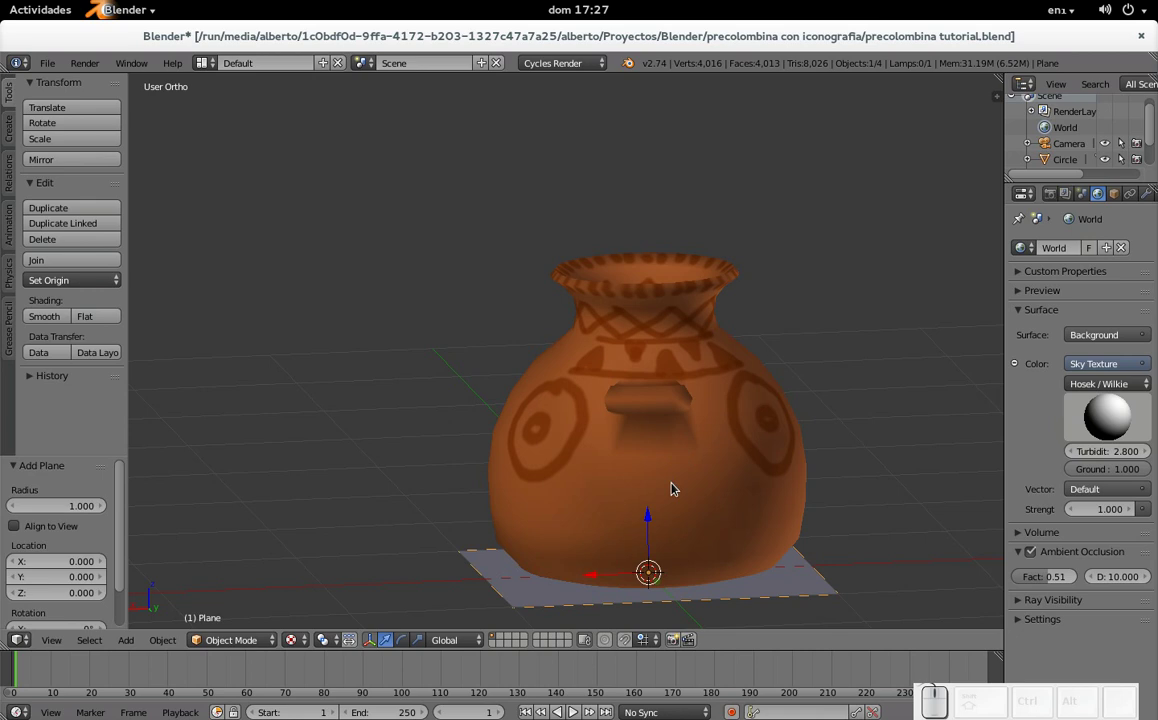
key("s")
key("KP_5")
key("KP_Enter")
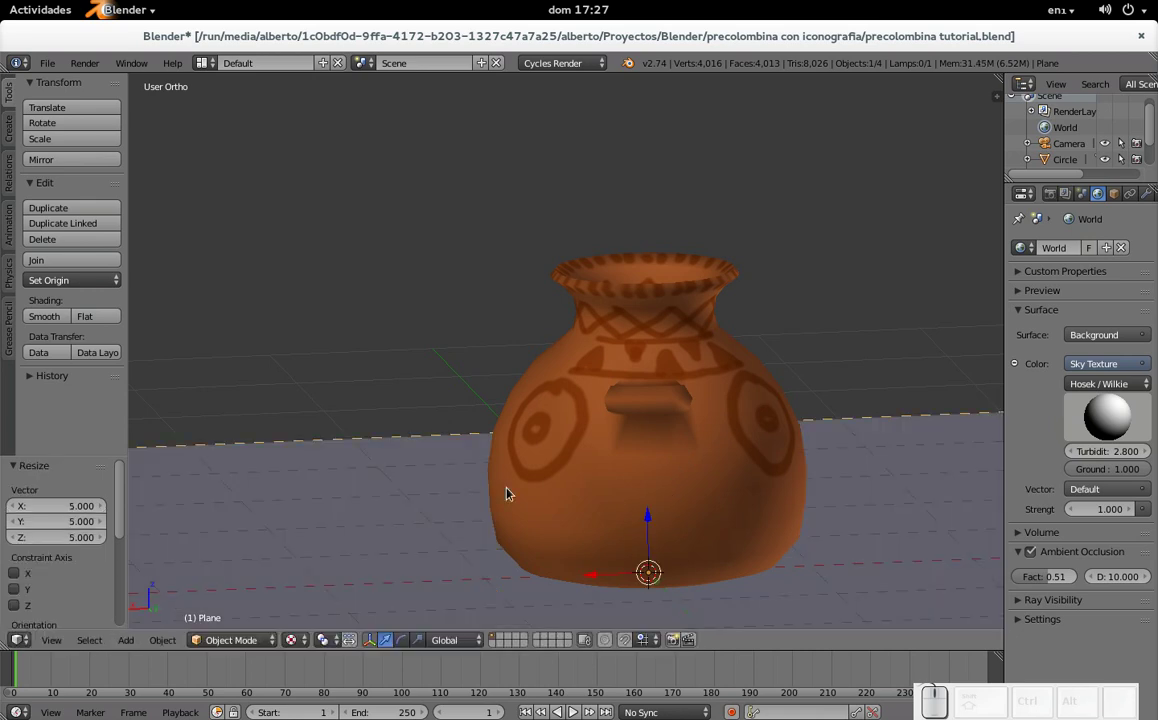
Step: From the camera view, slide the plane along X and enlarge it to fill the frame as a floor
key("KP_0")
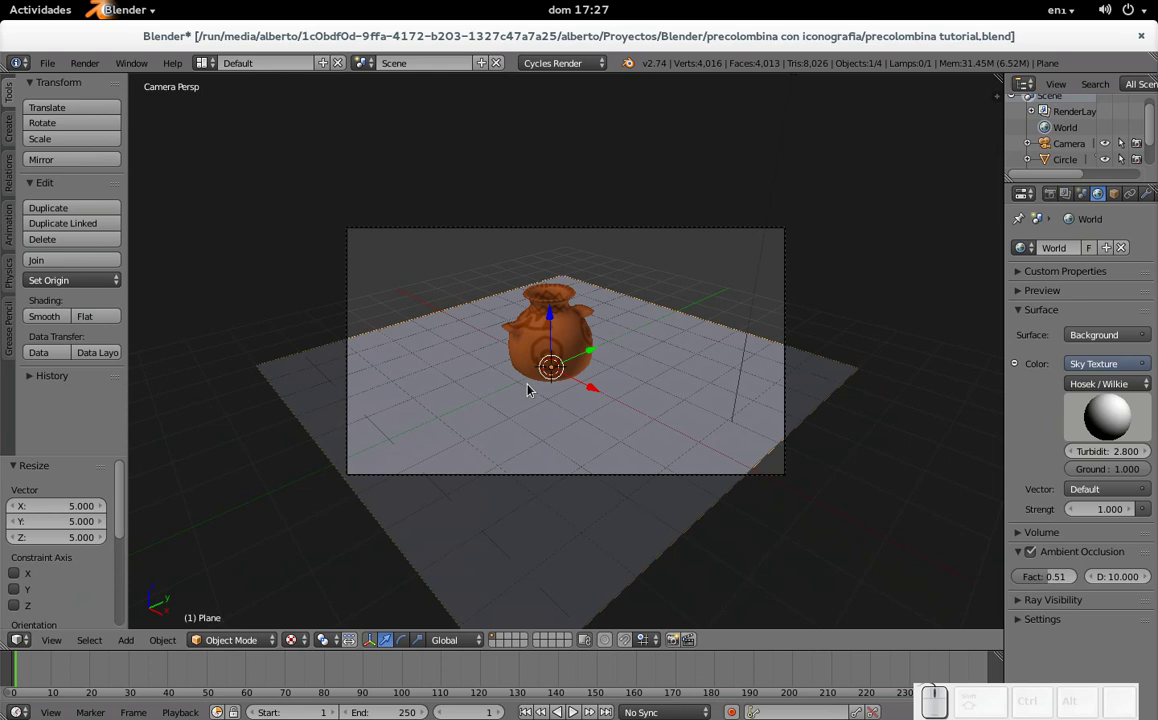
left_click(598, 391)
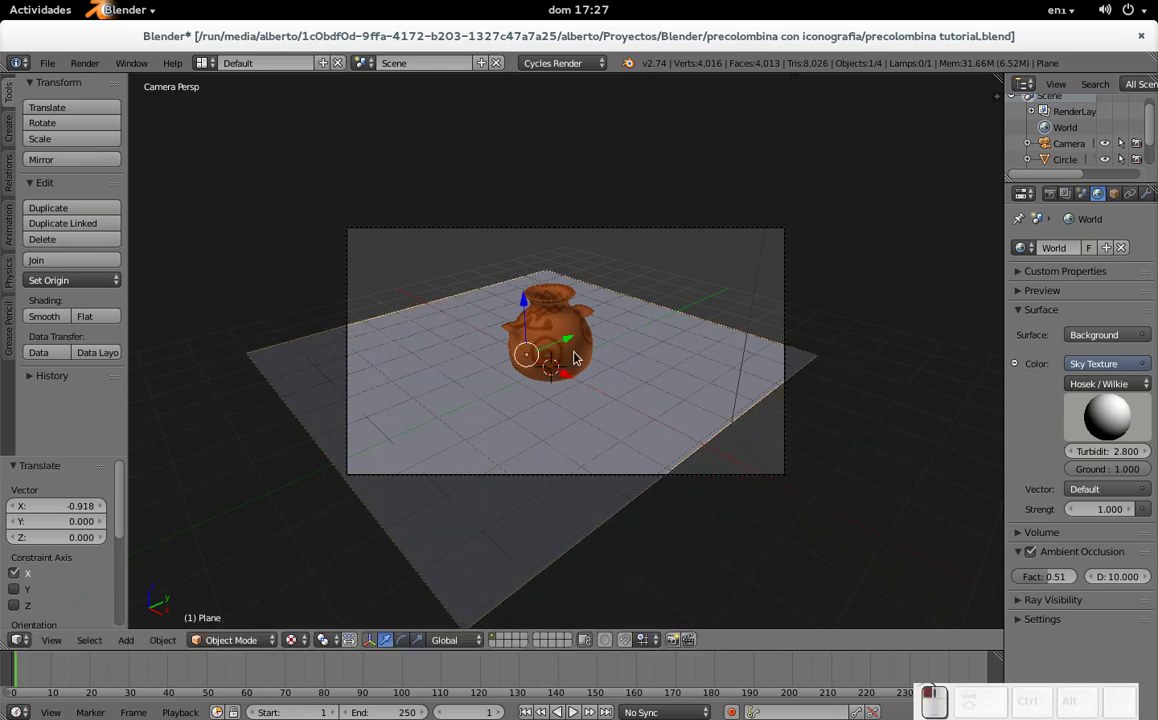
left_click_drag(572, 345, 619, 335)
left_click(611, 327)
key("s")
left_click(632, 401)
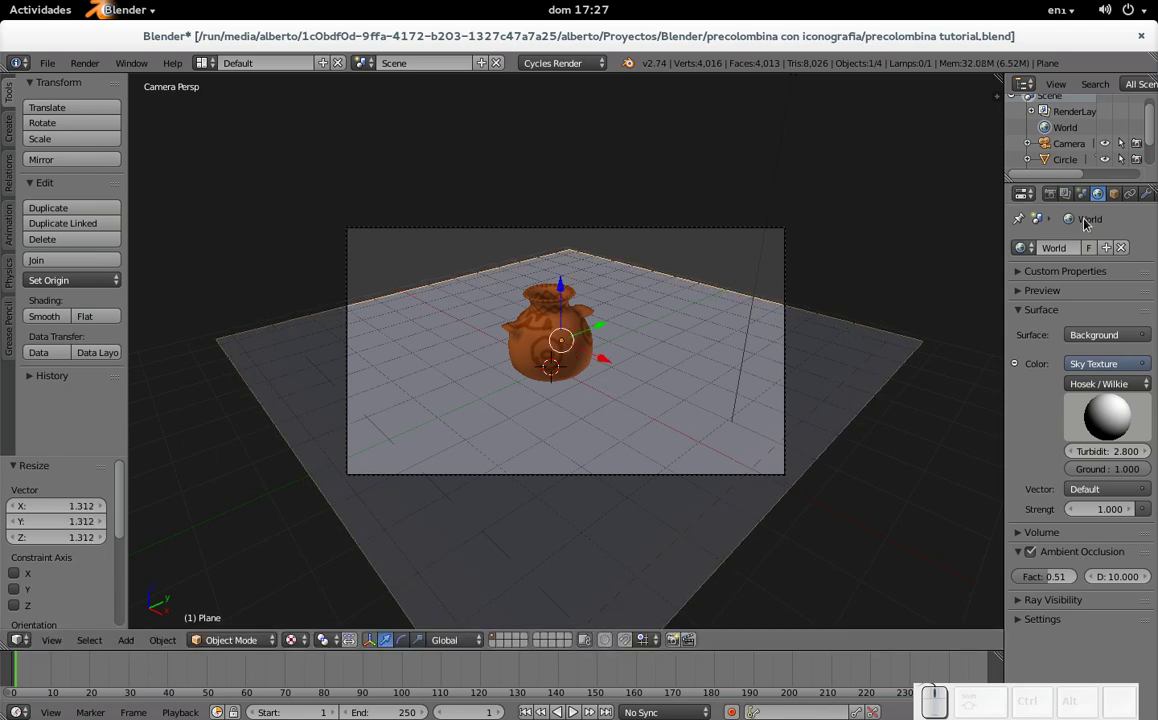
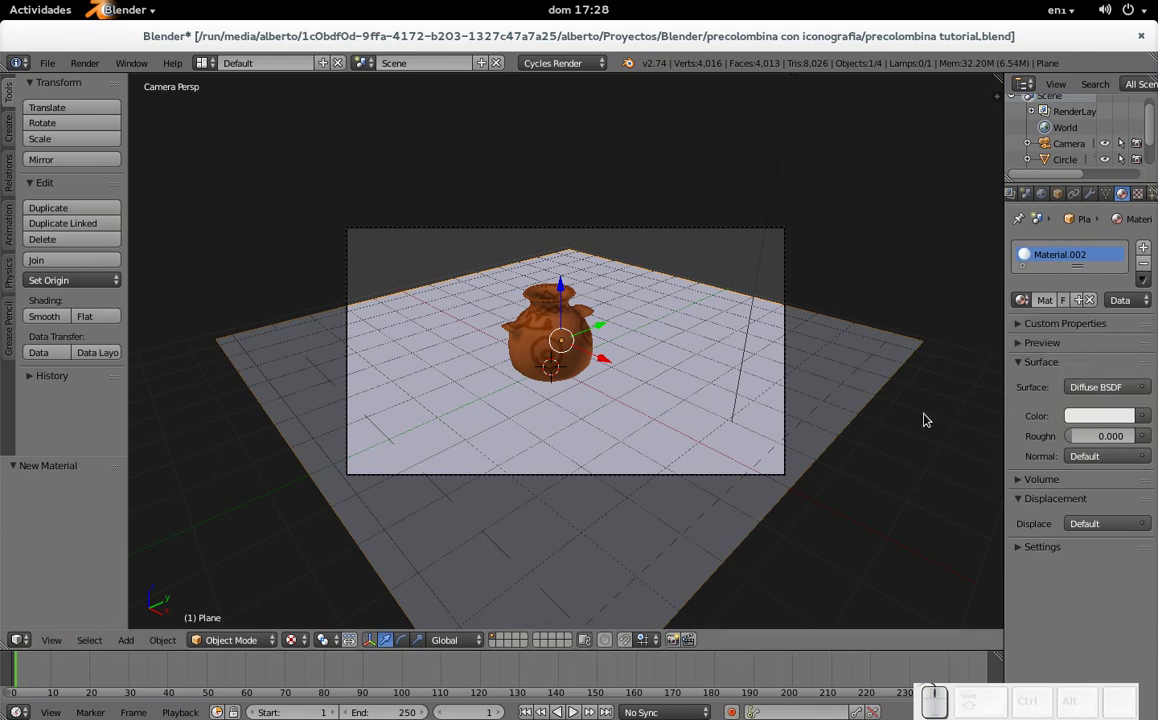
Step: Render the vase on its ground plane from the camera and inspect the result
key("F12")
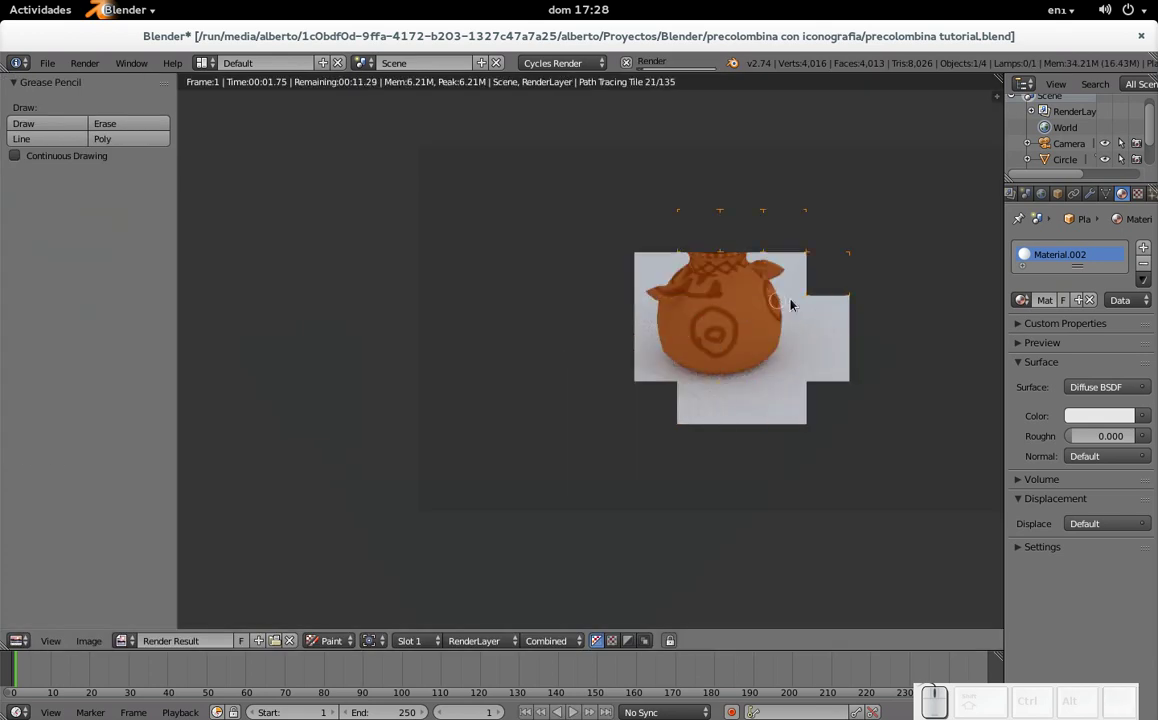
left_click_drag(884, 281, 693, 310)
scroll("up", 3)
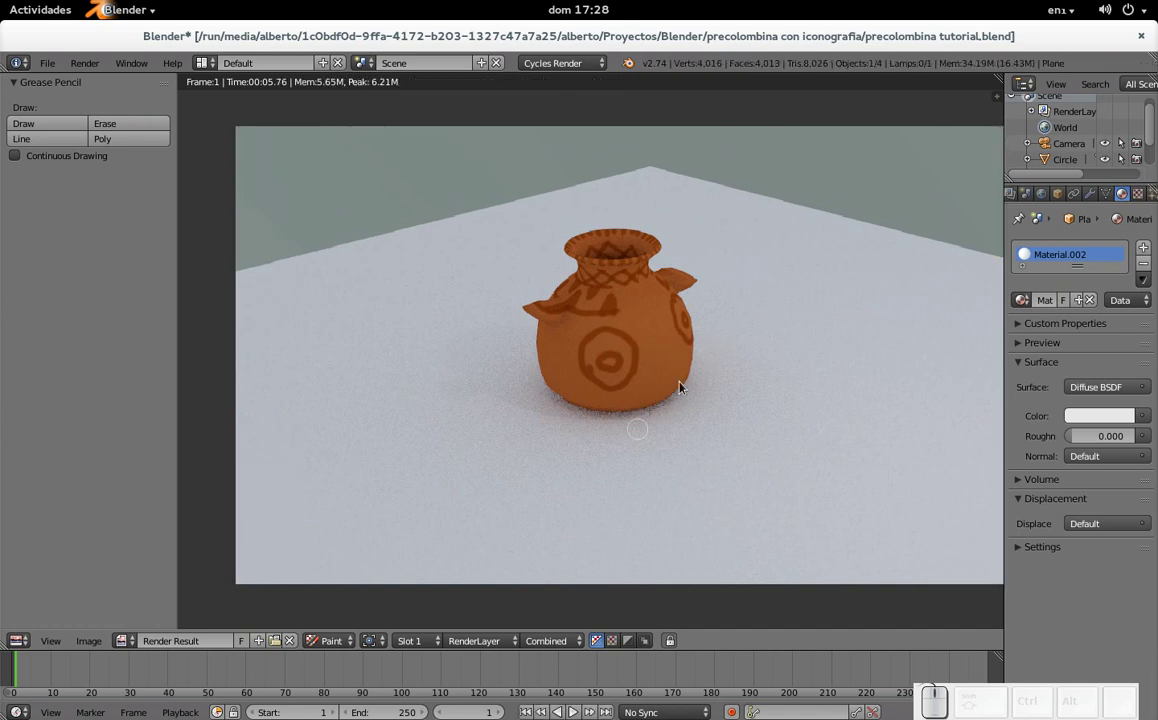
scroll("down", 3)
left_click(525, 406)
key("Escape")
Step: Orbit to a closer framing of the vase and align the camera to that view
left_click_drag(527, 357, 523, 362)
left_click_drag(630, 324, 600, 393)
scroll("down", 3)
key("ctrl+alt+KP_0")
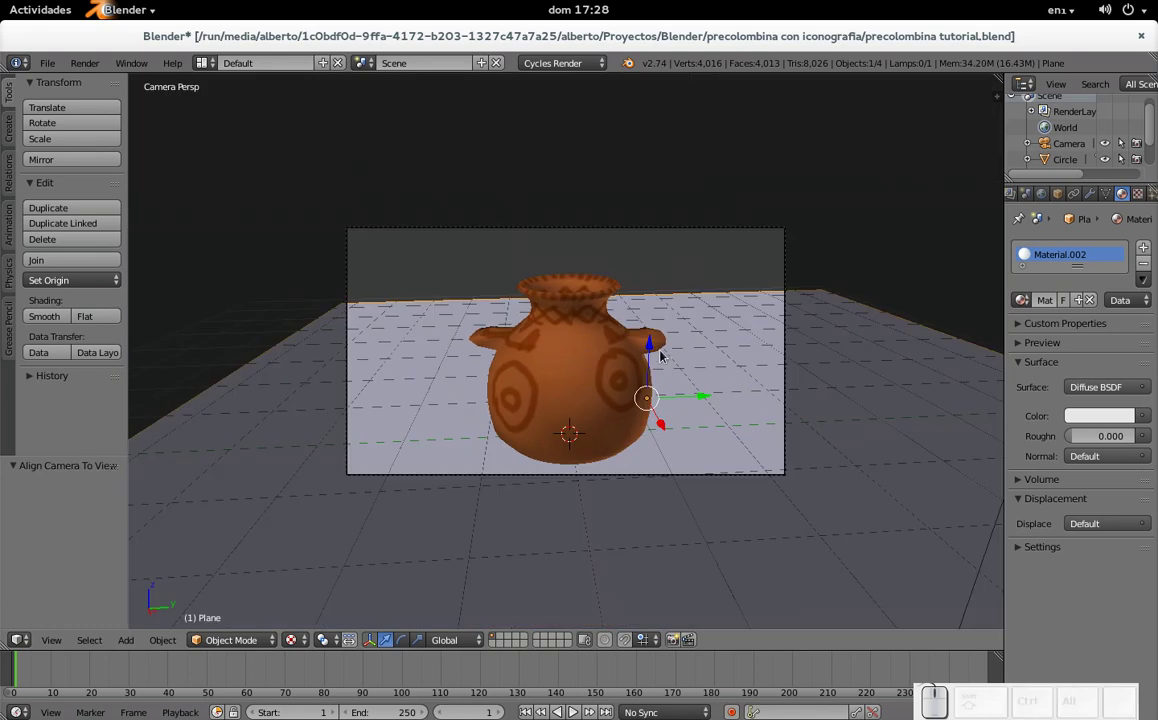
Step: Save the project file, select the vase and enter edit mode on its mesh
key("ctrl+s")
left_click(731, 370)
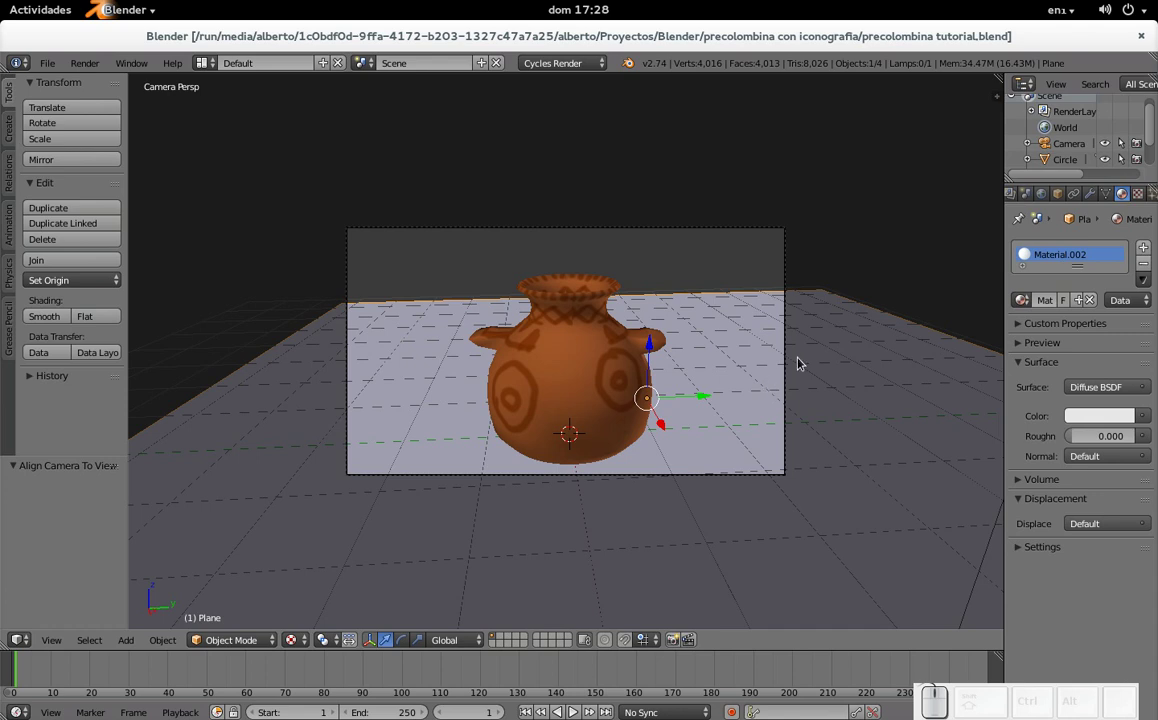
scroll("up", 3)
scroll("down", 3)
right_click(588, 371)
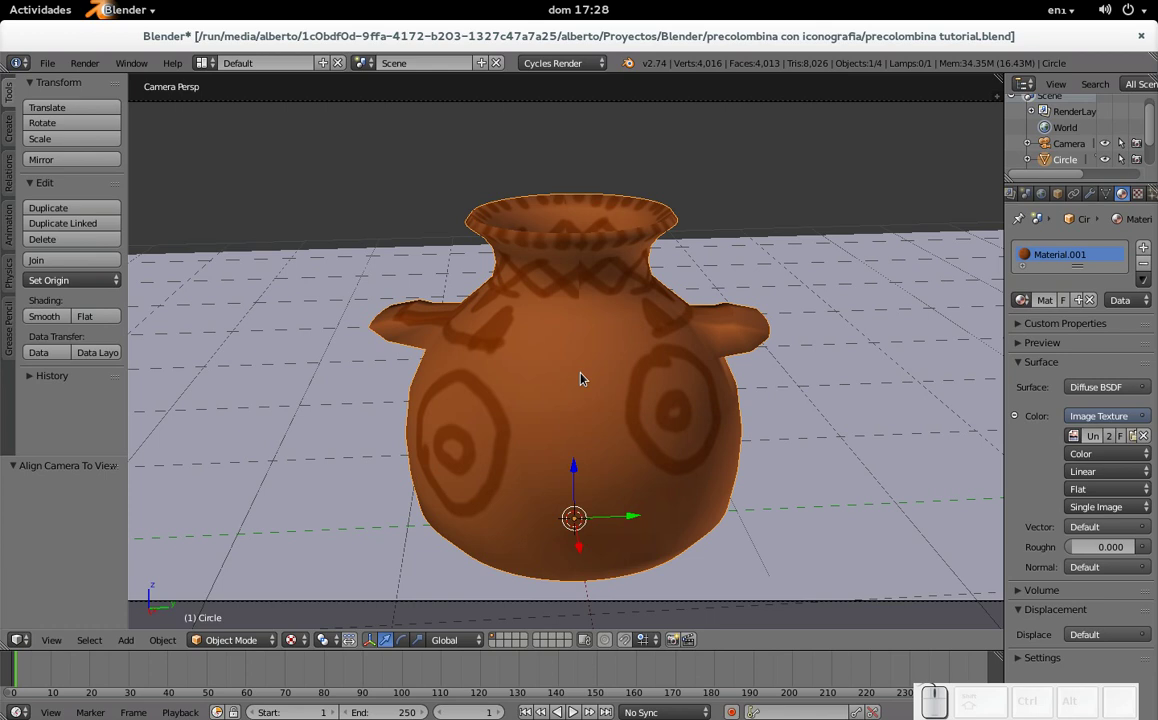
scroll("up", 3)
key("Tab")
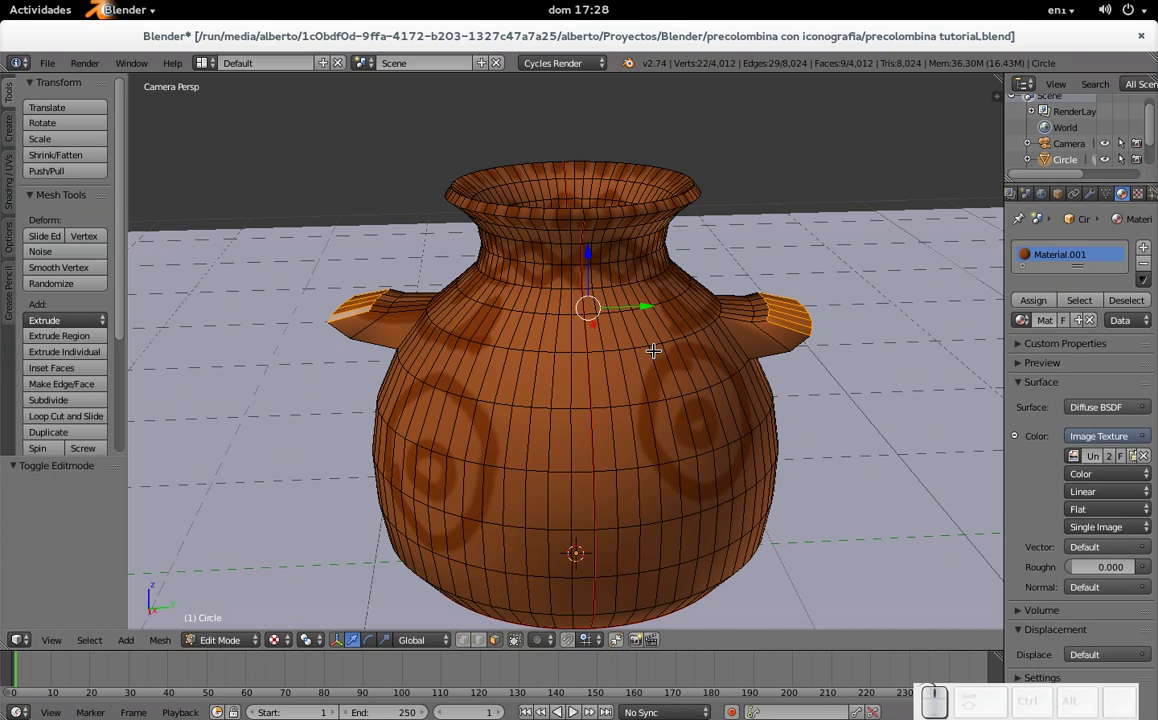
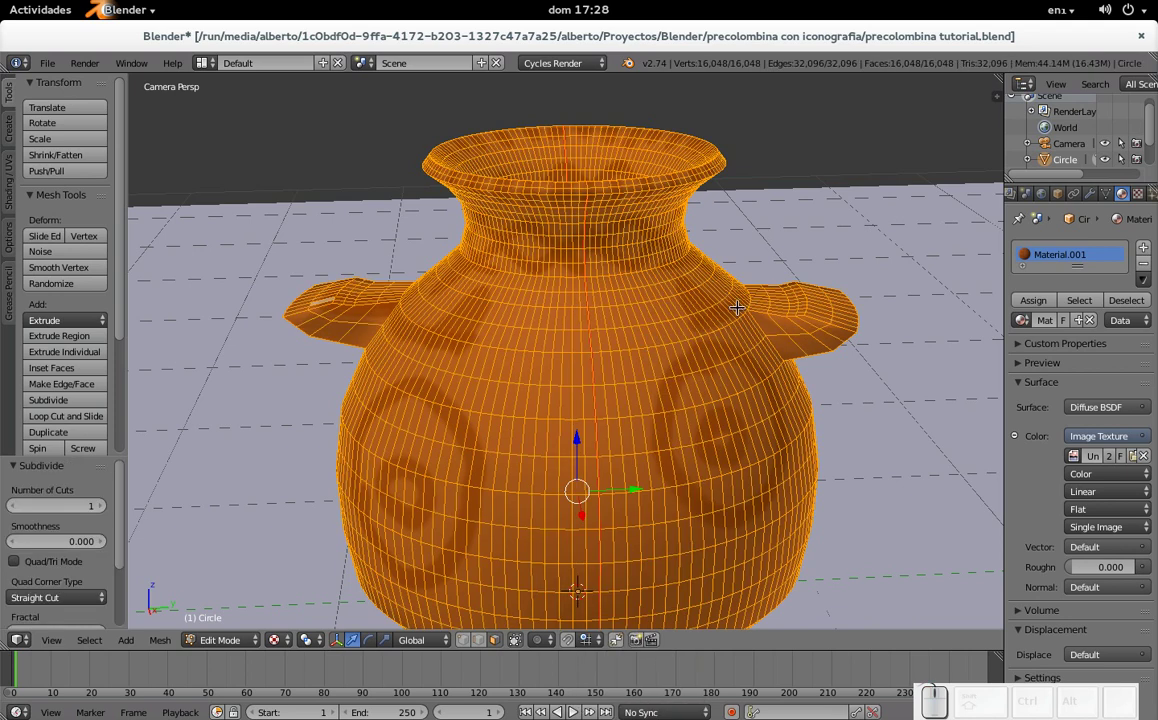
Step: Subdivide the whole vase mesh with more cuts and zoom in on the denser geometry
left_click(107, 508)
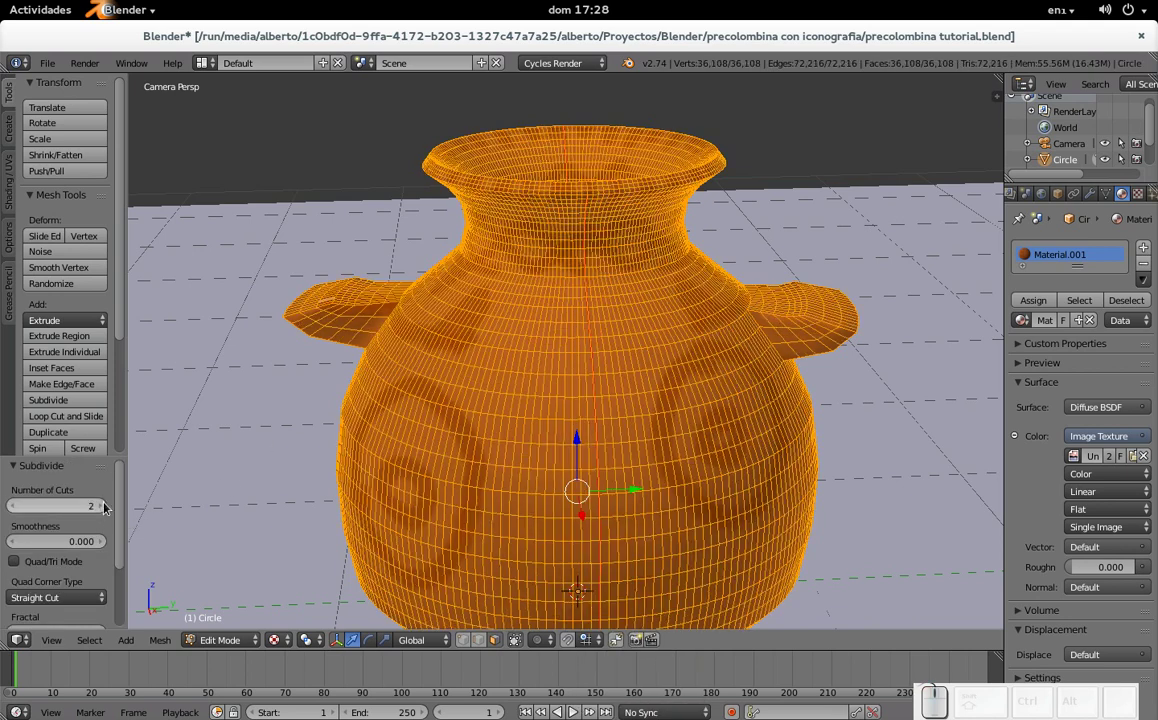
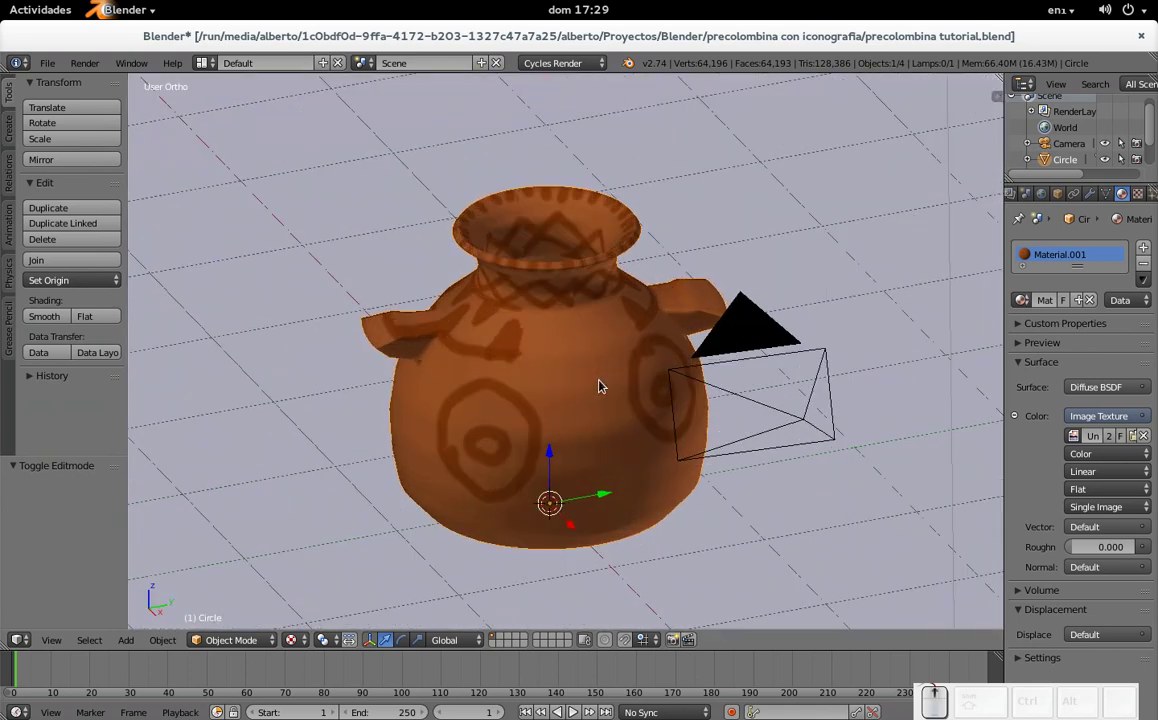
key("Tab")
scroll("up", 3)
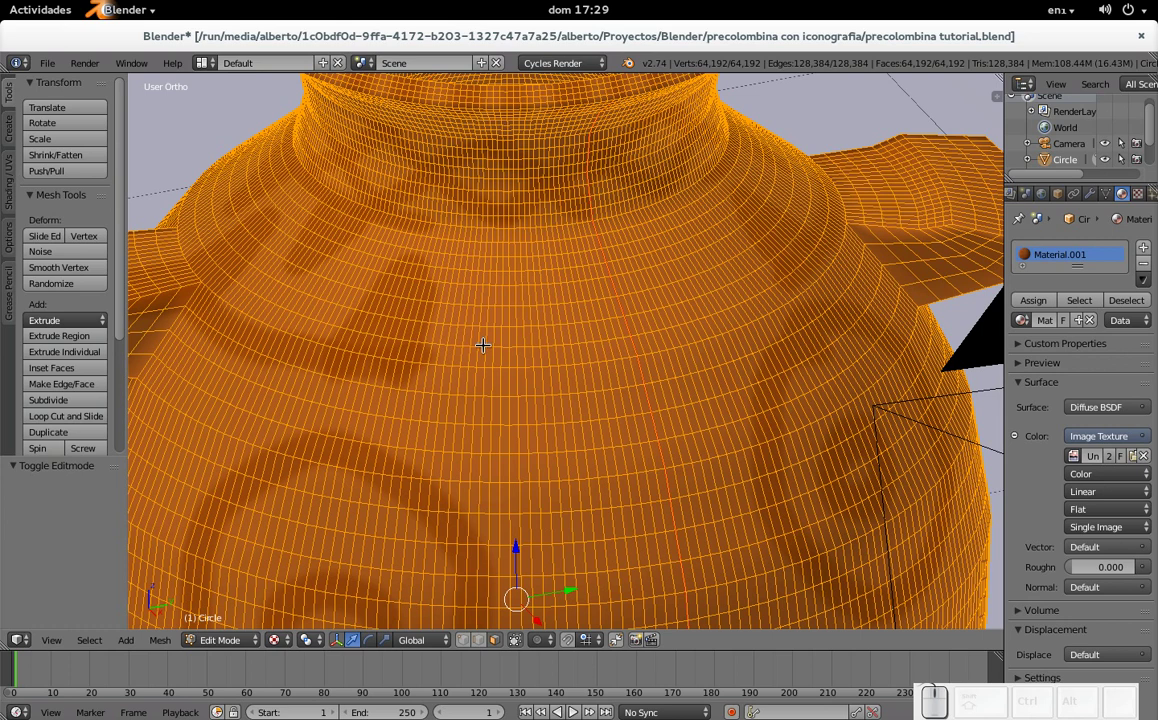
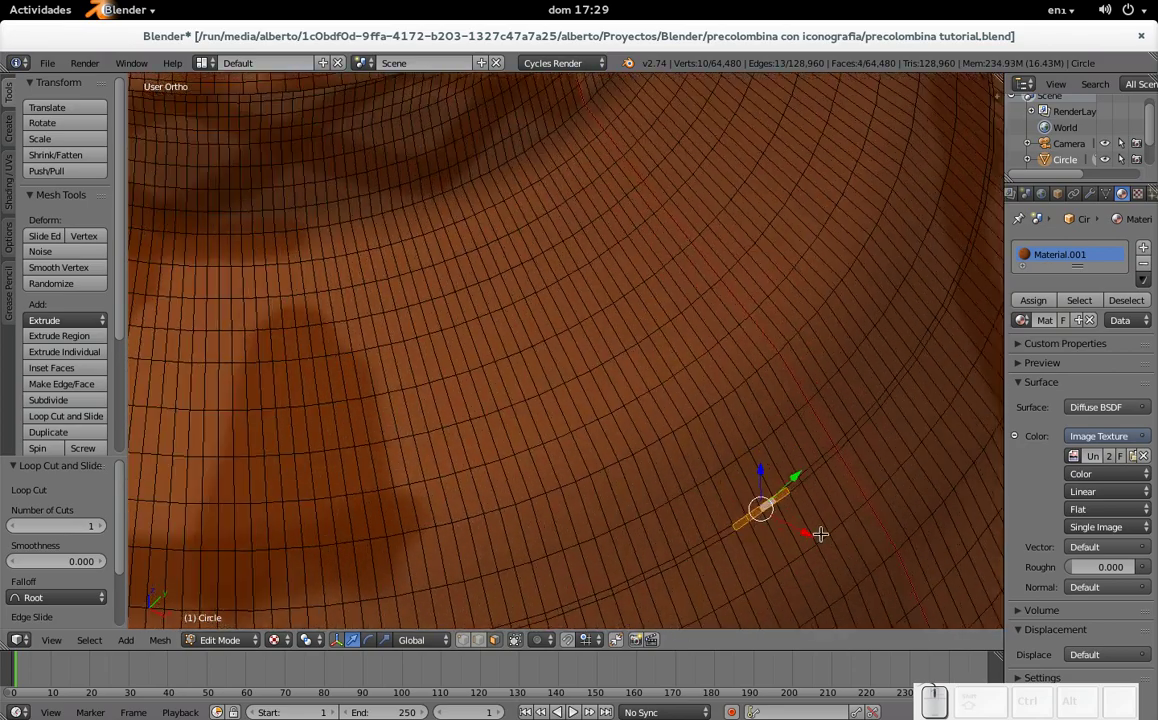
Step: Extrude two short strips of faces inward to press grooves into the vase body
key("e")
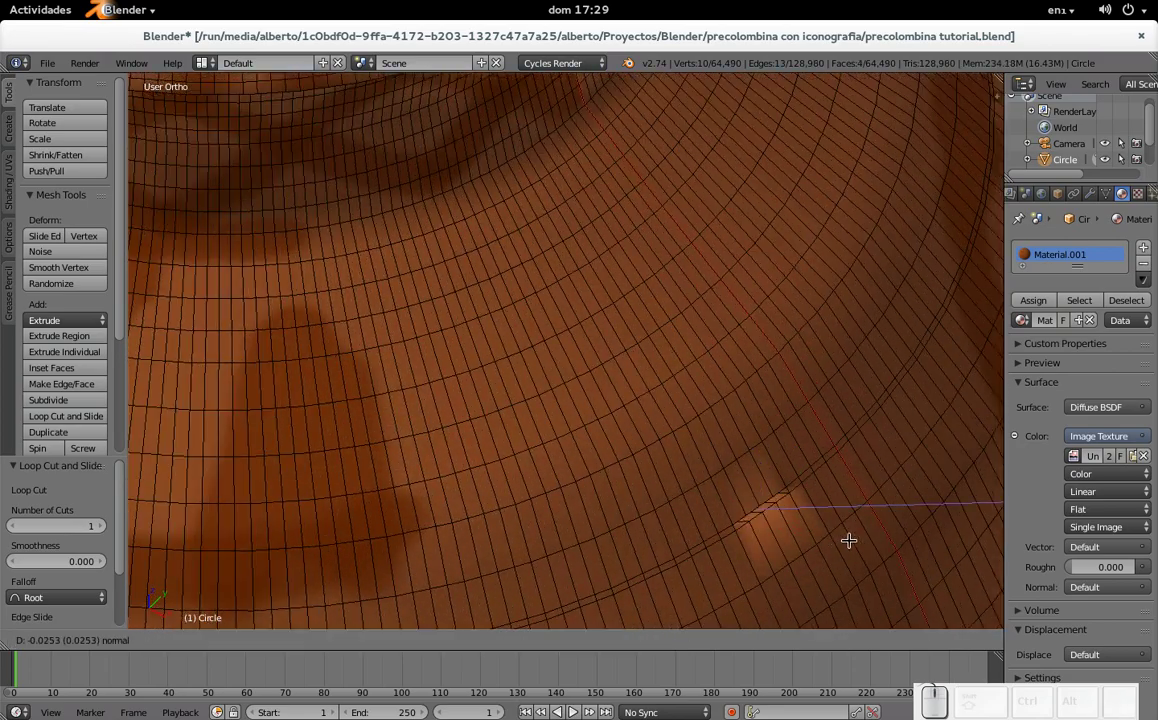
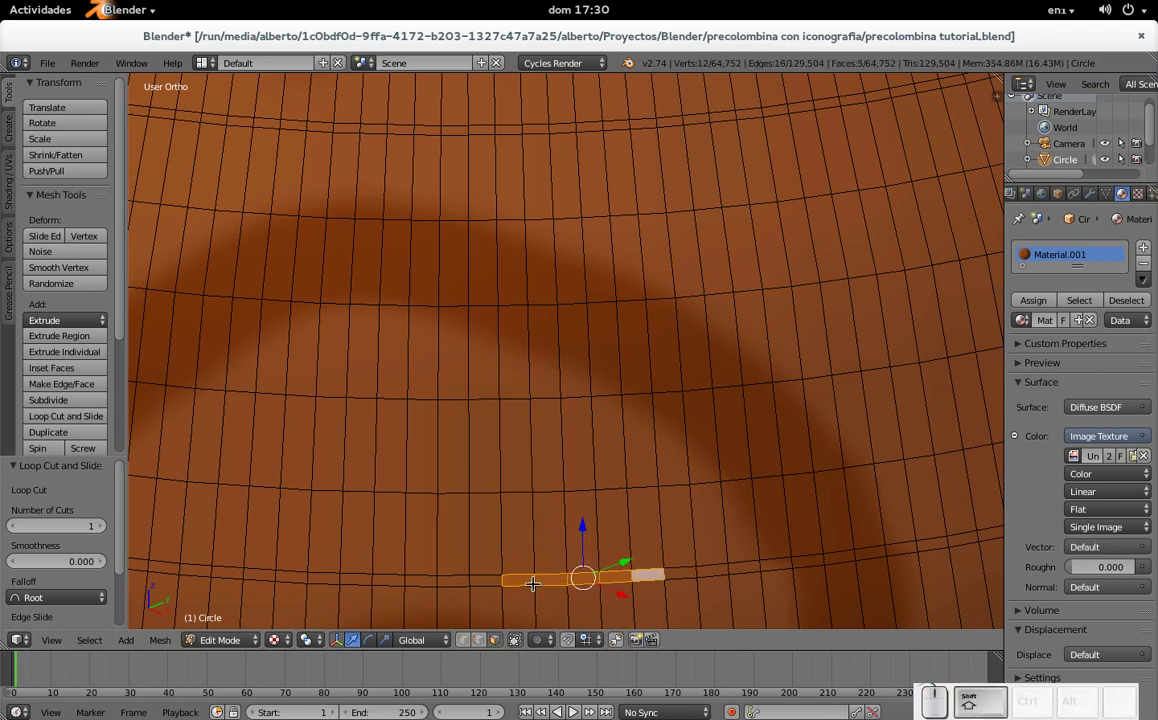
key("e")
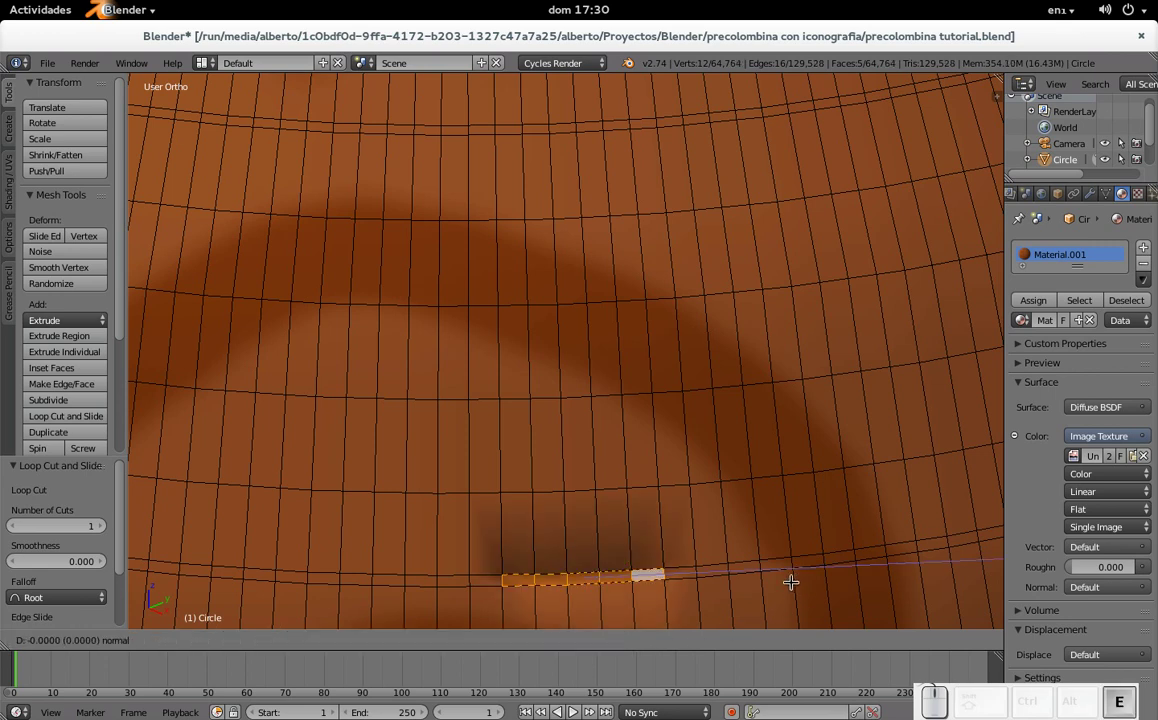
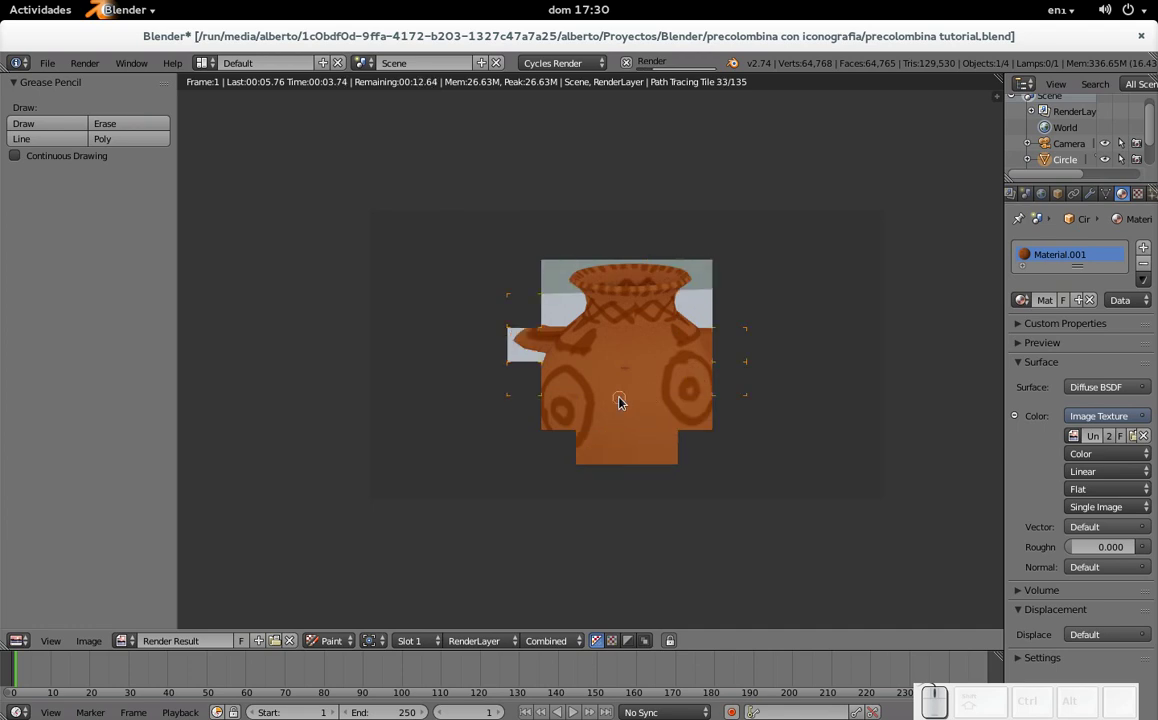
Step: Zoom in and out on the vase mesh to locate the next strip of faces for a groove
scroll("up", 3)
scroll("down", 3)
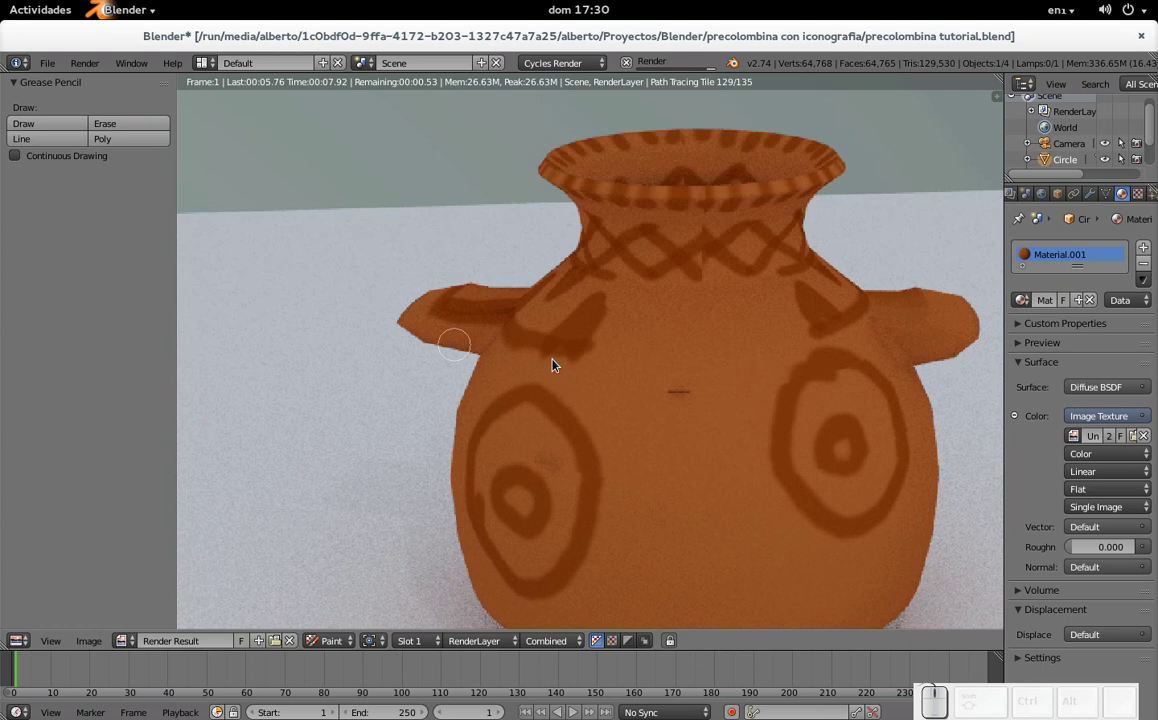
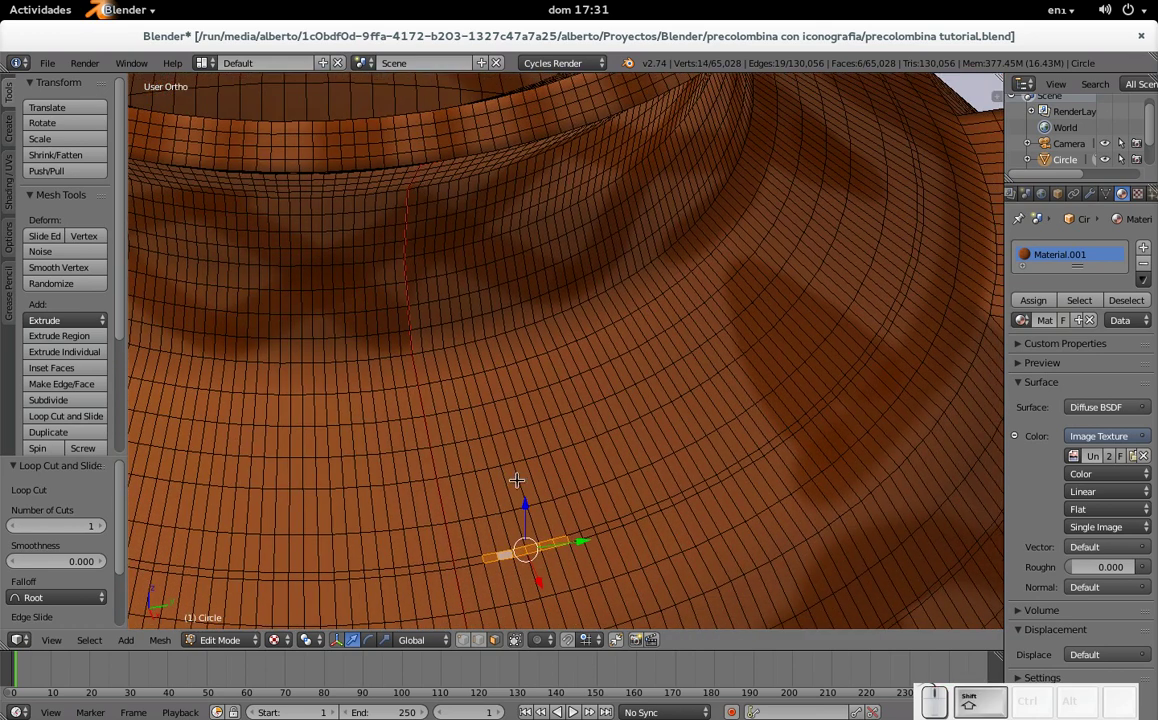
Step: Extrude the selected face strip inward along normals to form another groove
key("e")
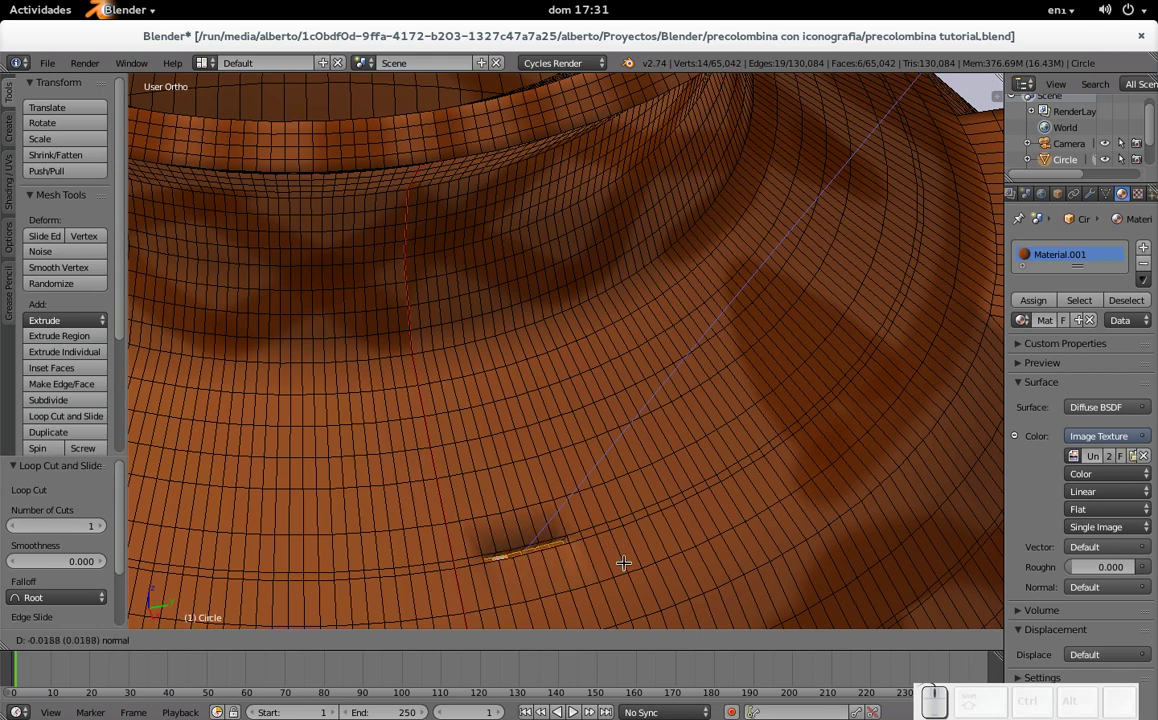
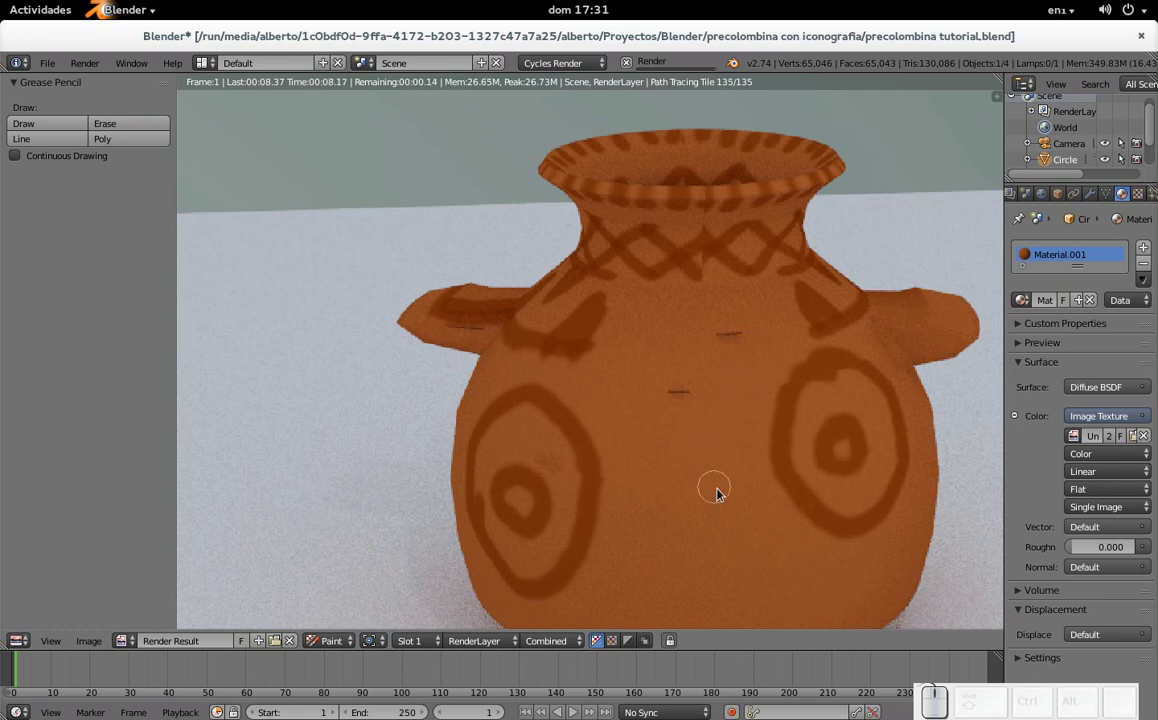
Step: Close the finished groove render and orbit around the vase in the 3D view
left_click_drag(761, 526, 677, 434)
scroll("down", 3)
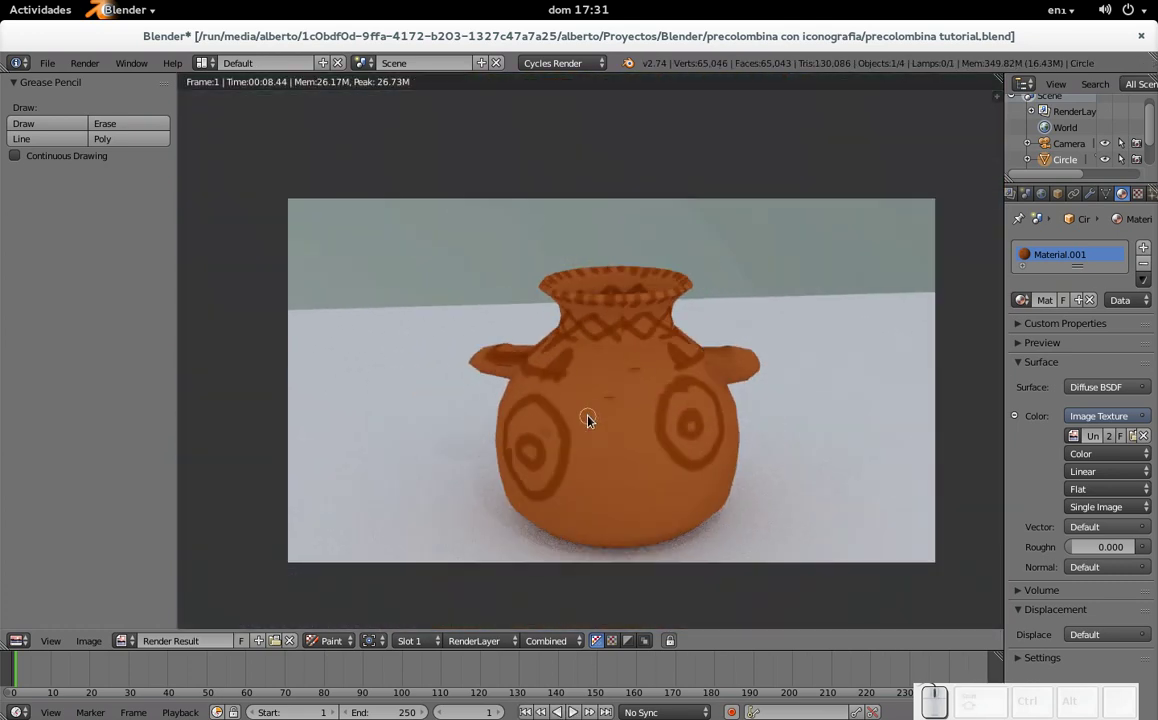
key("Escape")
left_click_drag(425, 415, 515, 427)
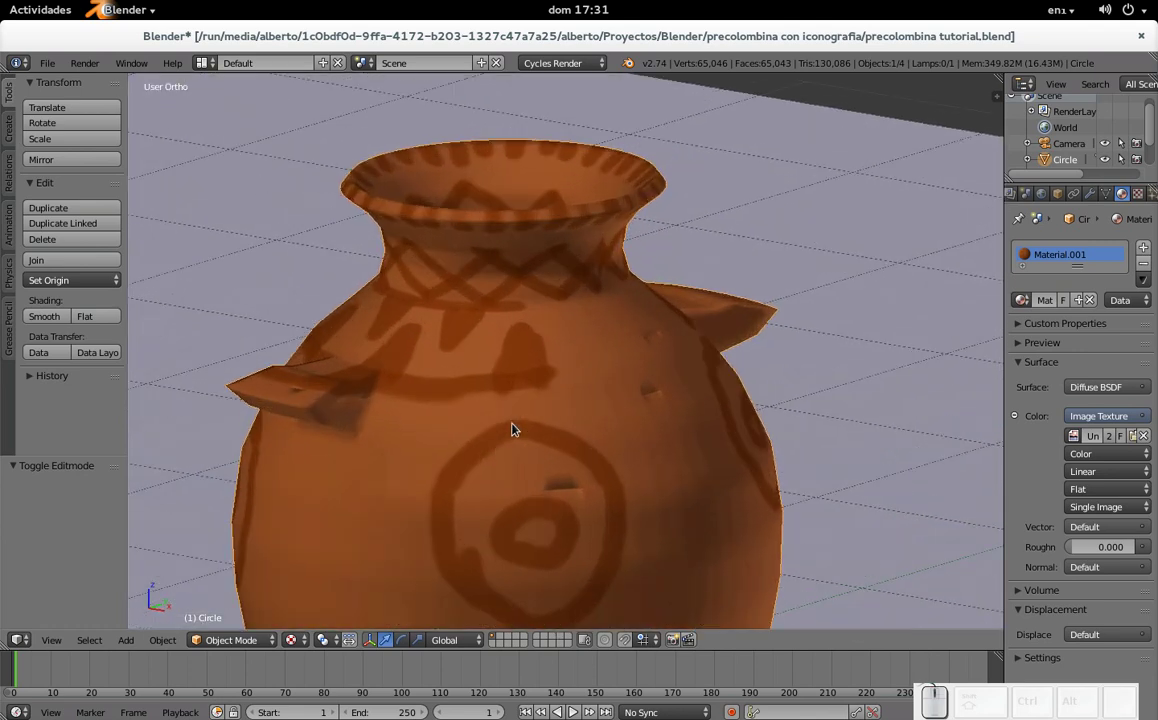
Step: Align the view to the camera, select it and move it back so the whole vase fits in frame
key("ctrl+alt+KP_0")
scroll("down", 3)
right_click(543, 481)
right_click(543, 481)
right_click(794, 344)
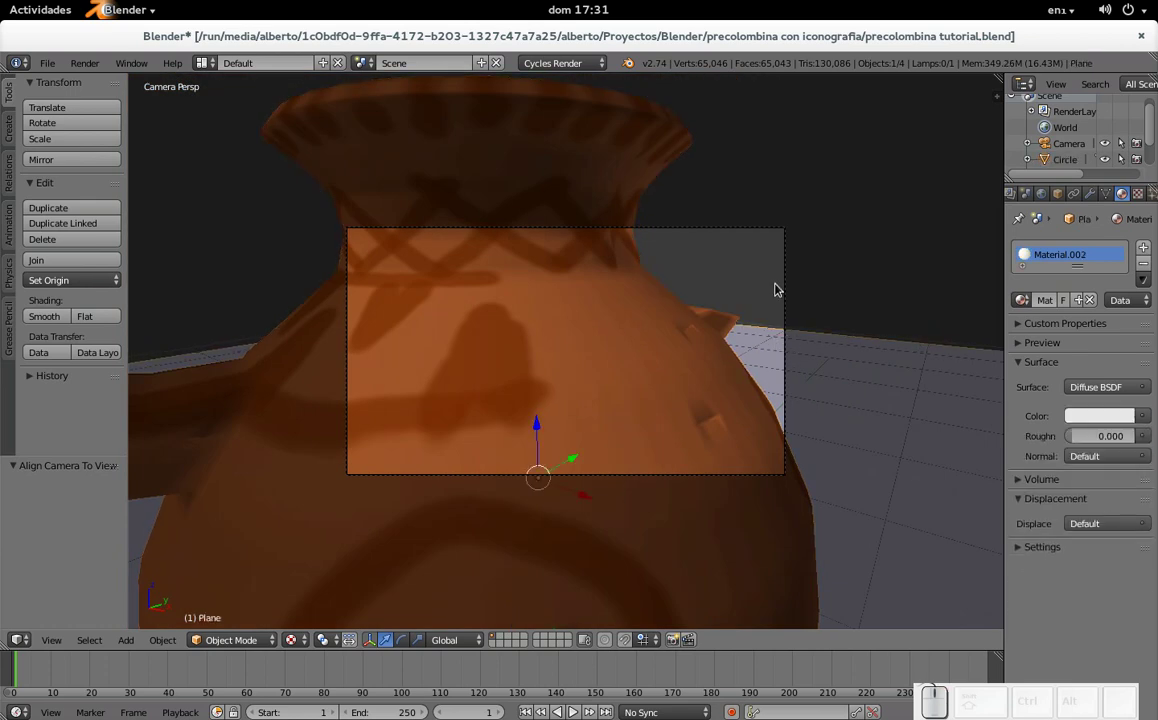
right_click(790, 274)
key("g")
left_click(790, 274)
left_click(775, 356)
key("g")
left_click(687, 478)
Step: Render the painted vase from the camera with Cycles and save the project over the existing file
key("F12")
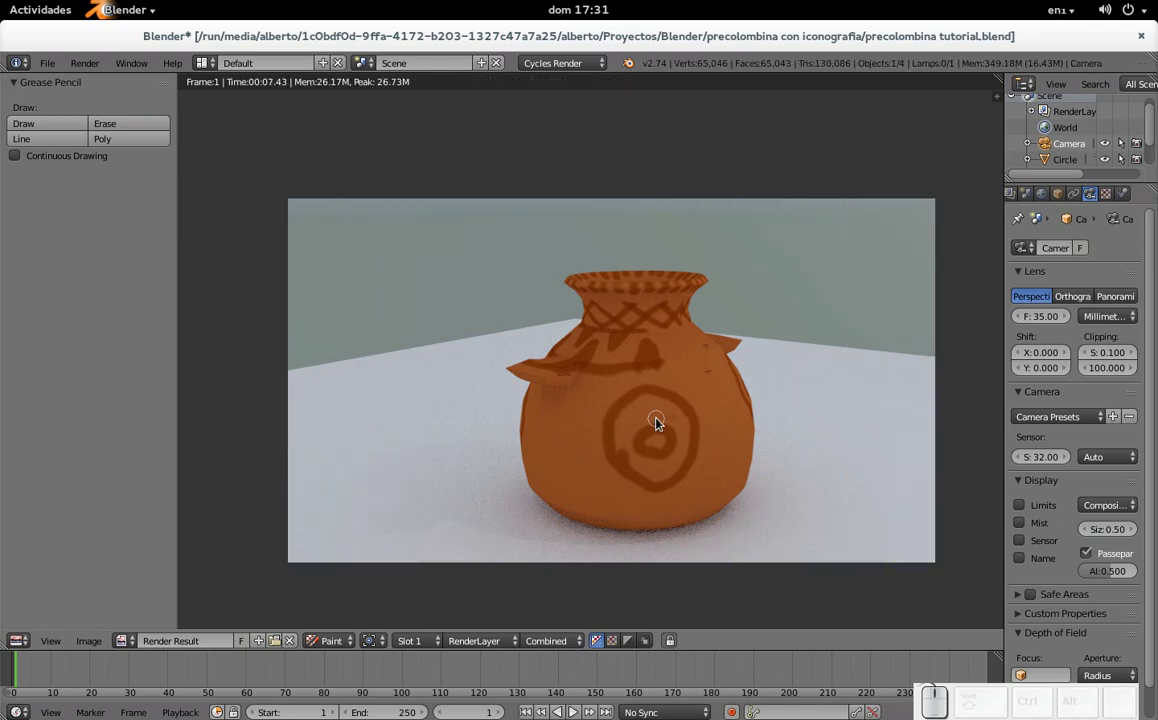
key("Escape")
key("ctrl+s")
left_click(622, 338)
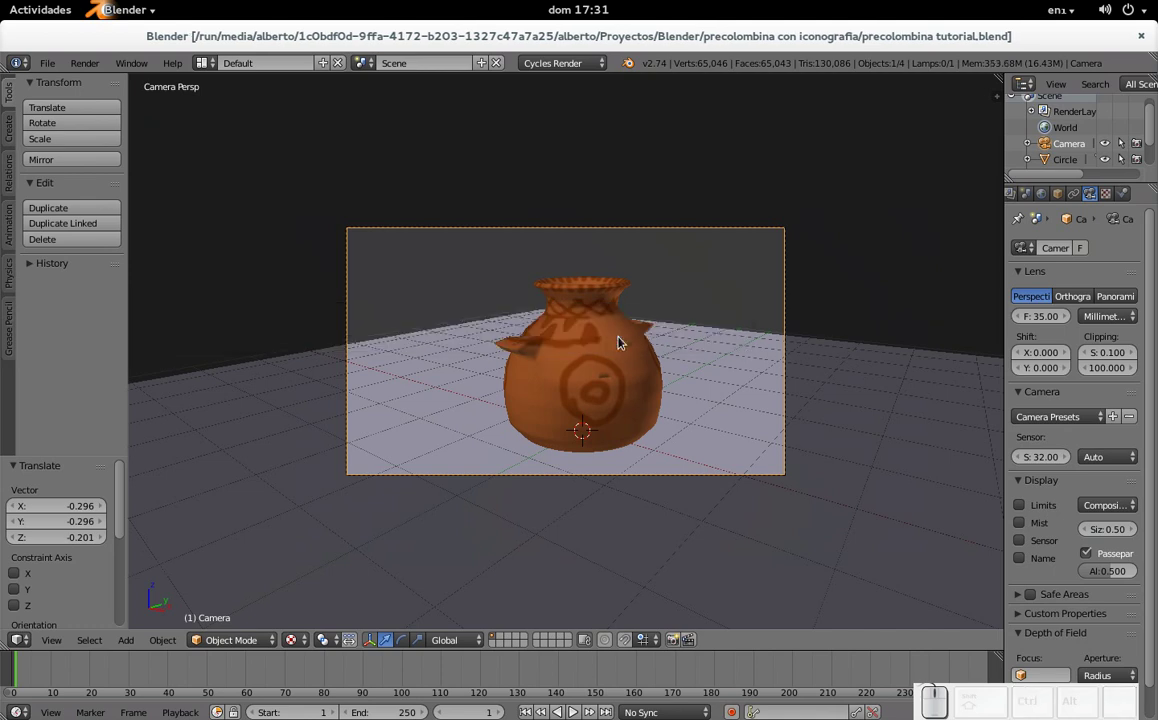